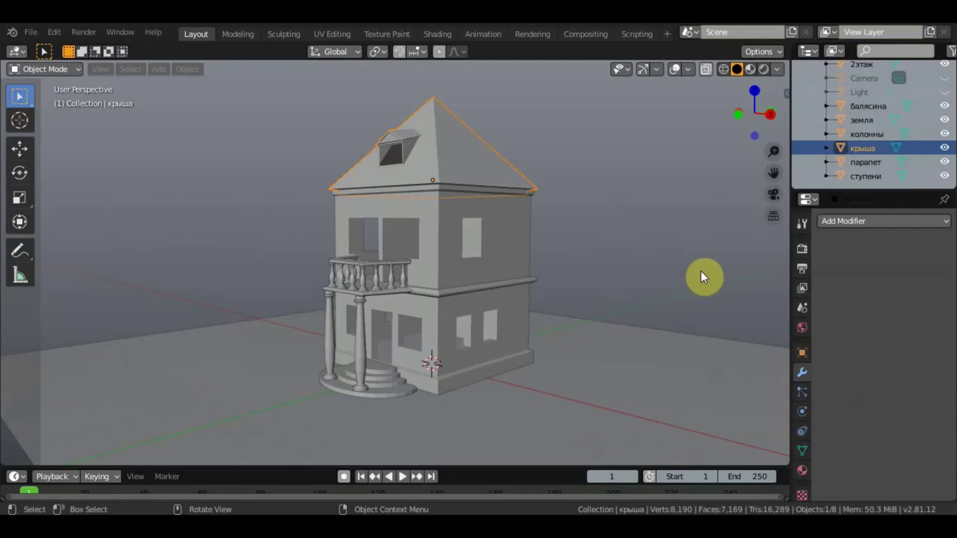
Add a new cube and squash it into a thin upright slab using the transform handles.
middle_click(663, 271)
middle_click(639, 267)
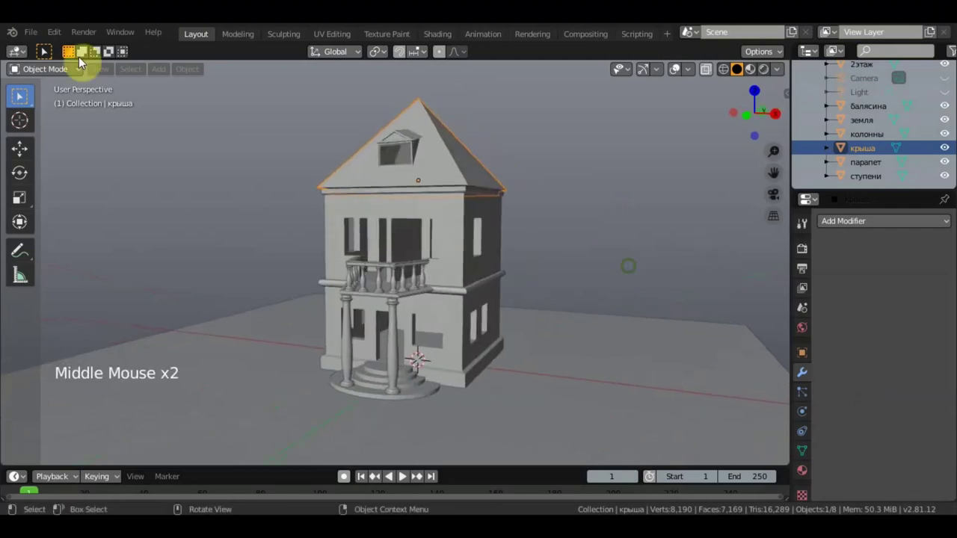
left_click(167, 69)
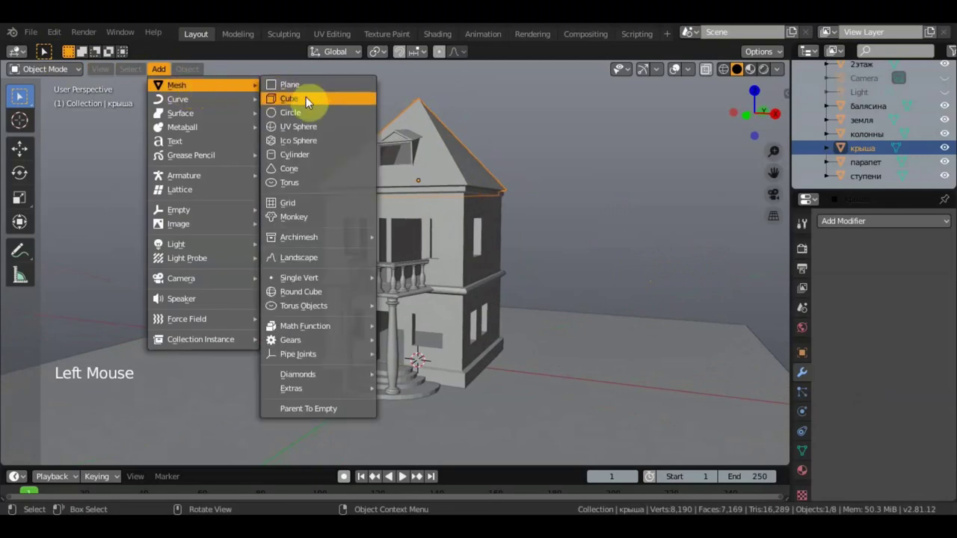
middle_click(518, 276)
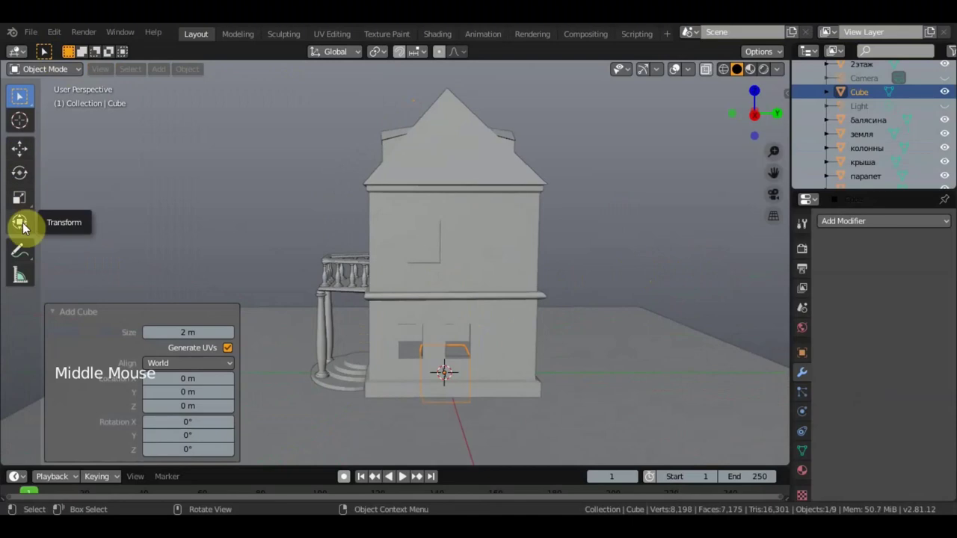
left_click(531, 350)
left_click(381, 355)
middle_click(486, 218)
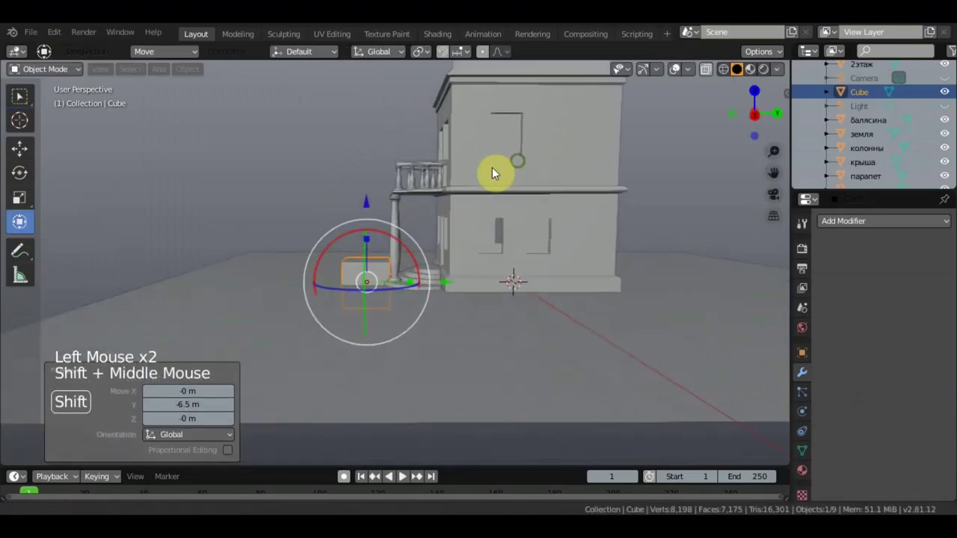
left_click(369, 178)
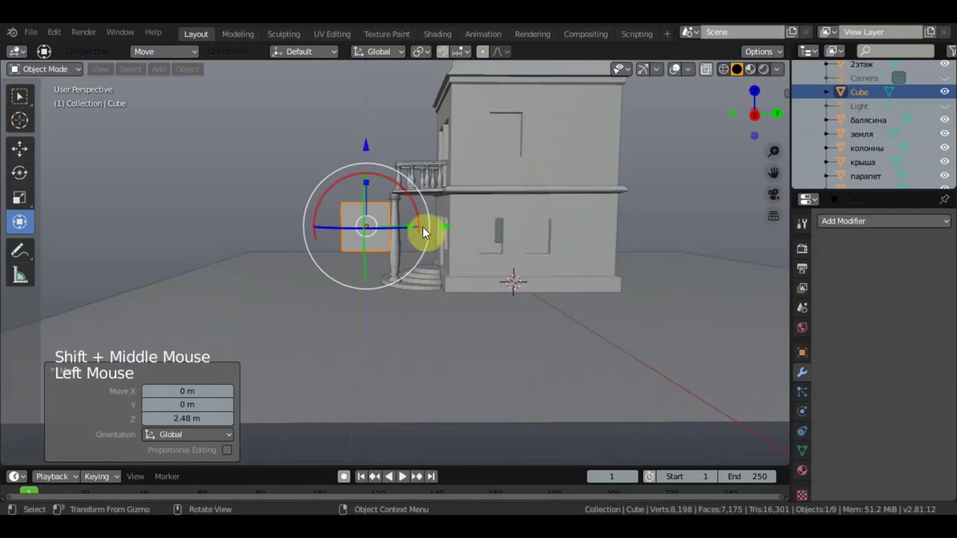
left_click(410, 234)
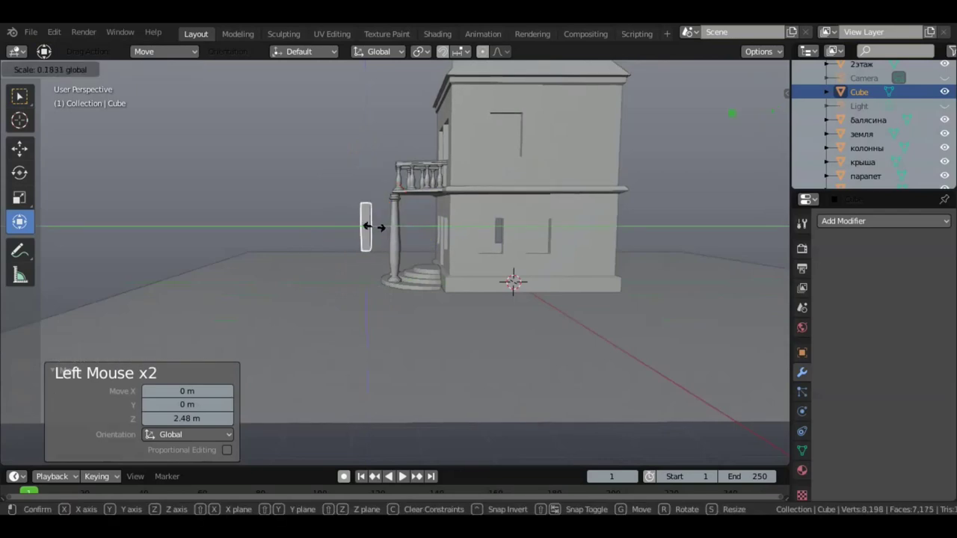
Move the slab in front of the balcony entrance between the columns and inspect it.
middle_click(433, 231)
scroll("up", 3)
middle_click(513, 227)
middle_click(546, 246)
middle_click(572, 272)
left_click(427, 217)
middle_click(458, 244)
left_click(365, 265)
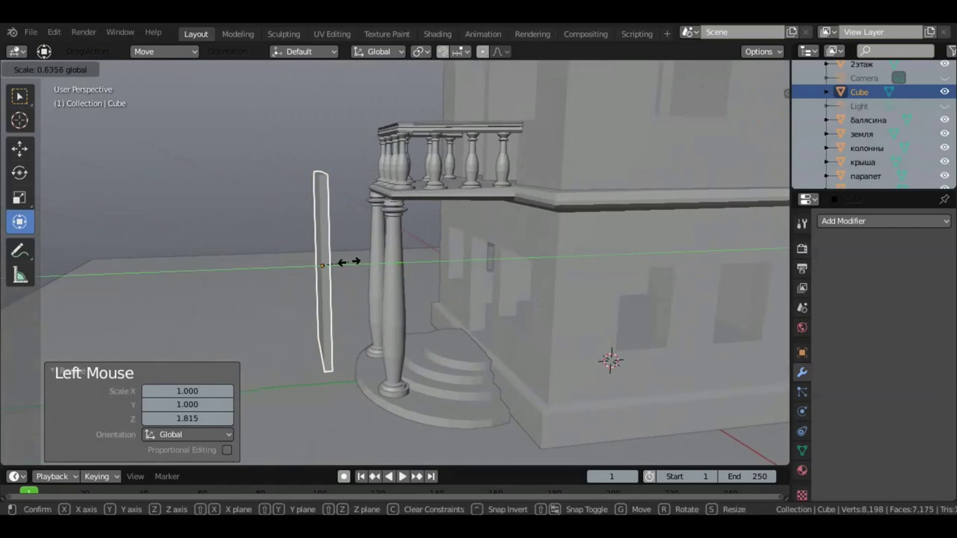
middle_click(413, 227)
middle_click(543, 233)
scroll("up", 3)
middle_click(525, 244)
middle_click(532, 211)
middle_click(533, 208)
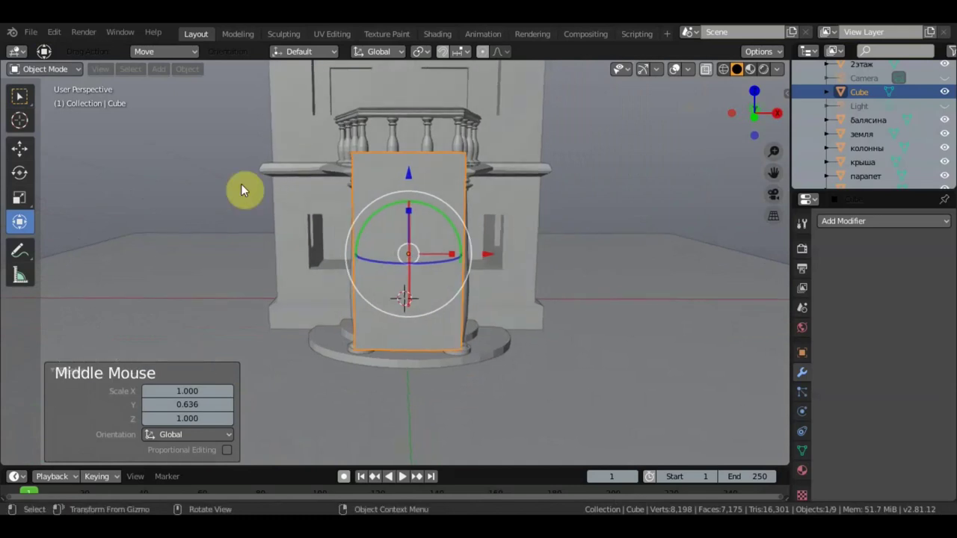
Add a second cube, move it in front of the house and scale it smaller.
left_click(161, 69)
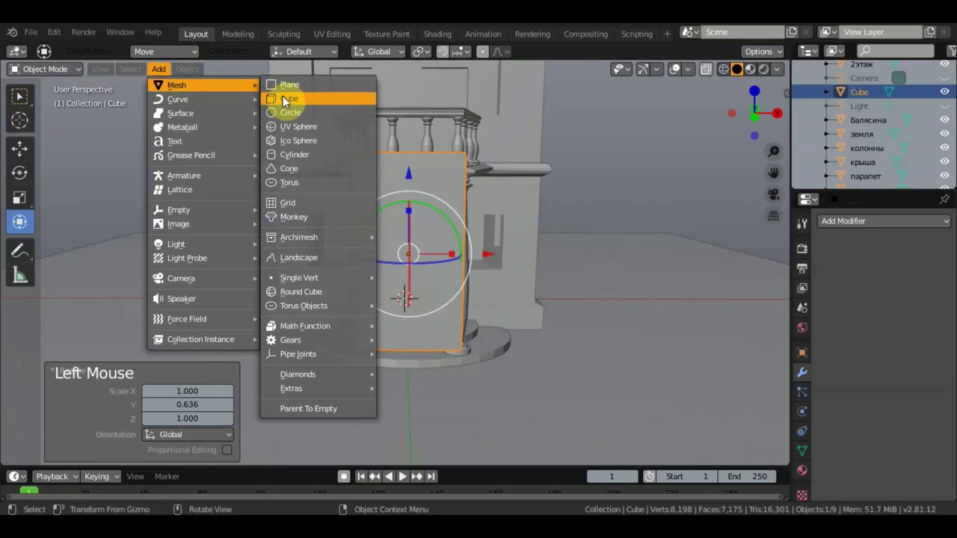
middle_click(511, 239)
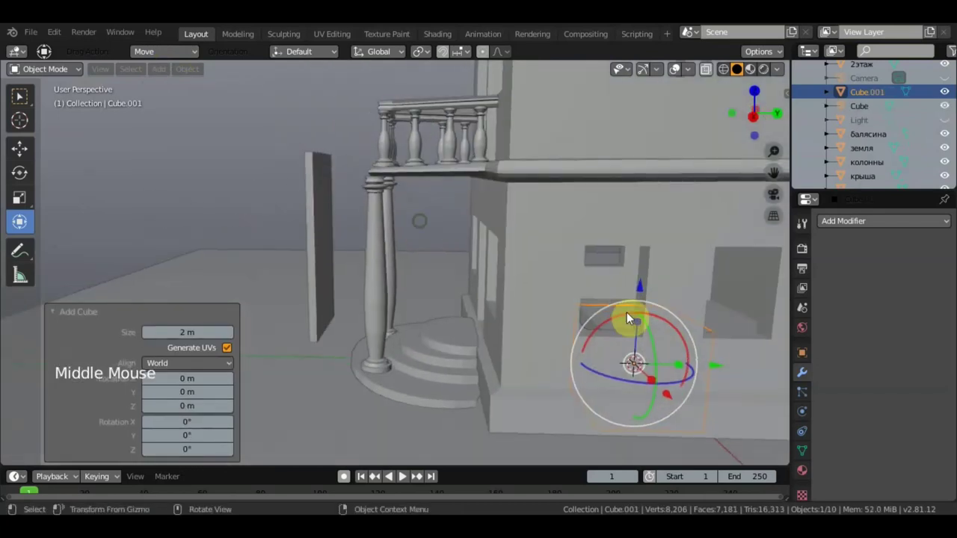
left_click(718, 363)
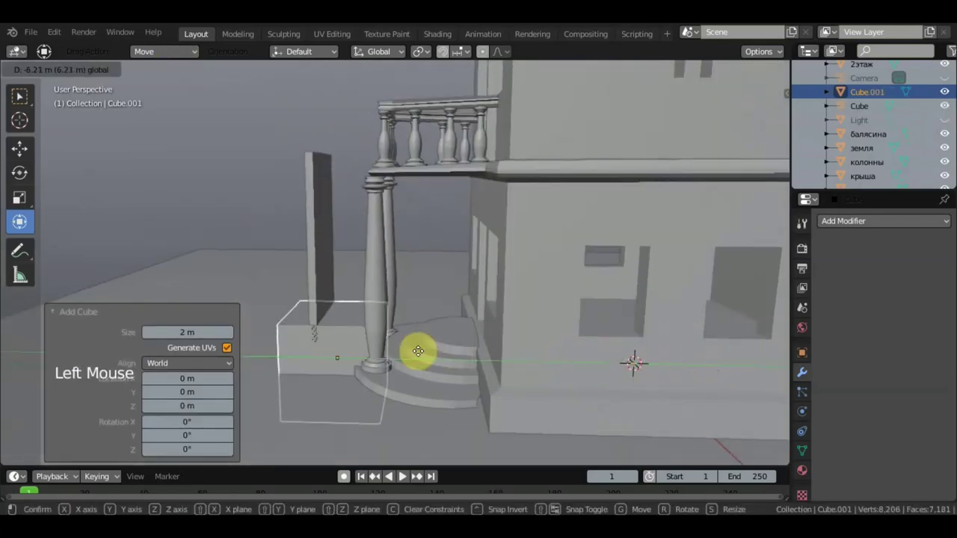
middle_click(487, 324)
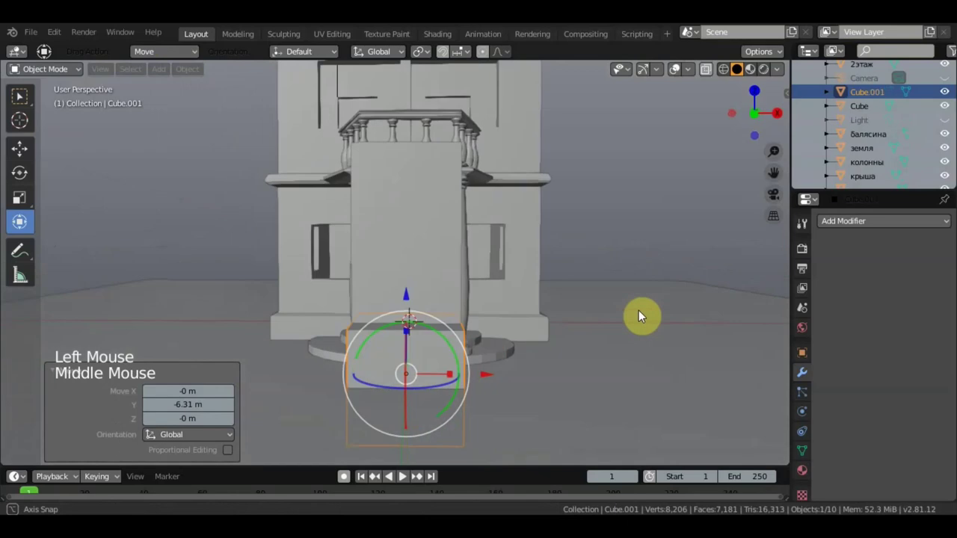
key("s")
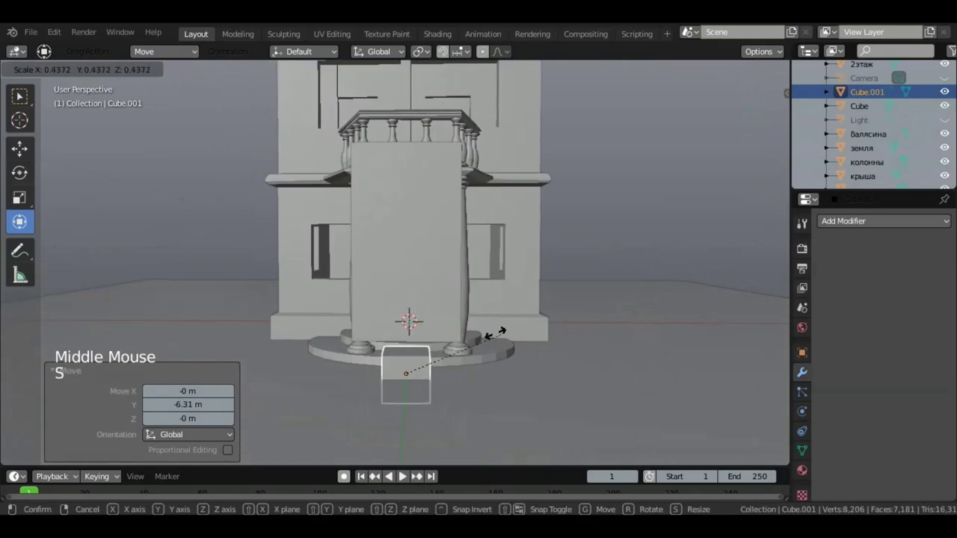
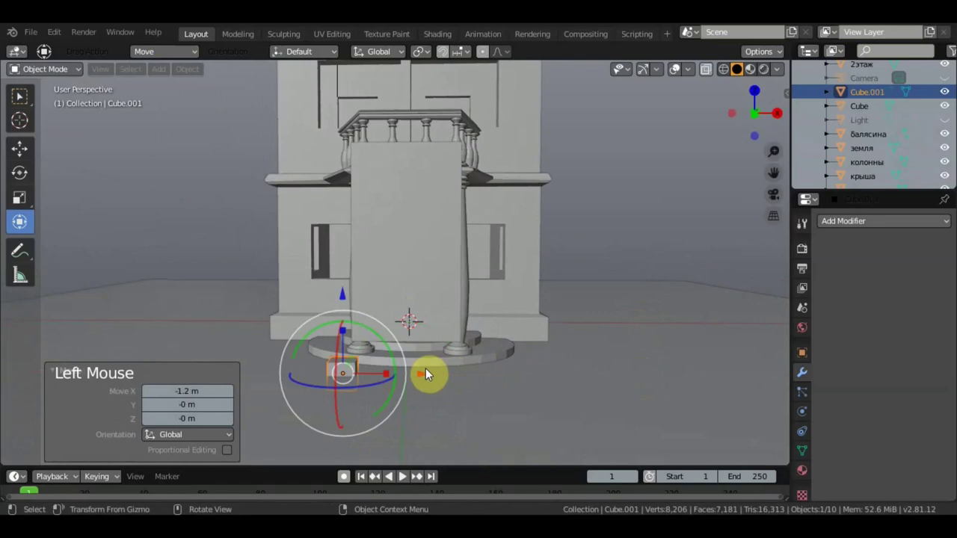
left_click(346, 285)
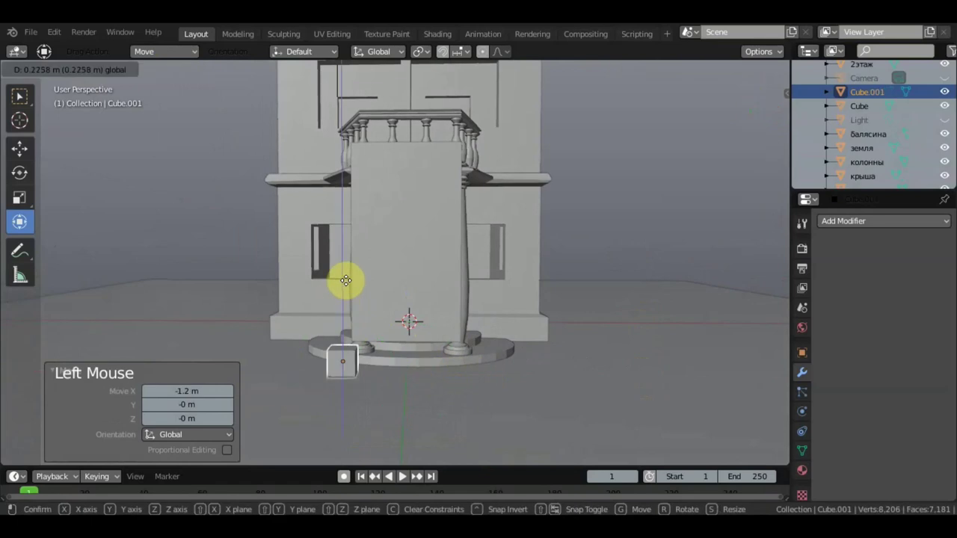
Hide the house's floor wall objects in the Outliner.
scroll("up", 3)
scroll("down", 3)
left_click(949, 94)
Hide the balusters and every remaining house object so only the two cubes stay visible.
left_click(952, 106)
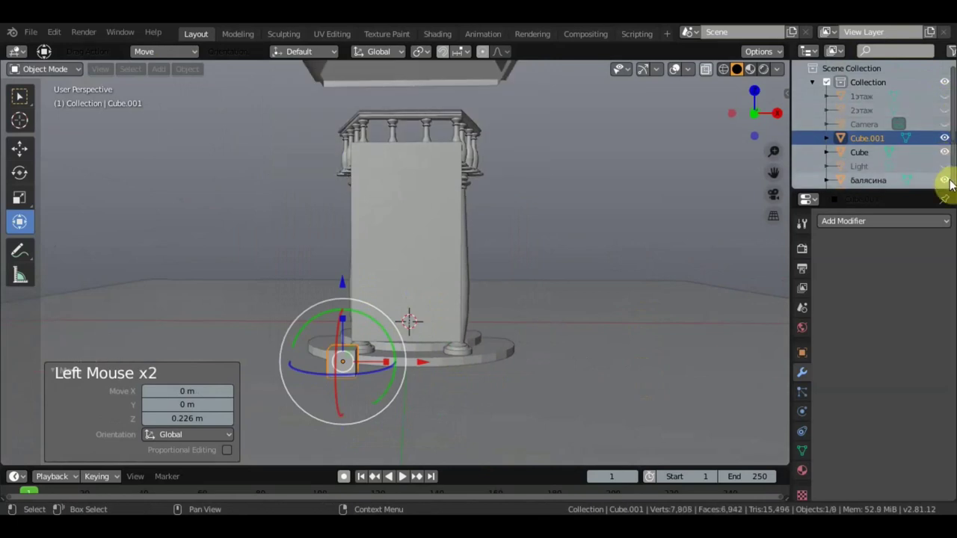
scroll("down", 3)
double_click(949, 166)
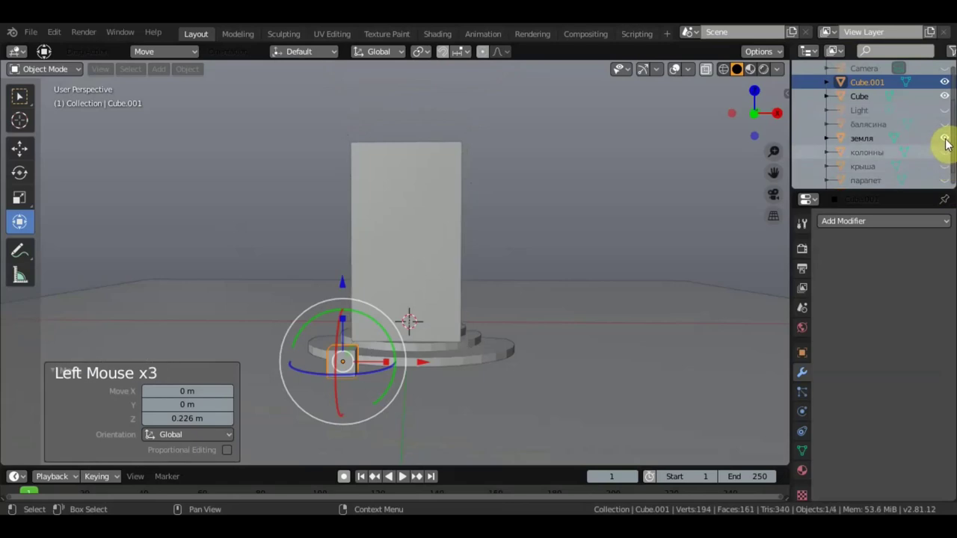
scroll("up", 3)
scroll("down", 3)
left_click(947, 178)
scroll("down", 3)
middle_click(599, 286)
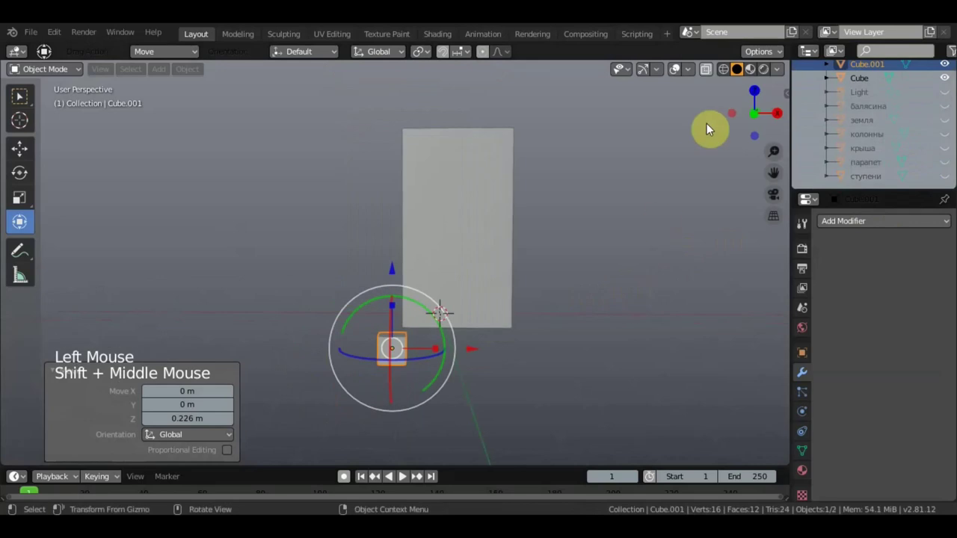
middle_click(603, 212)
Give Cube a new material with a dark base colour and preview materials in the viewport.
left_click(457, 227)
left_click(807, 475)
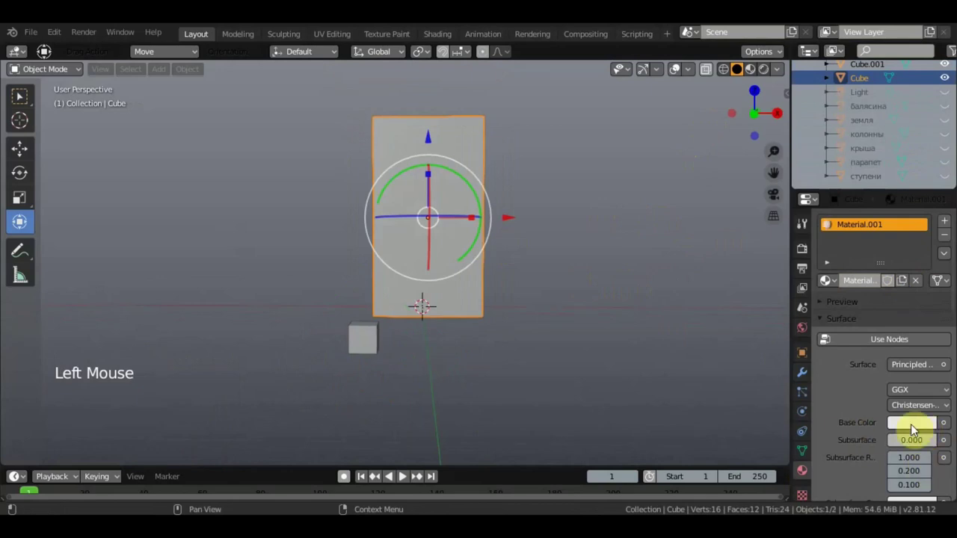
left_click(915, 425)
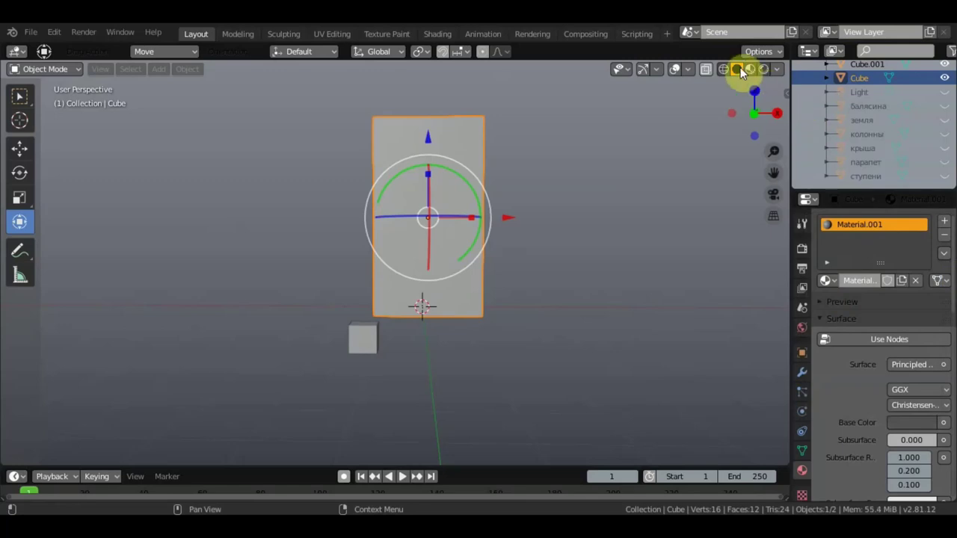
left_click(752, 77)
scroll("up", 3)
Give the second cube its own material with a red base colour.
middle_click(583, 221)
middle_click(606, 245)
left_click(363, 427)
left_click(898, 287)
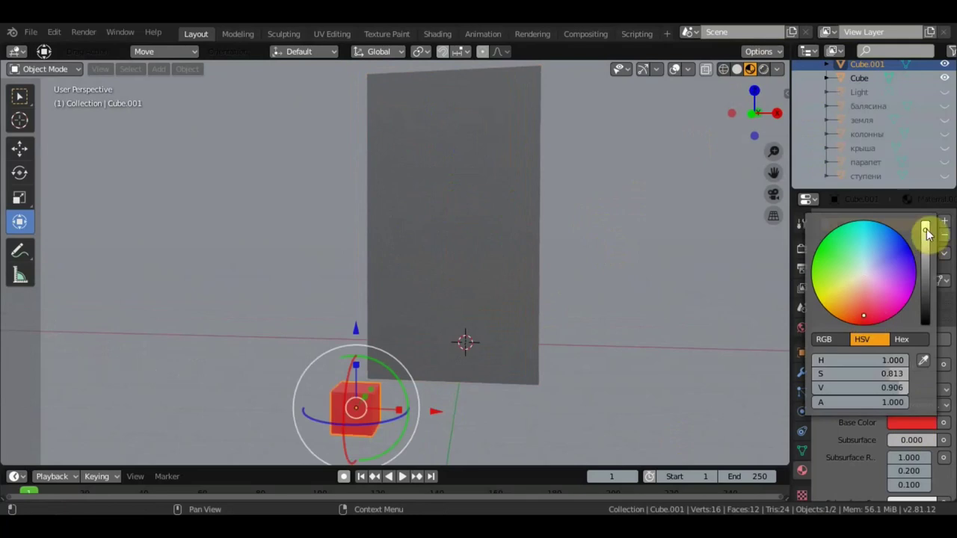
middle_click(604, 371)
middle_click(466, 315)
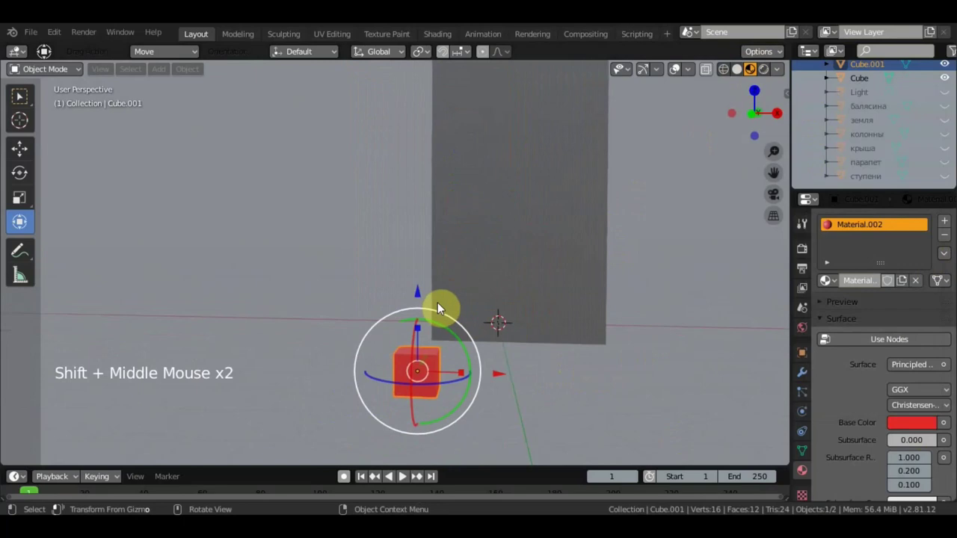
Resize the red cube from the top view and shift it sideways under the panel.
key("KP_7")
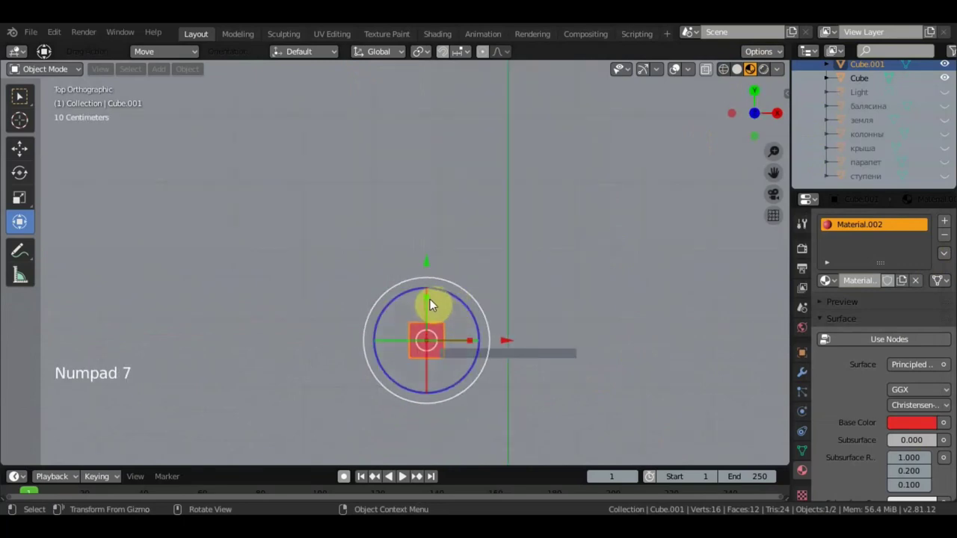
left_click(435, 300)
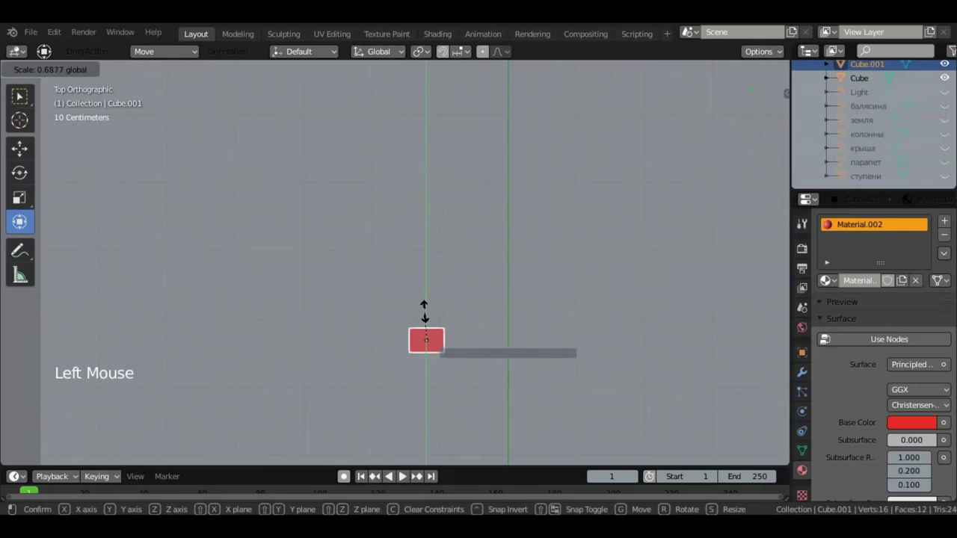
left_click(432, 314)
left_click(433, 264)
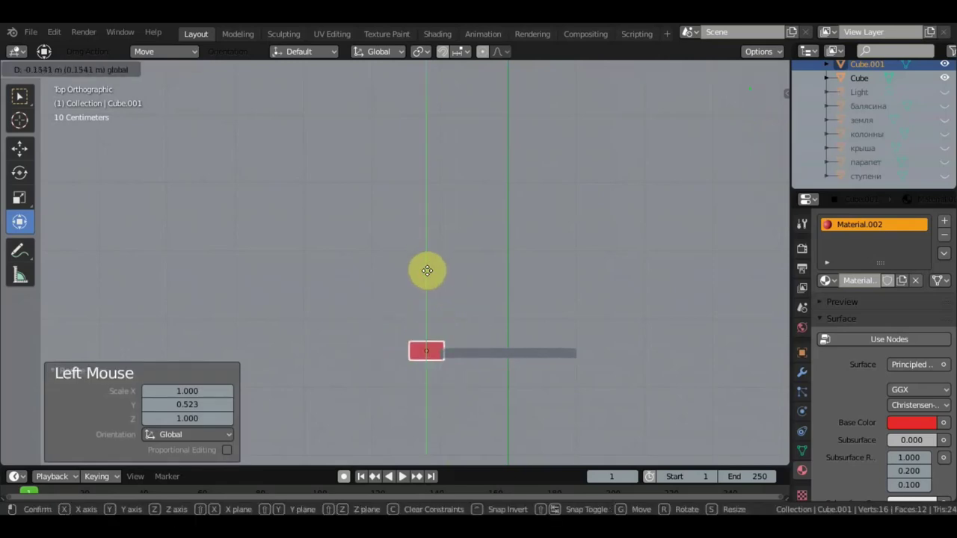
middle_click(525, 300)
From the front view, flatten the red cube into a thin bar beneath the slab's lower edge.
key("KP_1")
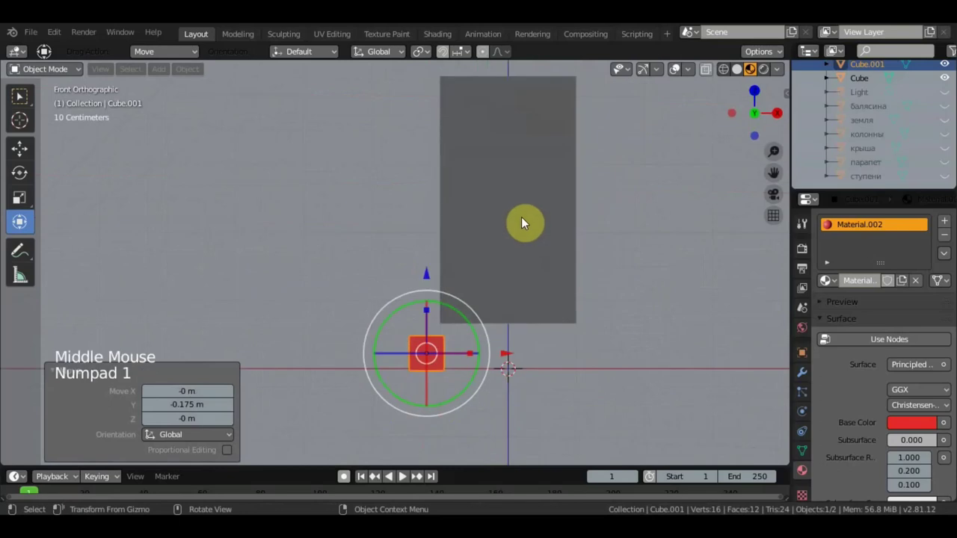
left_click(425, 261)
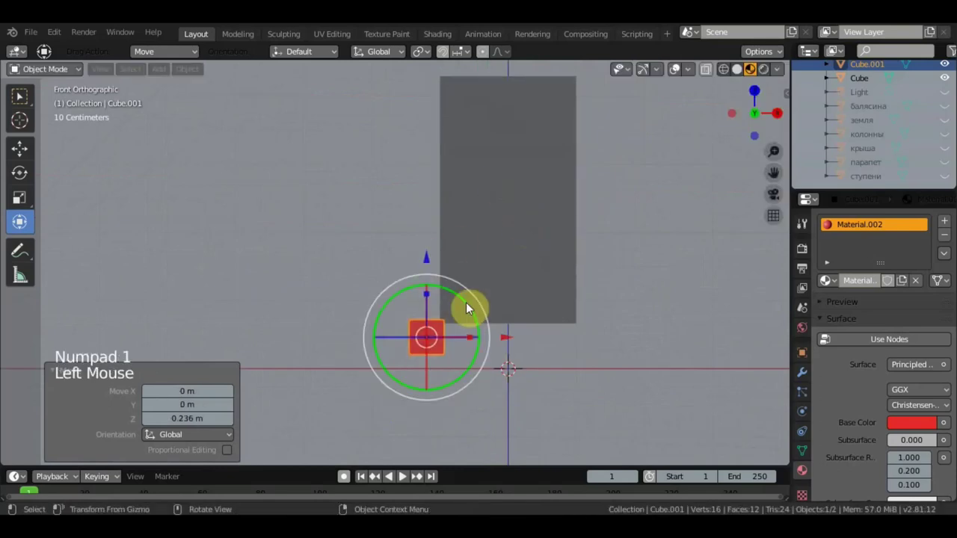
left_click(471, 343)
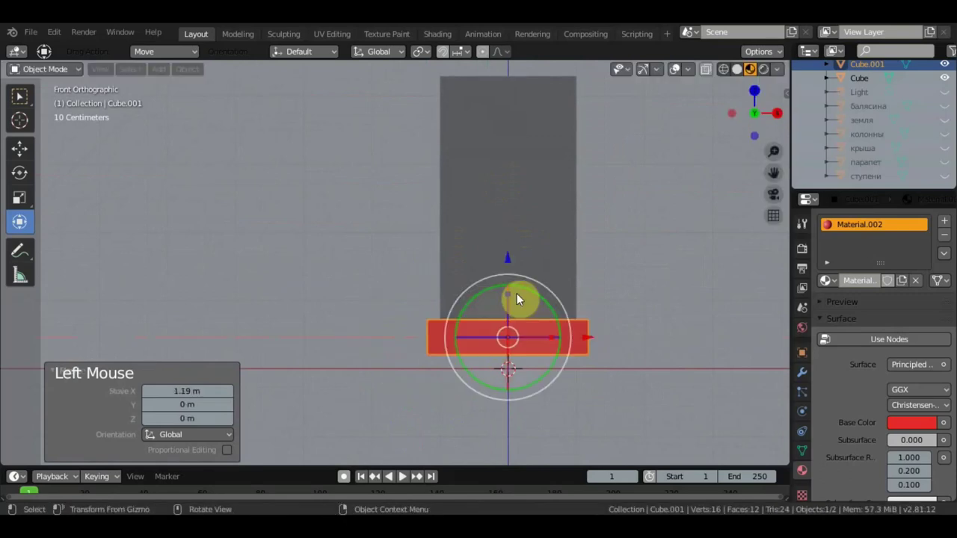
left_click(514, 295)
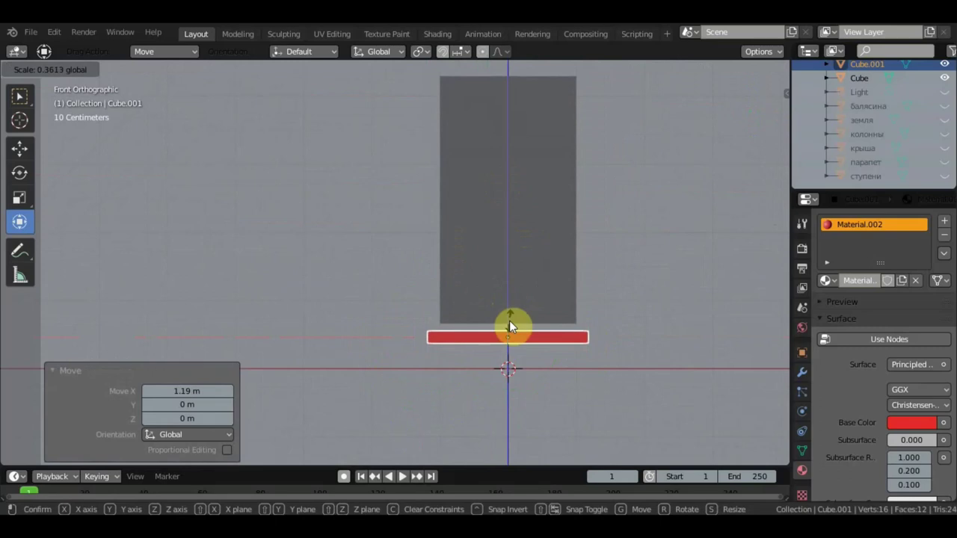
left_click(514, 262)
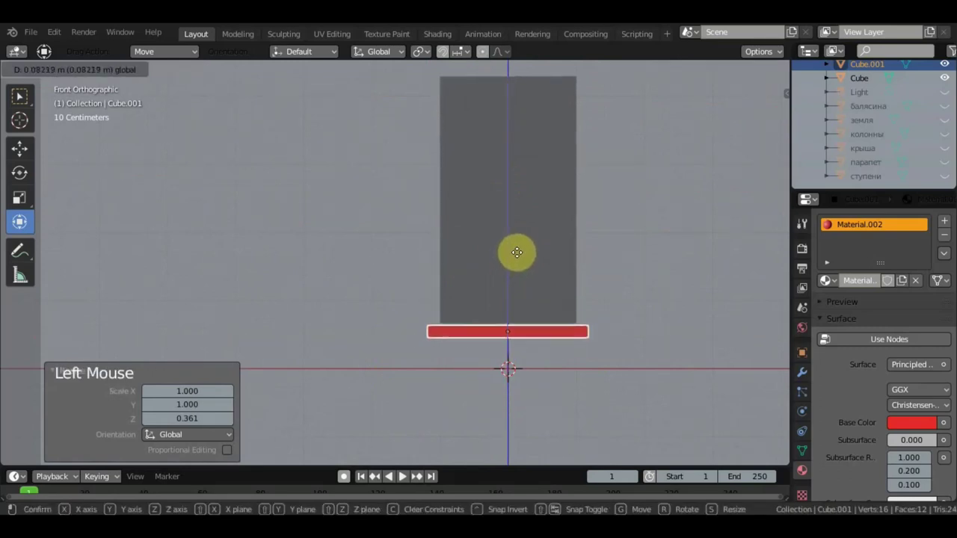
Inspect the strip from around and below in plain solid shading.
middle_click(565, 304)
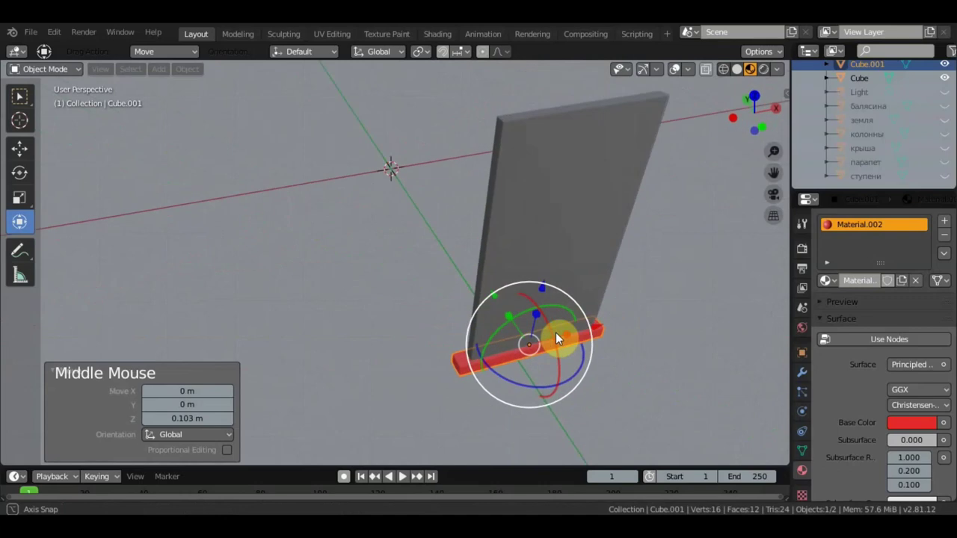
middle_click(583, 303)
scroll("up", 3)
middle_click(691, 266)
middle_click(670, 335)
middle_click(699, 297)
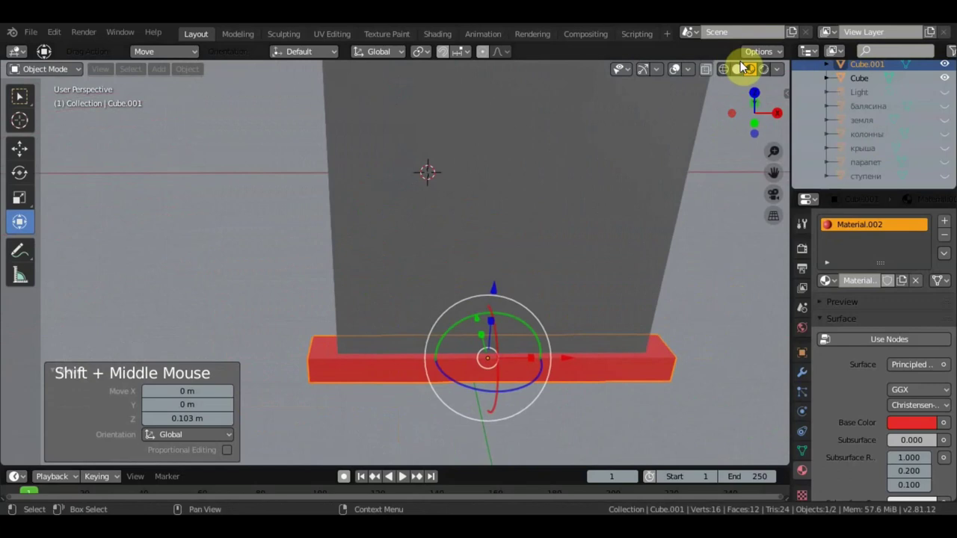
left_click(746, 69)
middle_click(636, 261)
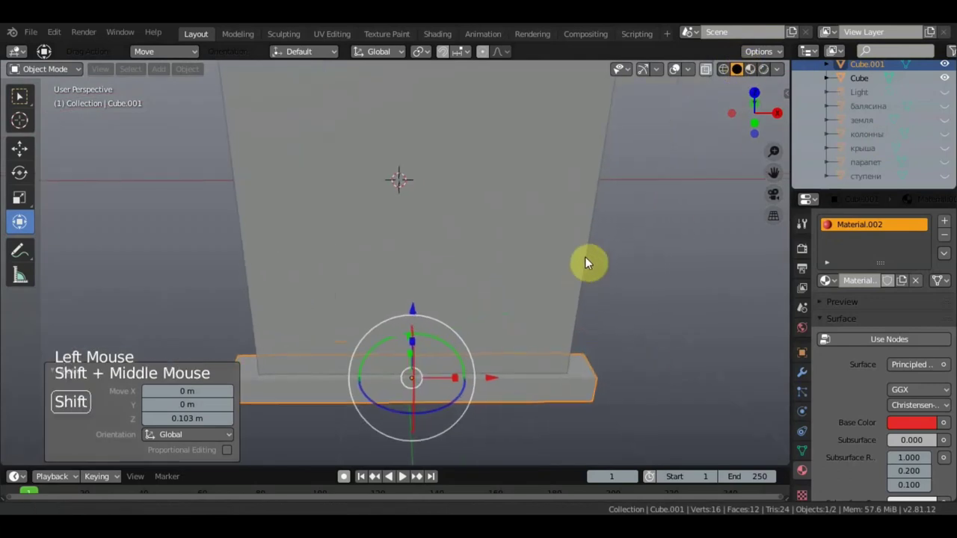
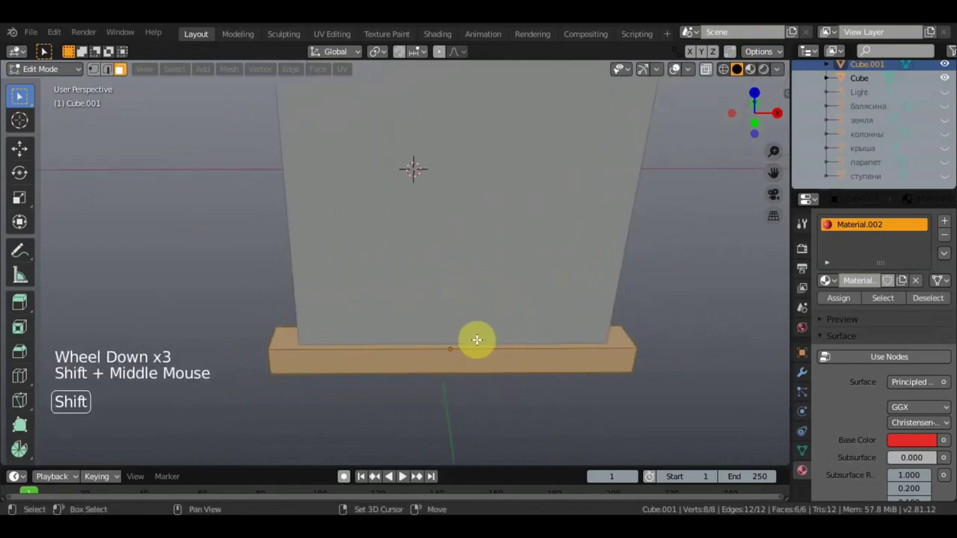
Try a loop cut across the strip in front view and undo it back to the plain box.
key("KP_1")
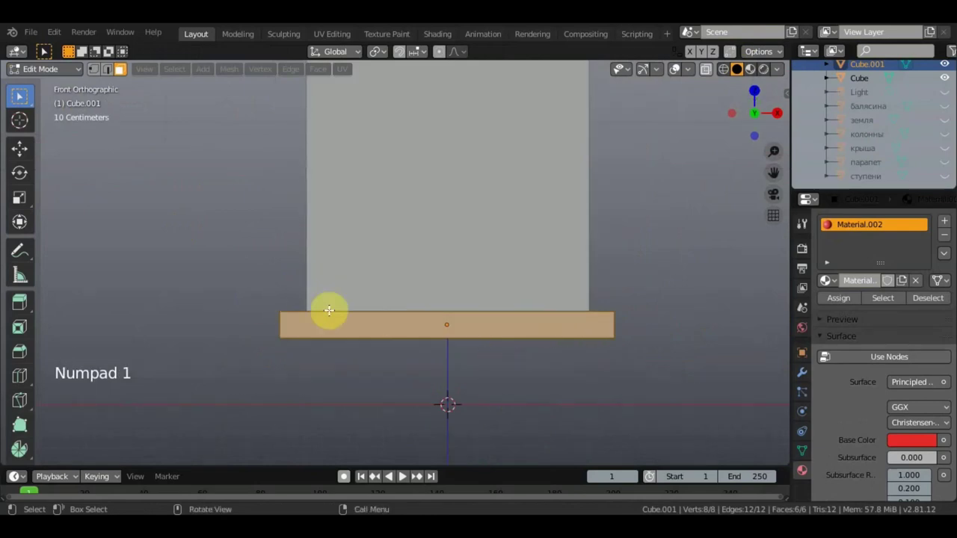
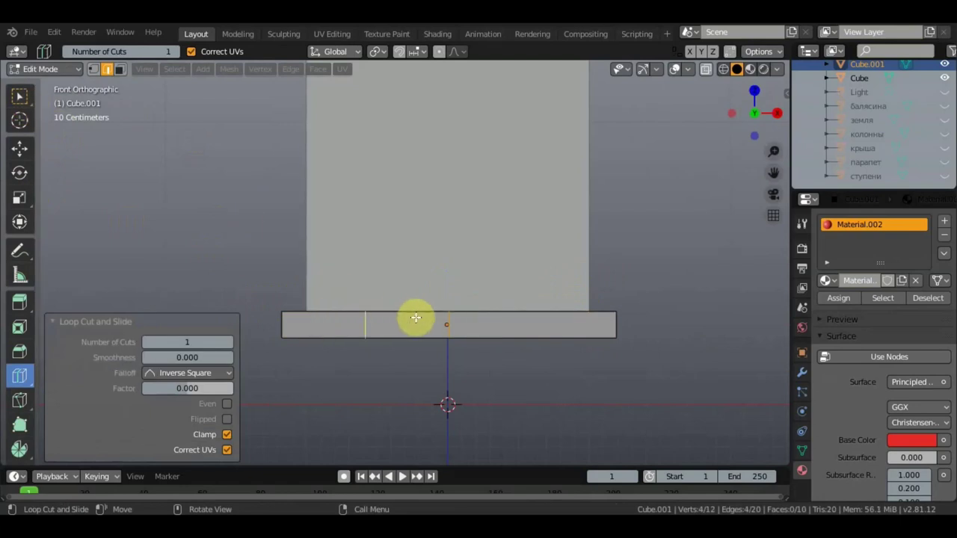
key("ctrl+z")
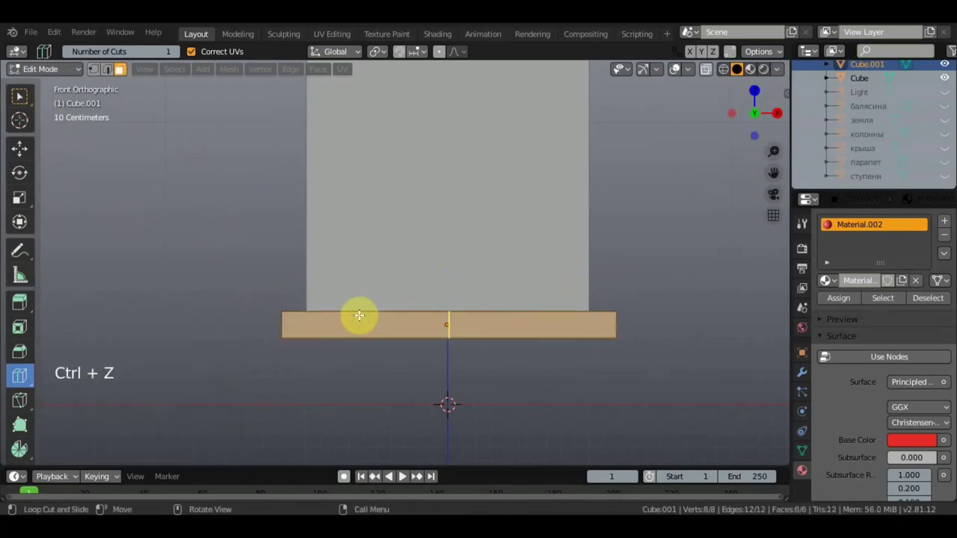
key("ctrl+z")
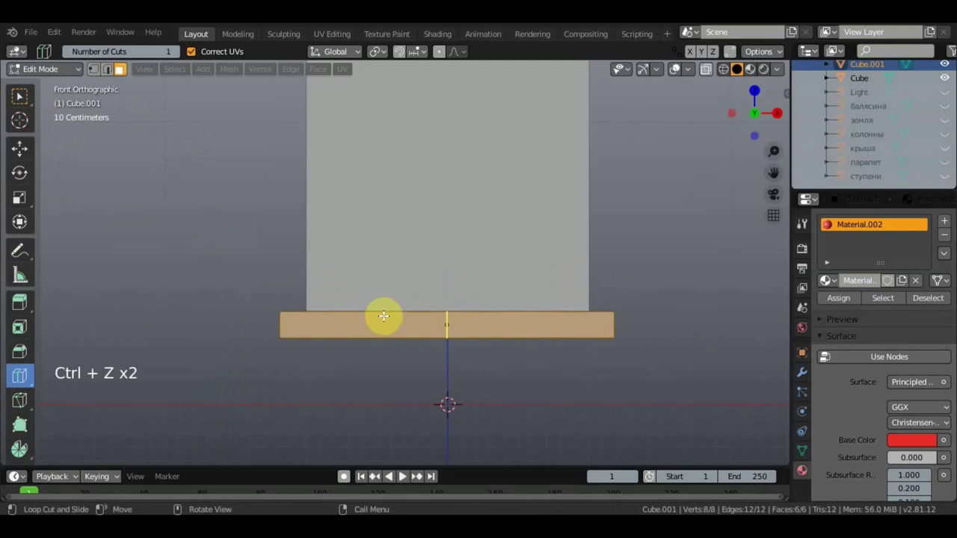
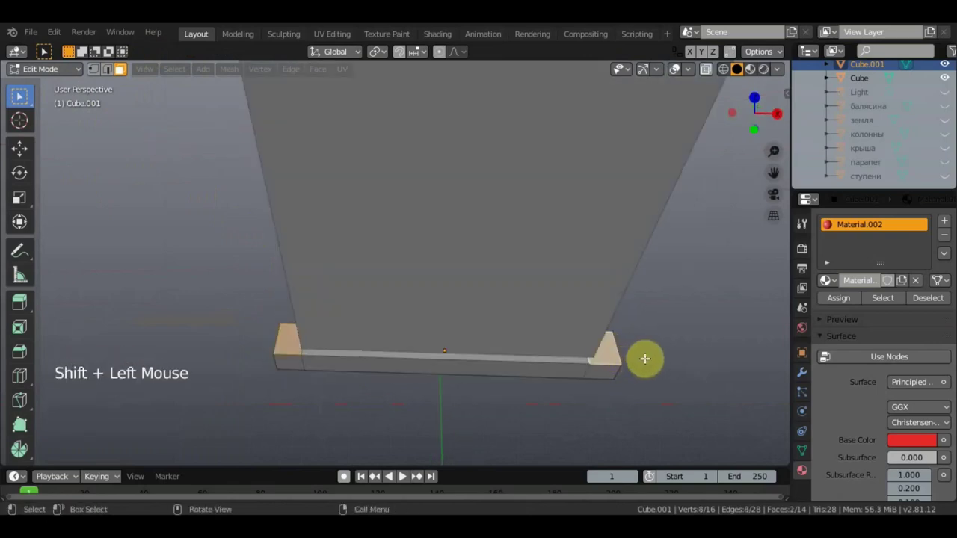
key("Delete")
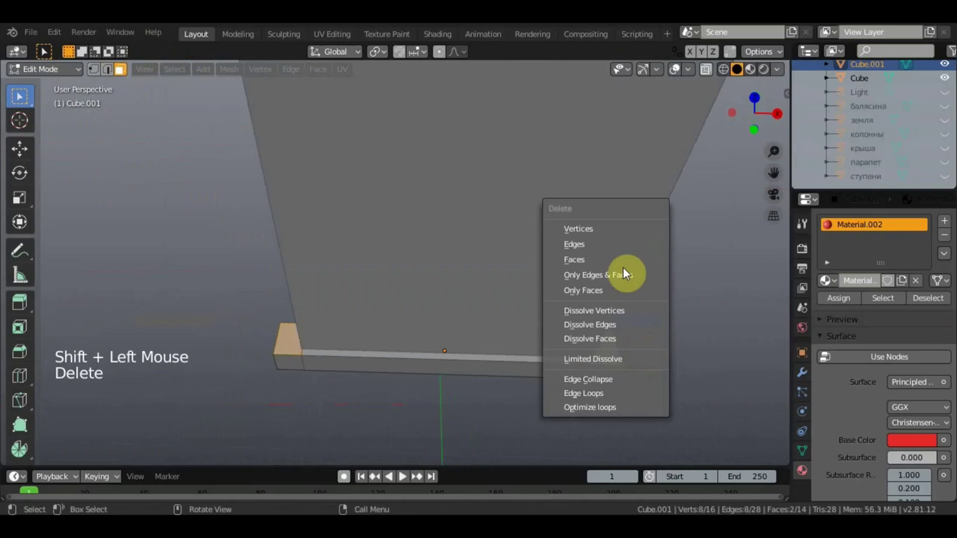
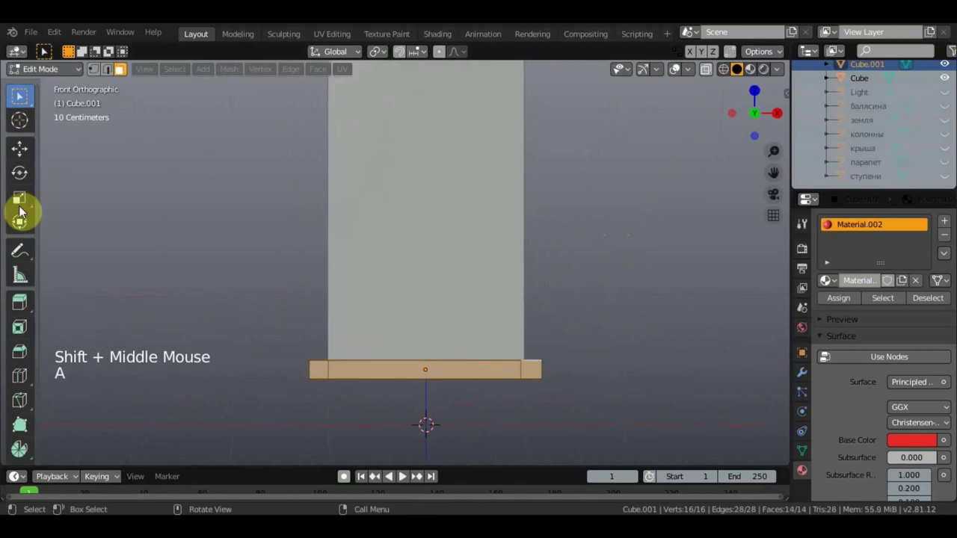
scroll("down", 3)
Duplicate the strip geometry with Shift+D and raise the copy to the panel's top edge.
left_click(415, 252)
scroll("down", 3)
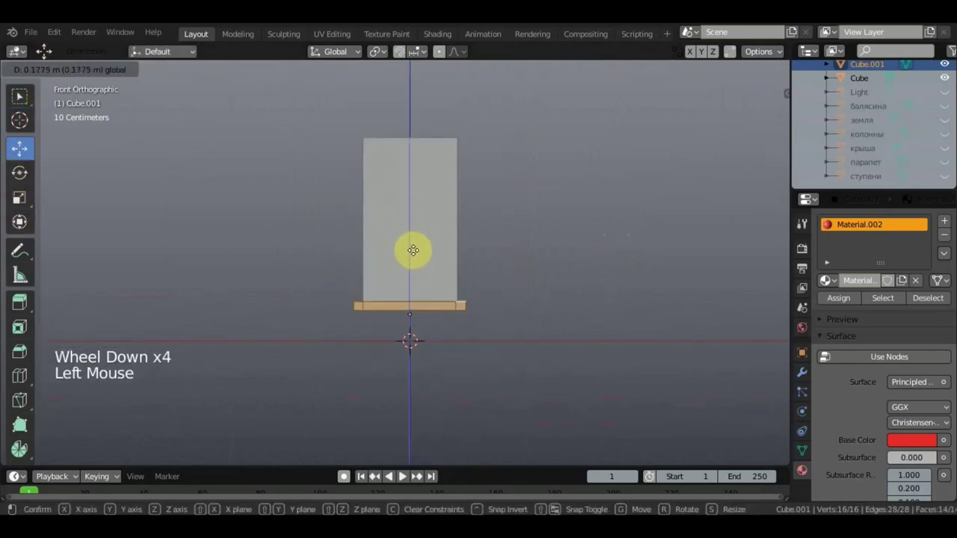
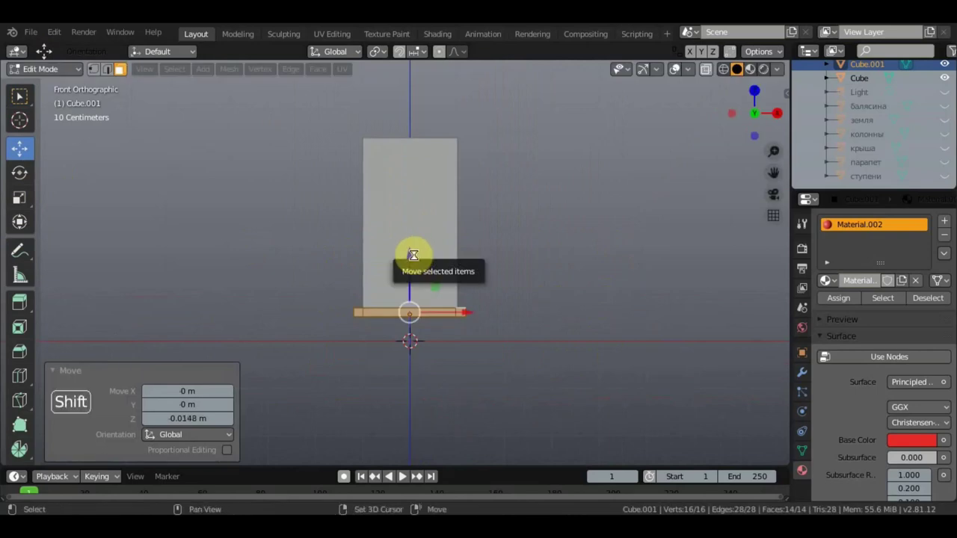
key("shift+d")
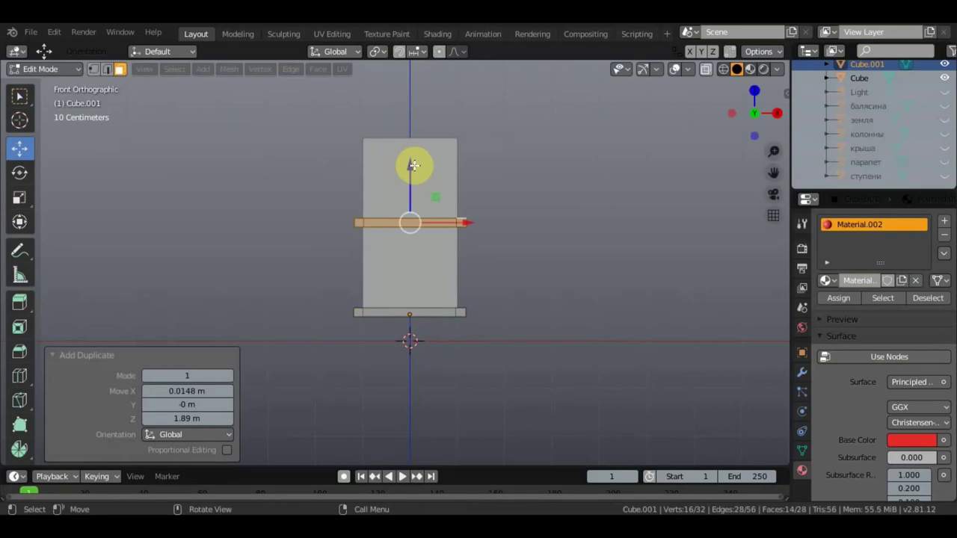
key("ctrl+z")
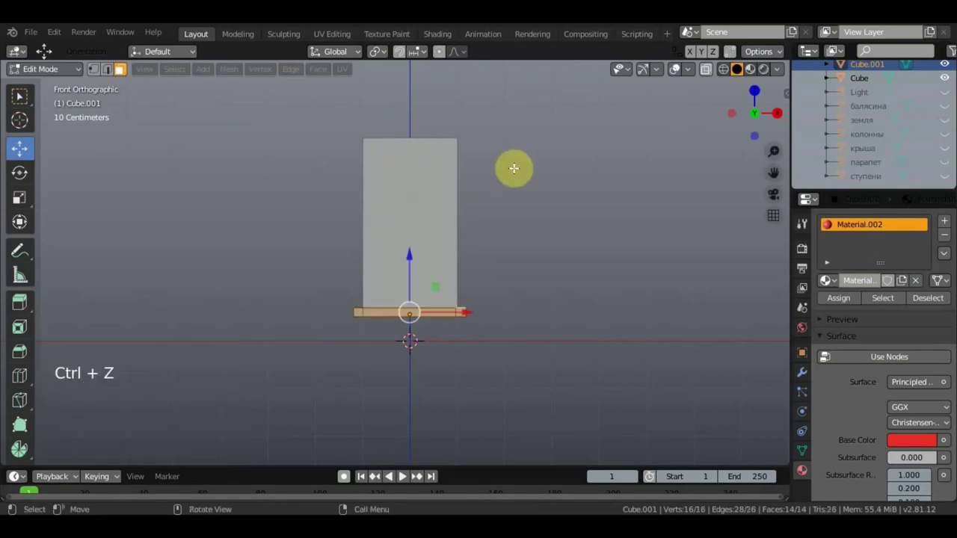
key("shift+d")
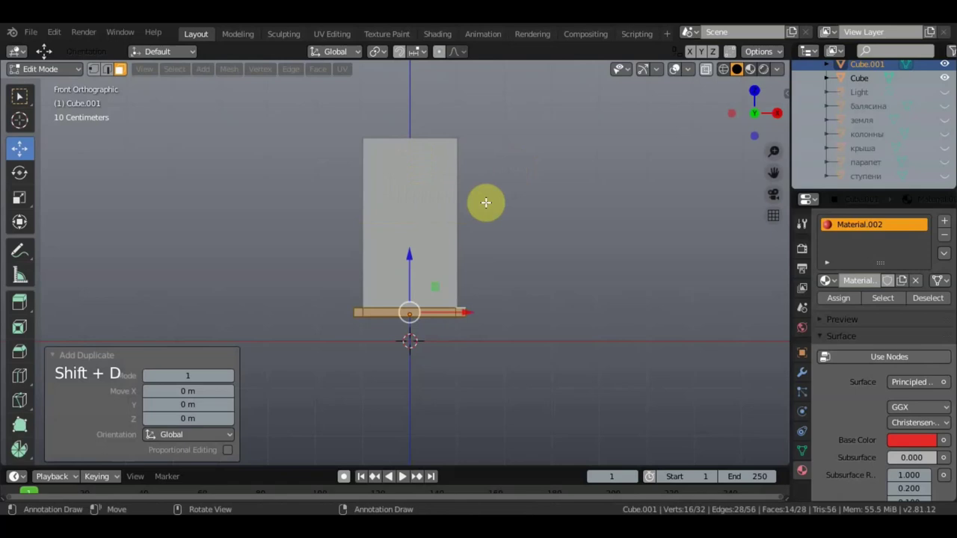
left_click(412, 244)
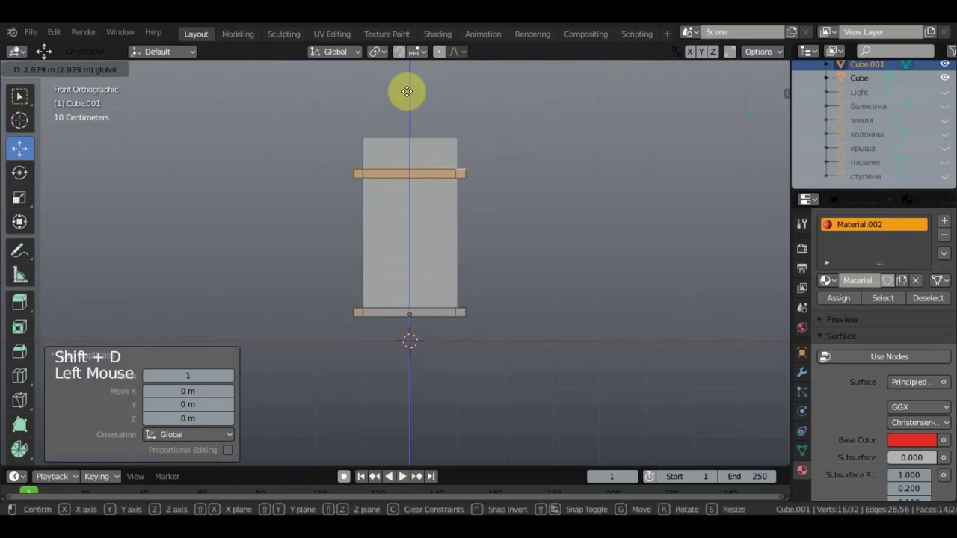
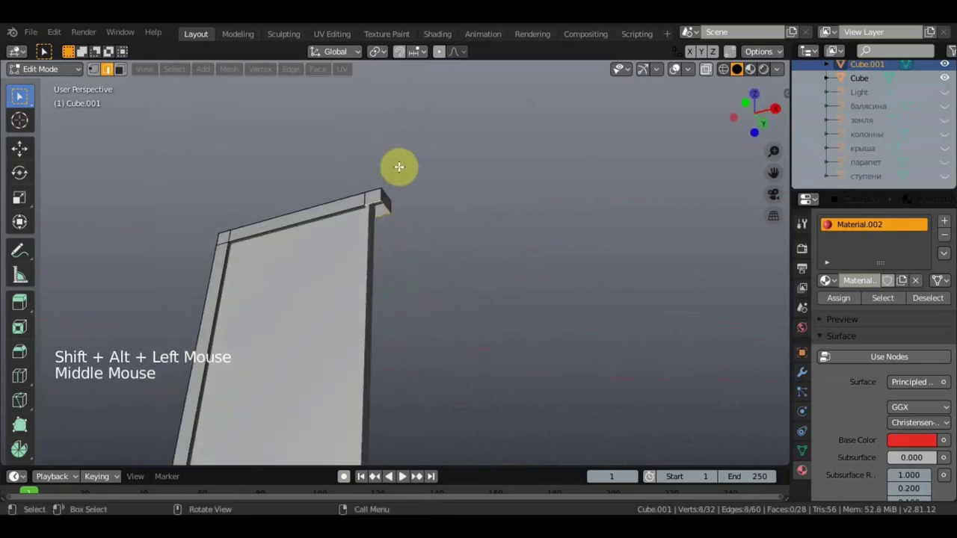
Bevel the frame's corner edges via the Edge menu.
left_click(299, 73)
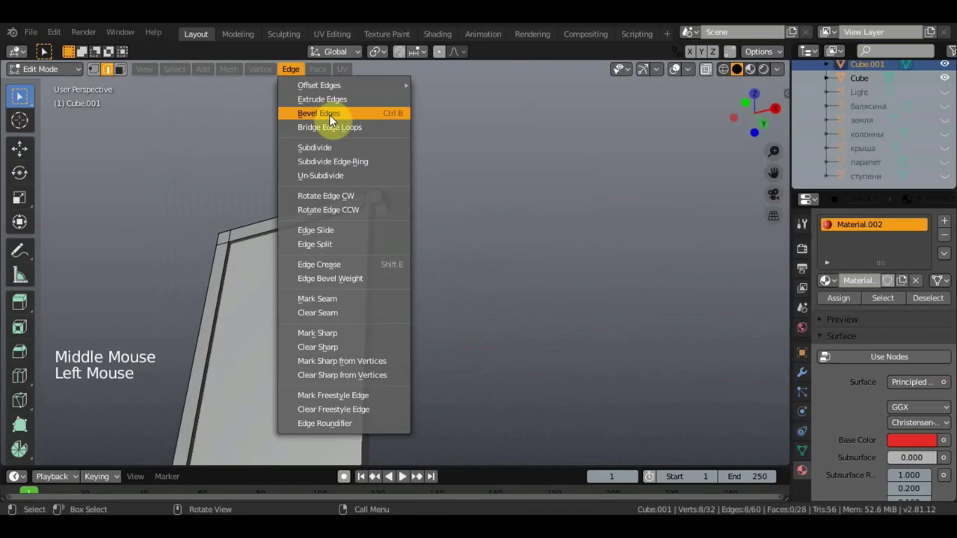
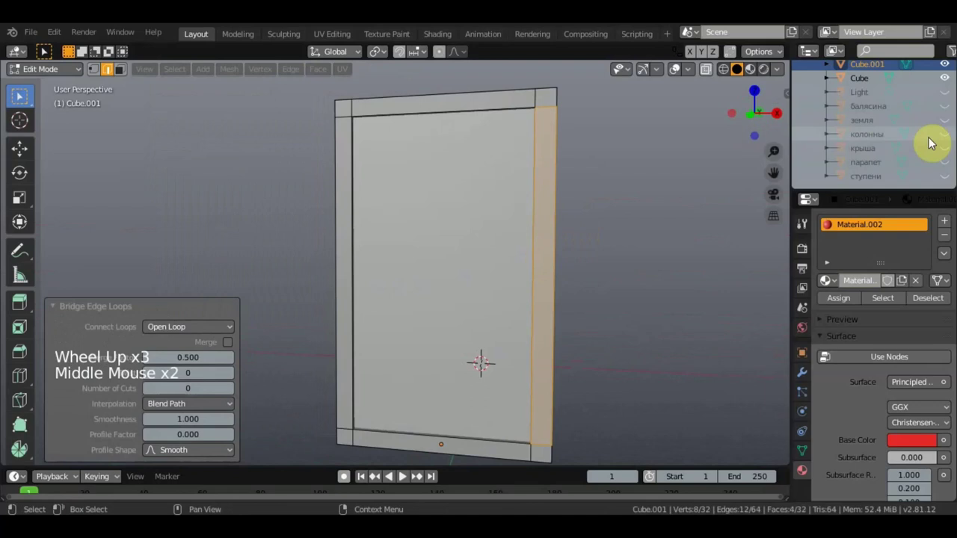
Rename the Cube object to дверь in the Outliner.
left_click(863, 78)
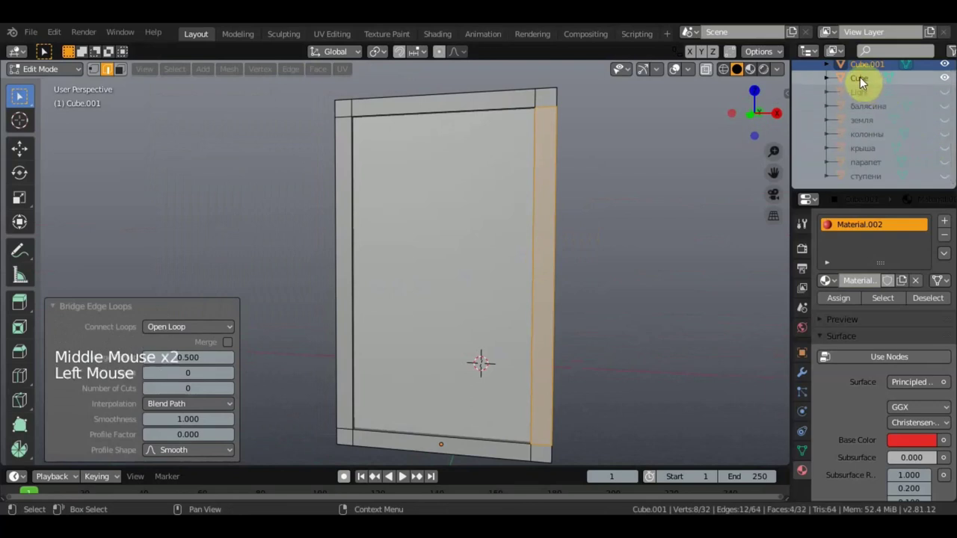
left_click(865, 78)
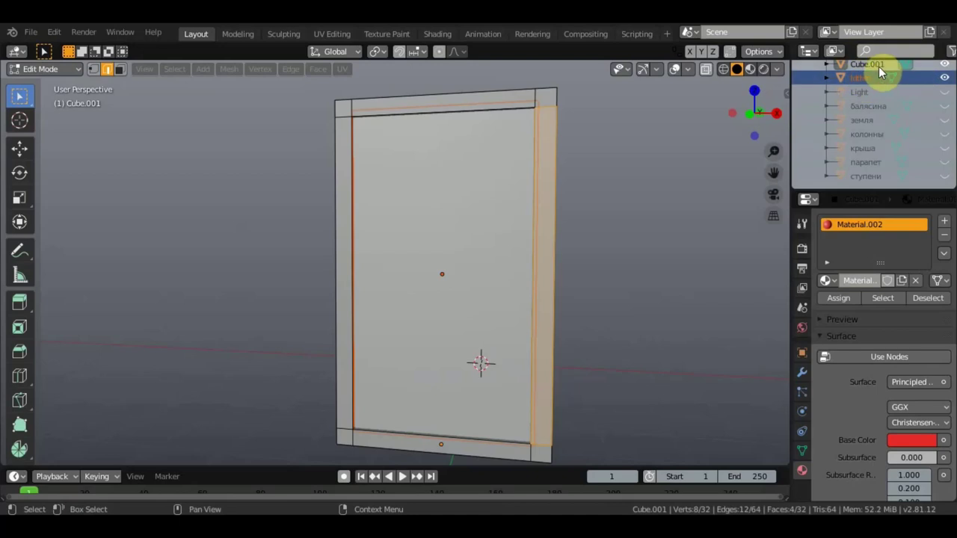
left_click(874, 81)
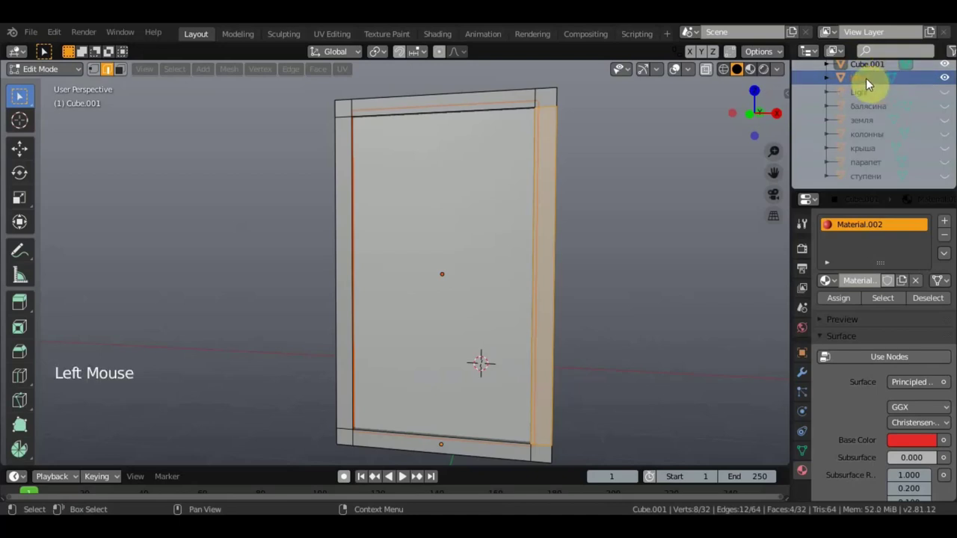
left_click(874, 81)
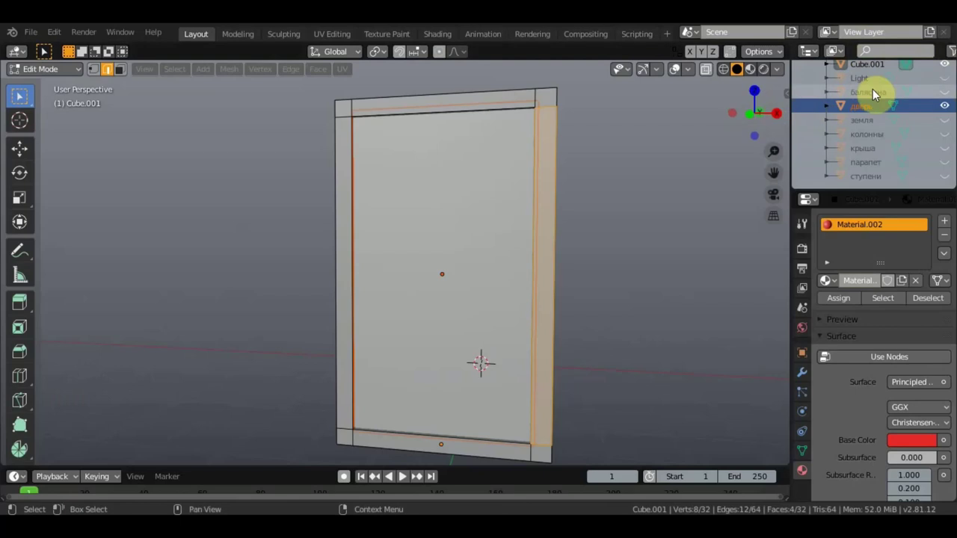
Rename the frame object Cube.001 to коробка.
left_click(867, 72)
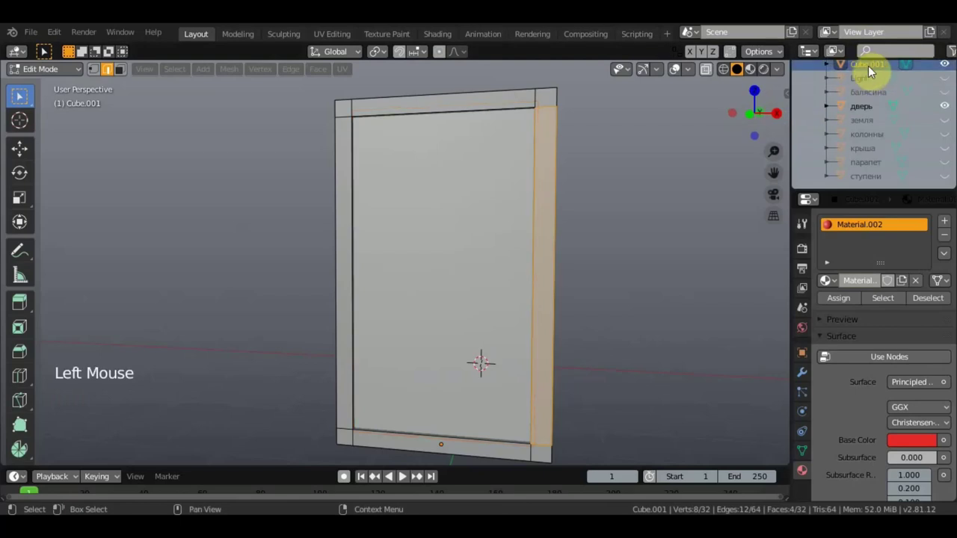
left_click(870, 73)
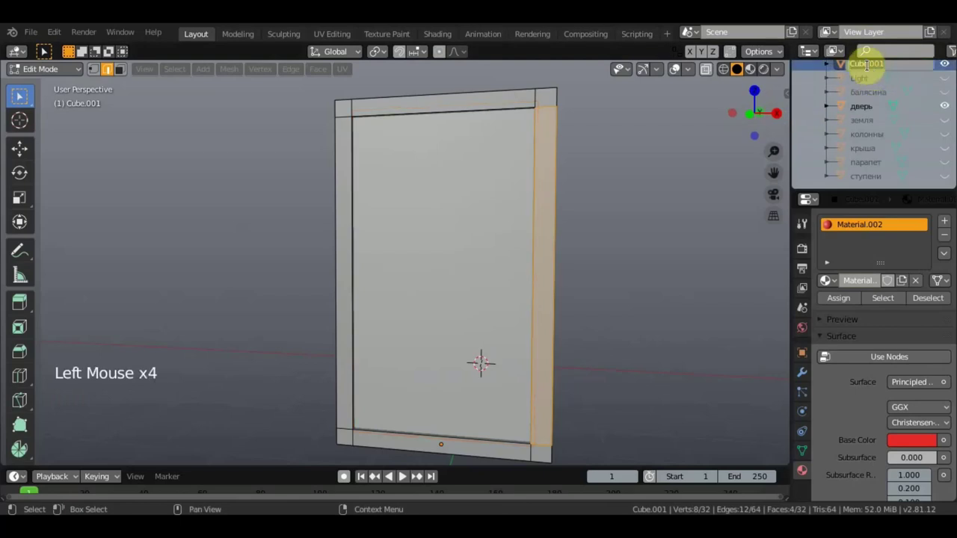
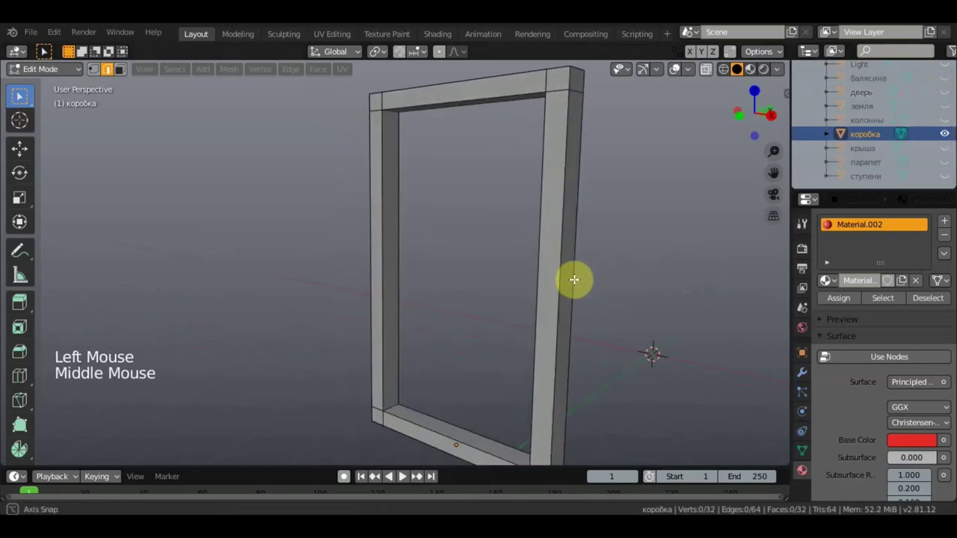
Select the inner faces of the коробка frame opening and switch to the Move tool.
scroll("up", 3)
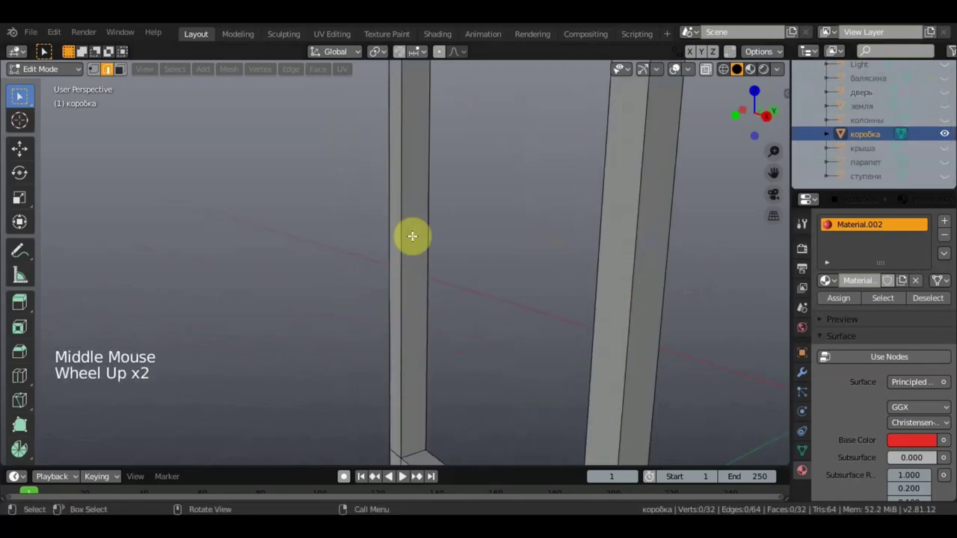
scroll("down", 3)
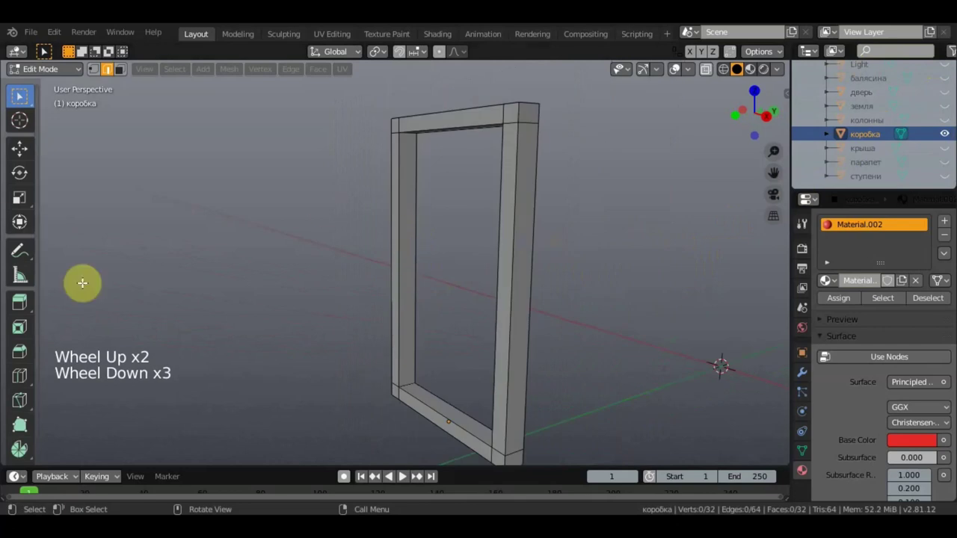
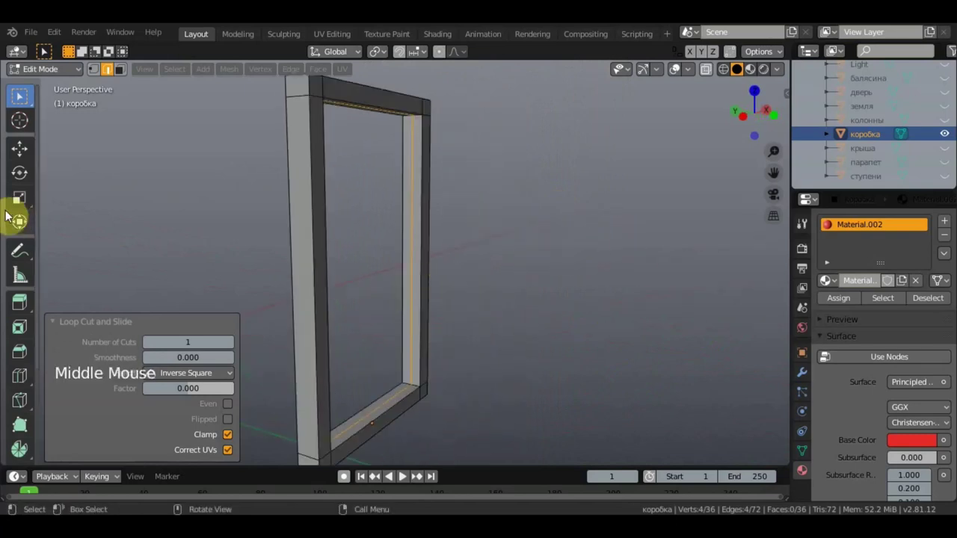
left_click(23, 150)
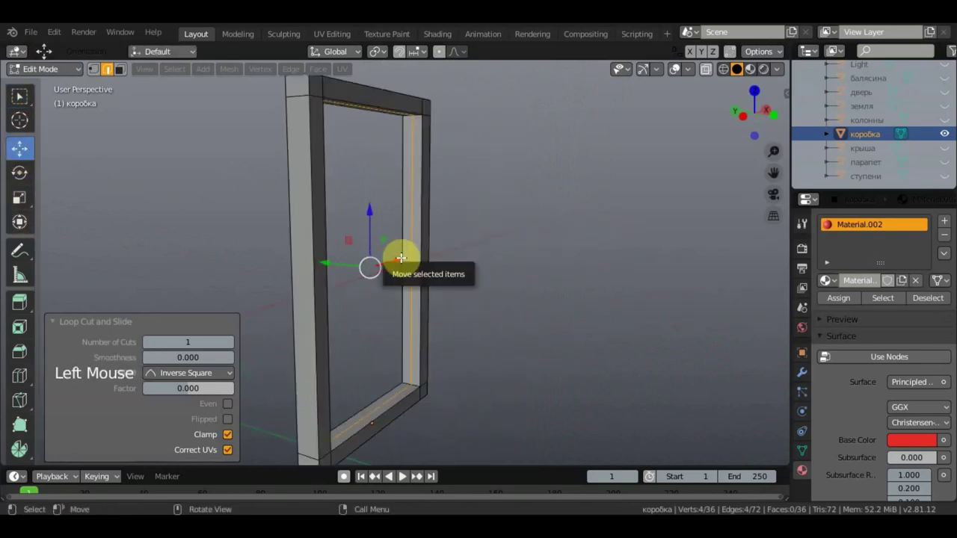
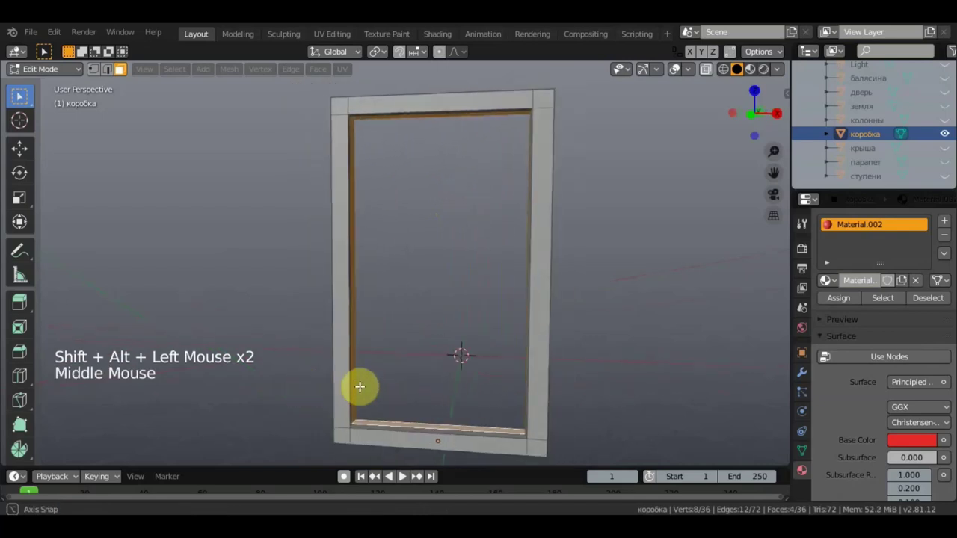
Inset the frame's inner faces and scale the new inset faces slightly smaller, forming an inner rim.
scroll("down", 3)
key("s")
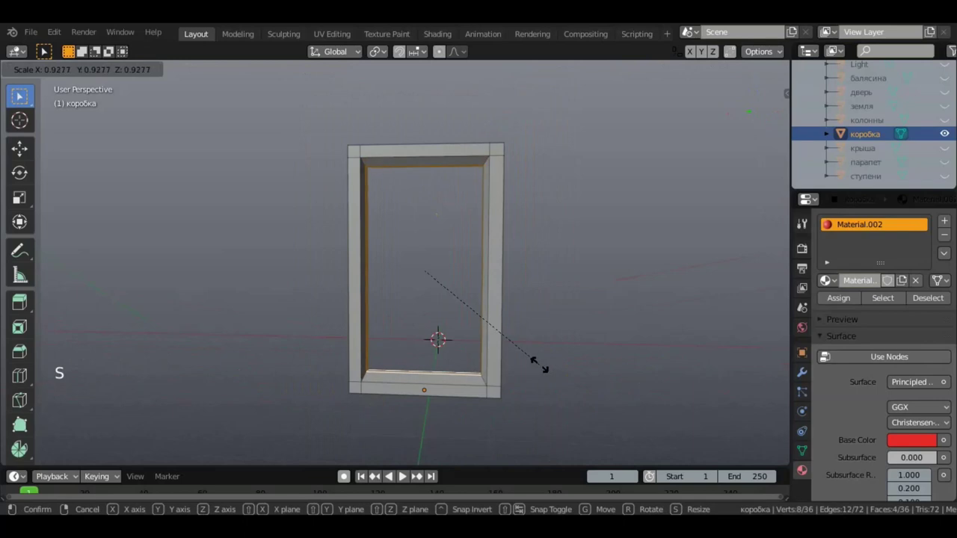
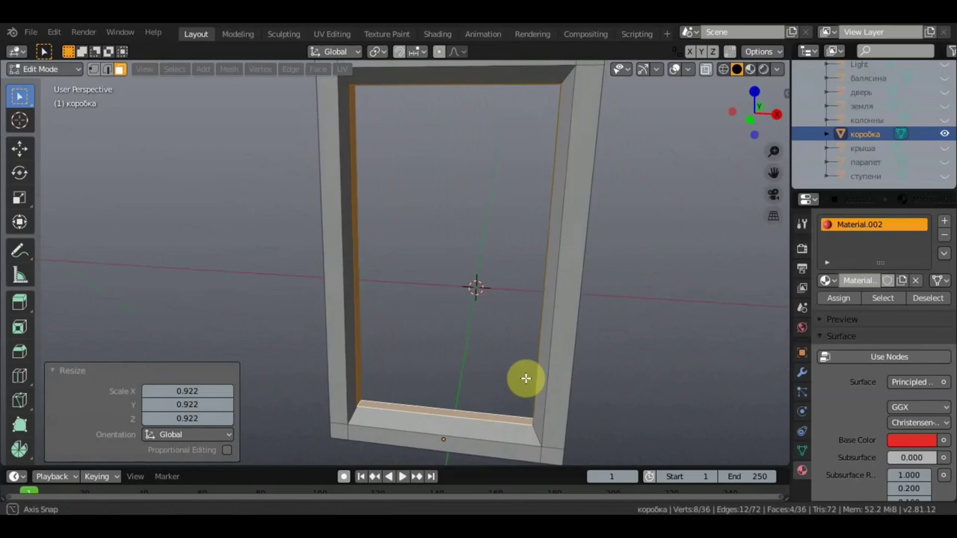
key("ctrl+z")
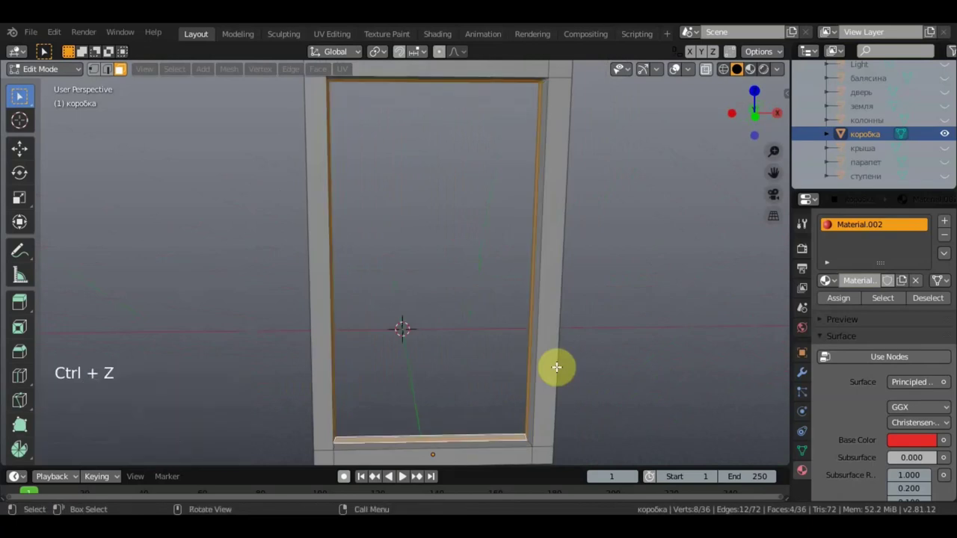
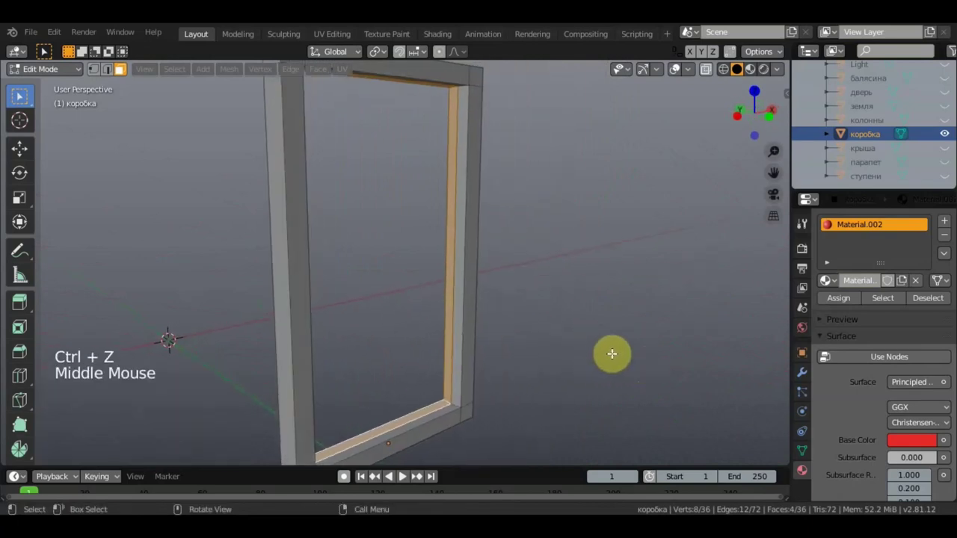
key("i")
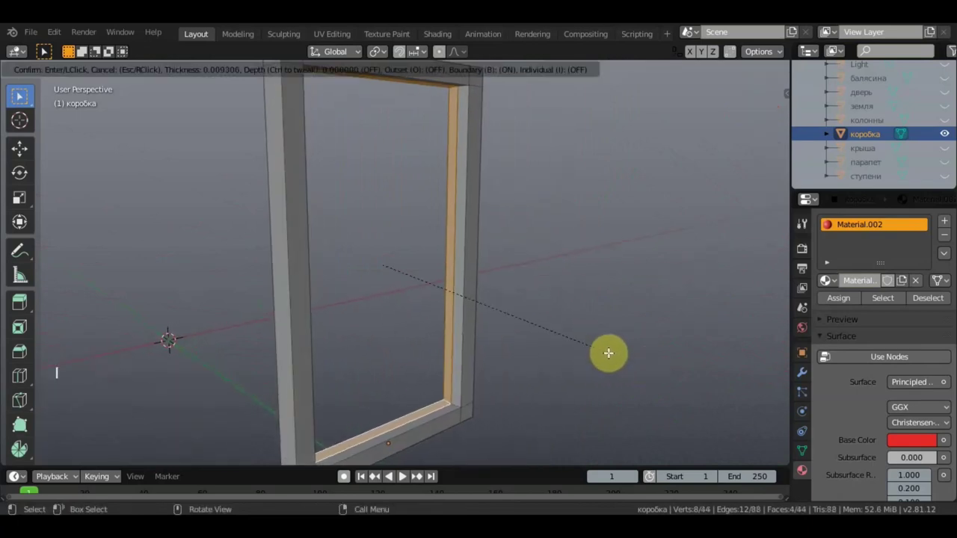
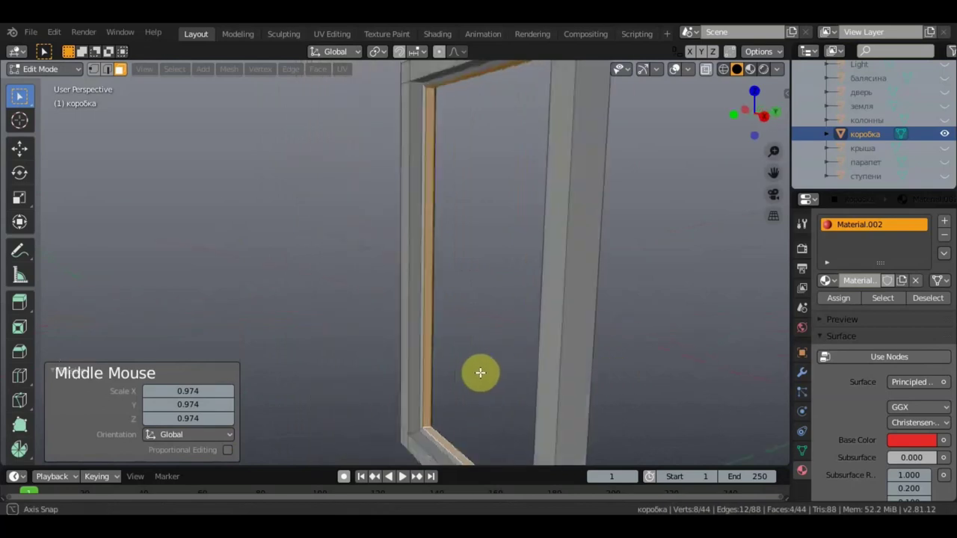
key("s")
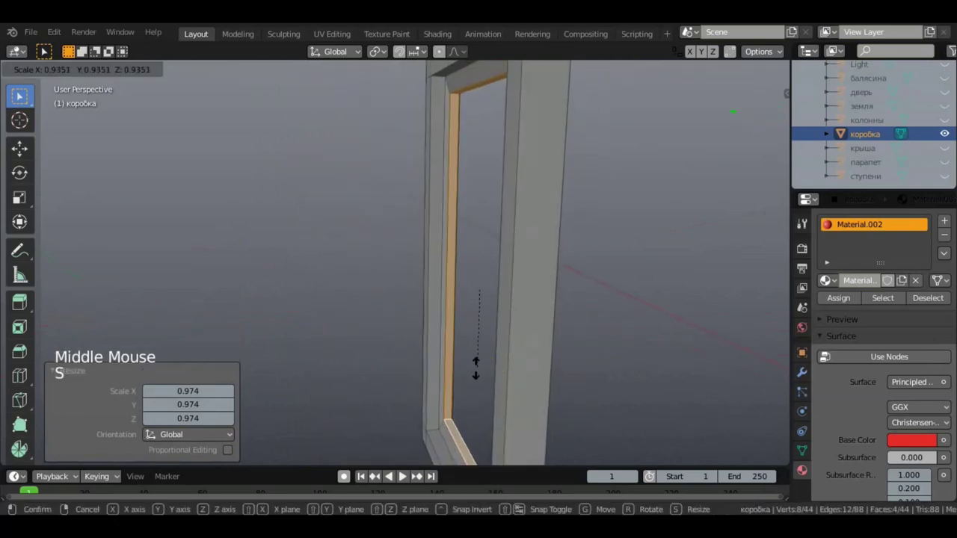
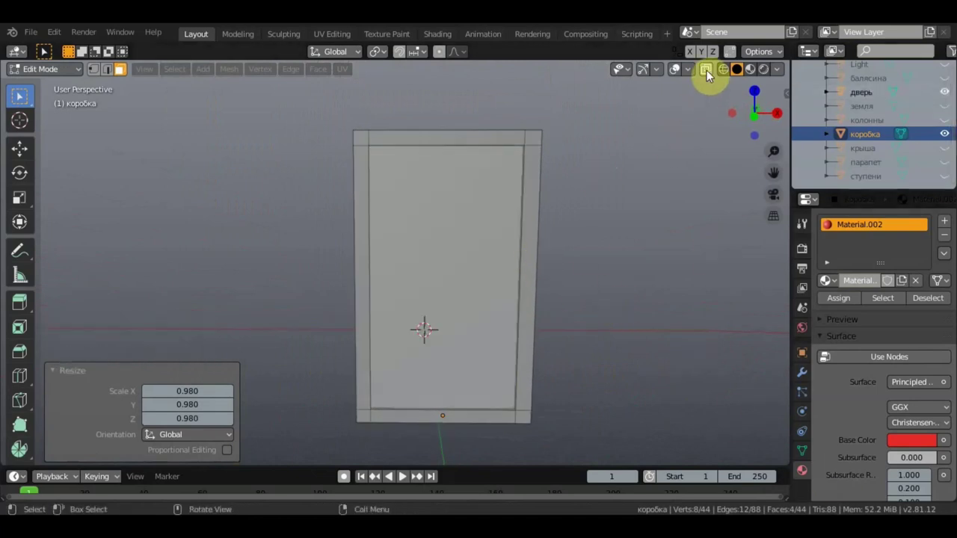
Select the дверь door object and inspect its eight-vertex box inside the коробка frame.
left_click(52, 66)
left_click(473, 234)
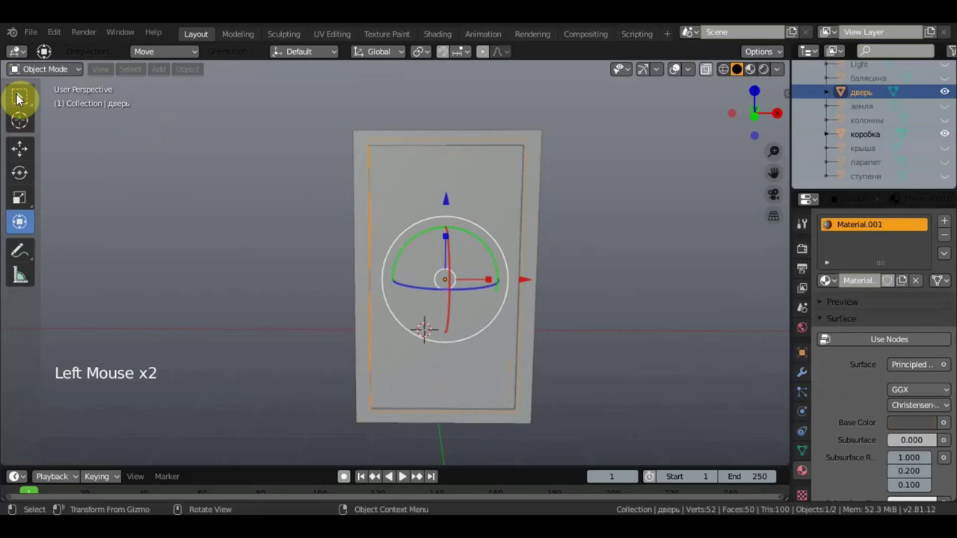
scroll("up", 3)
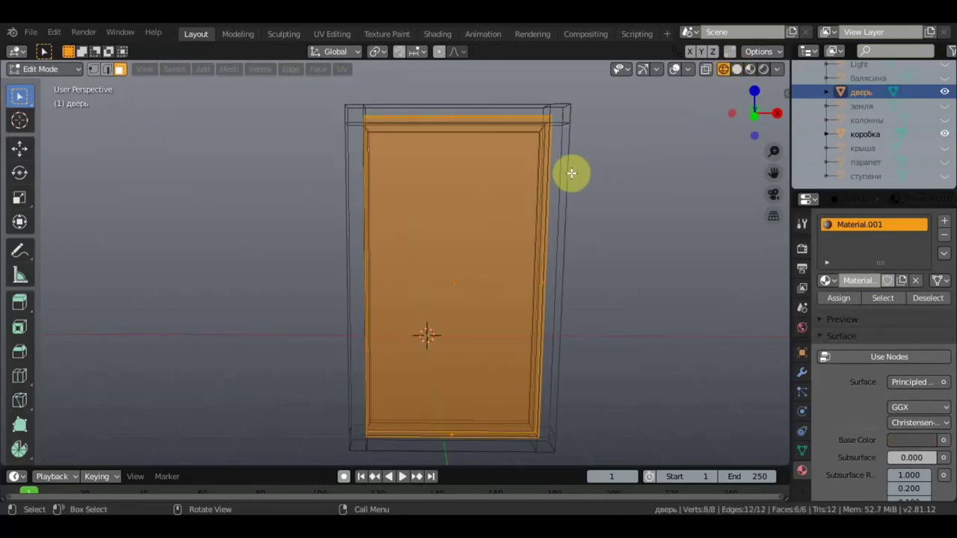
scroll("down", 3)
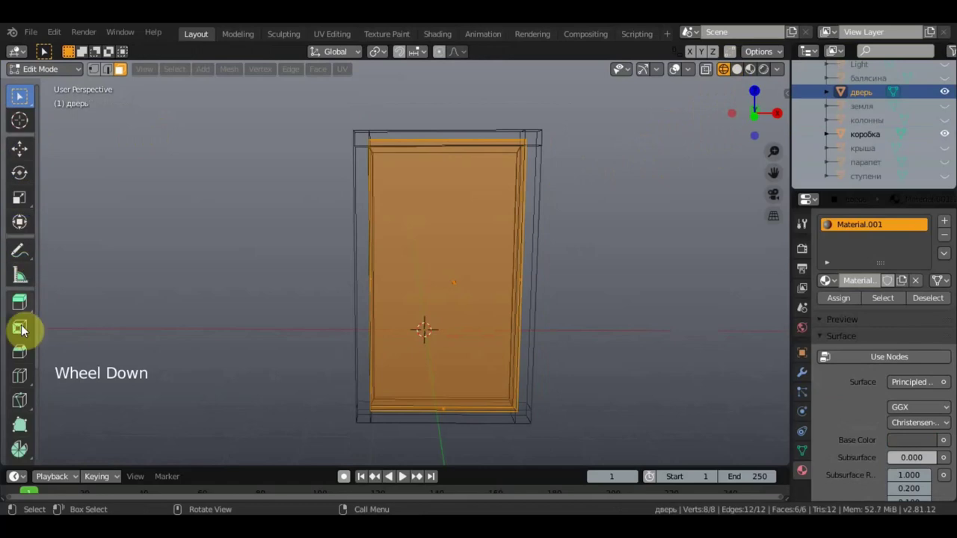
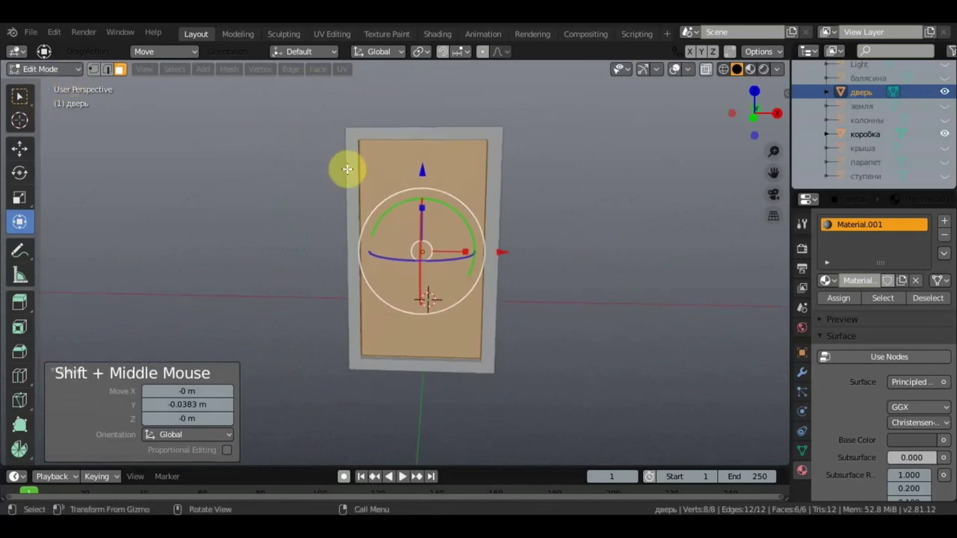
Leave Edit Mode and select the door together with its frame in Object Mode.
left_click(27, 103)
left_click(37, 64)
left_click(353, 187)
left_click(29, 225)
left_click(468, 310)
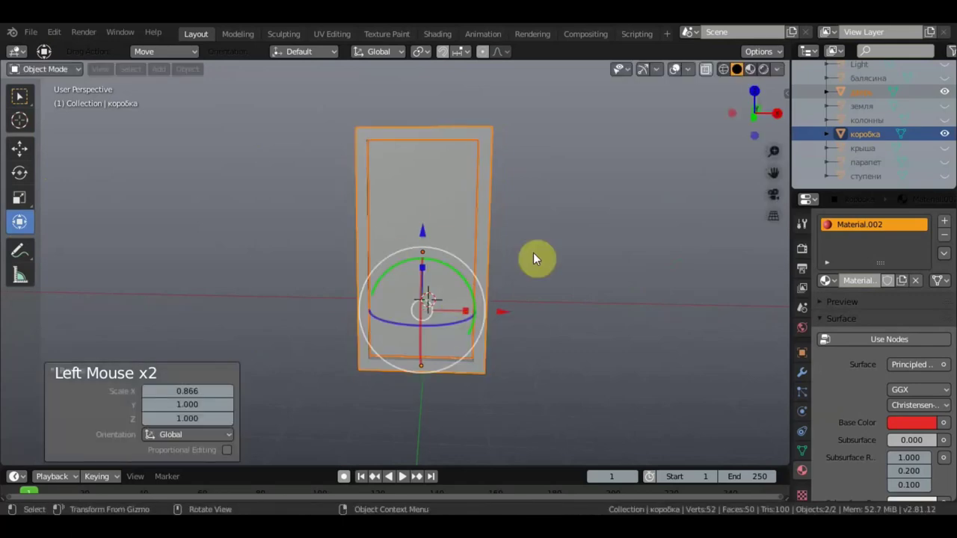
Orbit around the door and frame, then make the 1этаж ground-floor model visible again.
middle_click(552, 270)
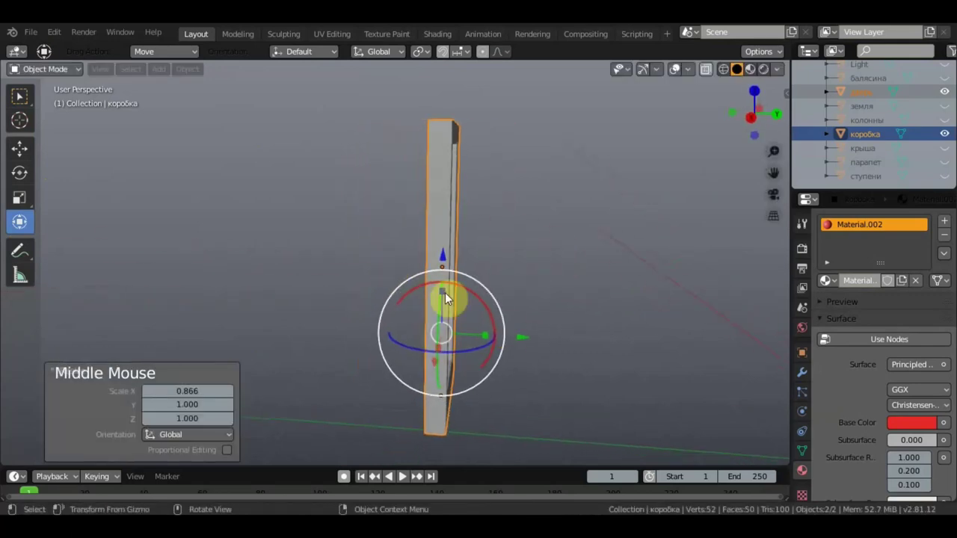
left_click(493, 334)
middle_click(566, 299)
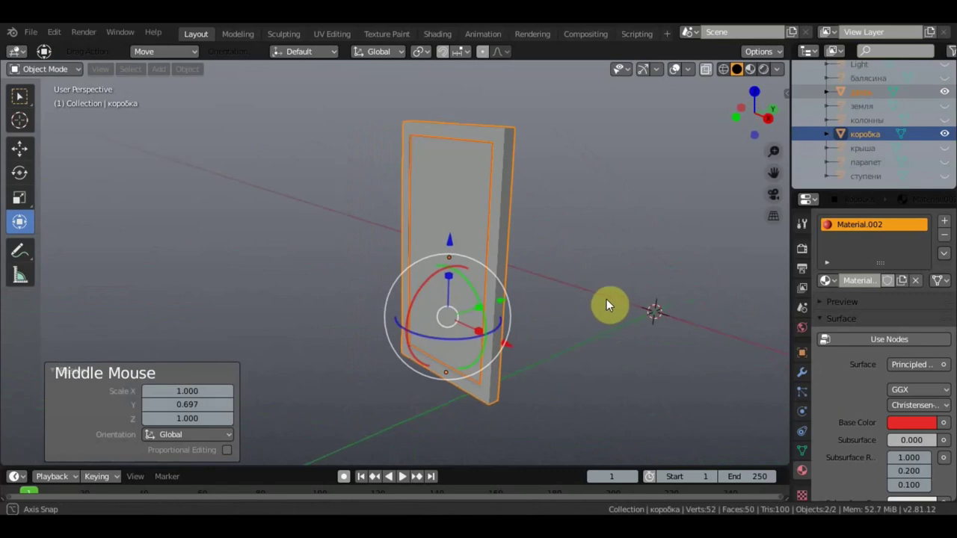
middle_click(632, 296)
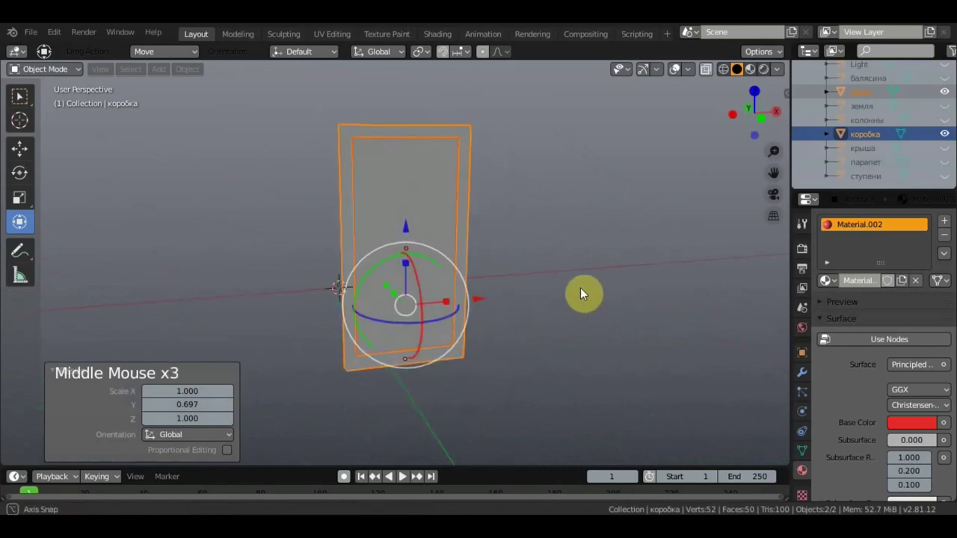
middle_click(898, 111)
scroll("up", 3)
left_click(947, 97)
scroll("up", 3)
middle_click(701, 233)
scroll("down", 3)
middle_click(613, 247)
left_click(623, 222)
Select дверь and коробка and scale them to half size beside the house wall.
left_click(444, 227)
middle_click(525, 228)
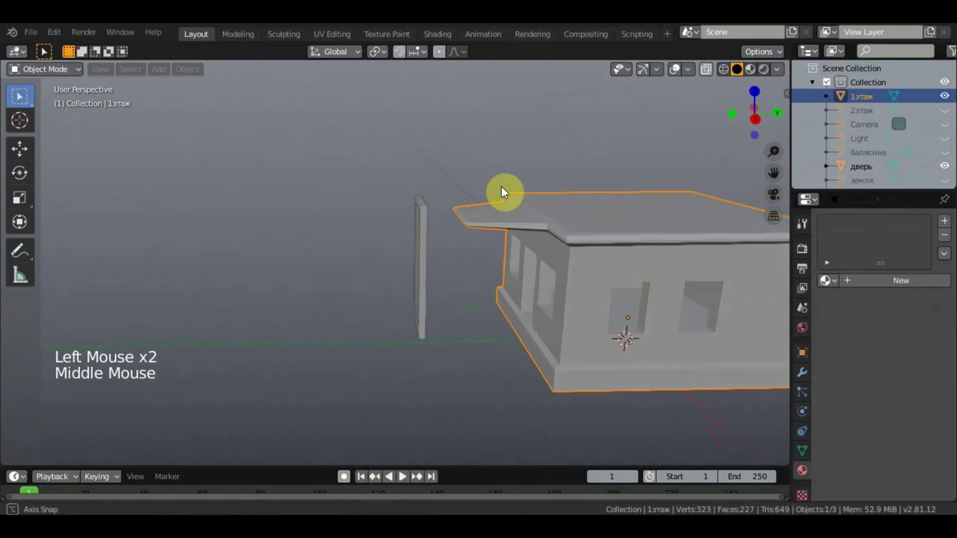
middle_click(561, 180)
scroll("up", 3)
left_click(477, 250)
left_click(474, 253)
key("s")
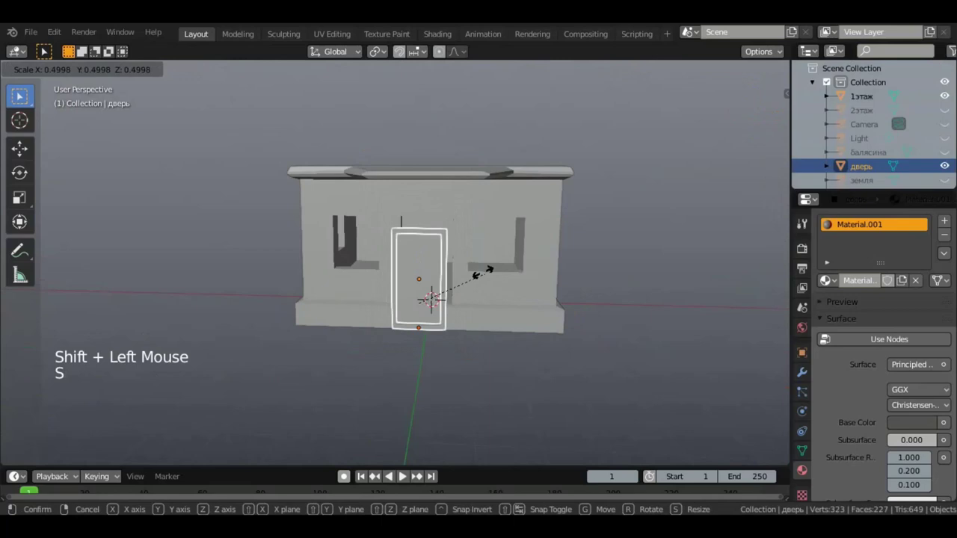
middle_click(434, 285)
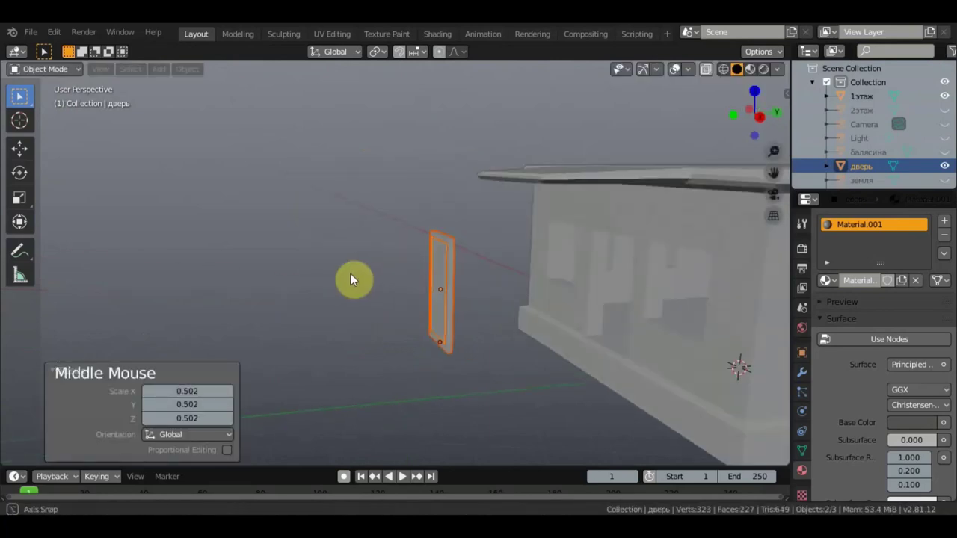
Move the door and frame into the middle opening of the ground-floor wall and line them up.
left_click(28, 151)
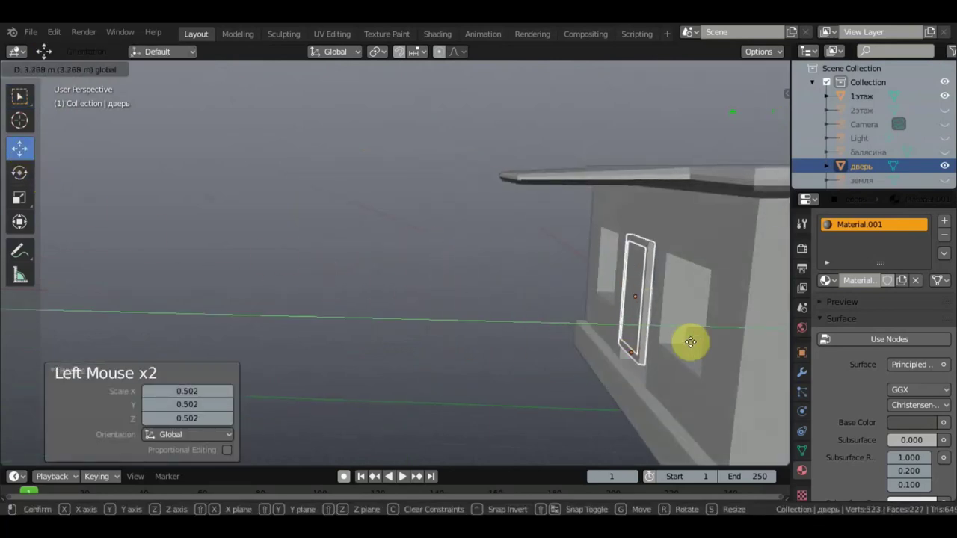
middle_click(735, 340)
middle_click(281, 296)
scroll("up", 3)
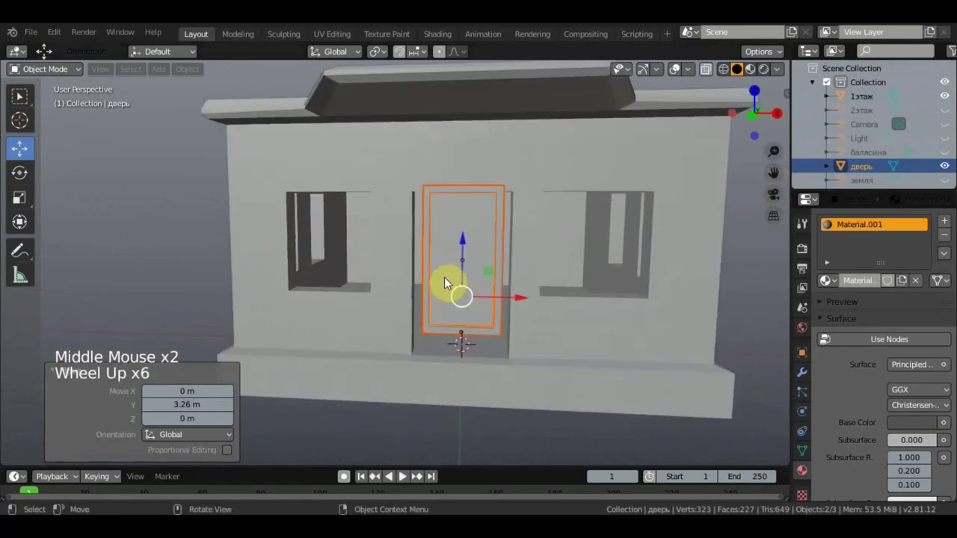
left_click(467, 239)
scroll("up", 3)
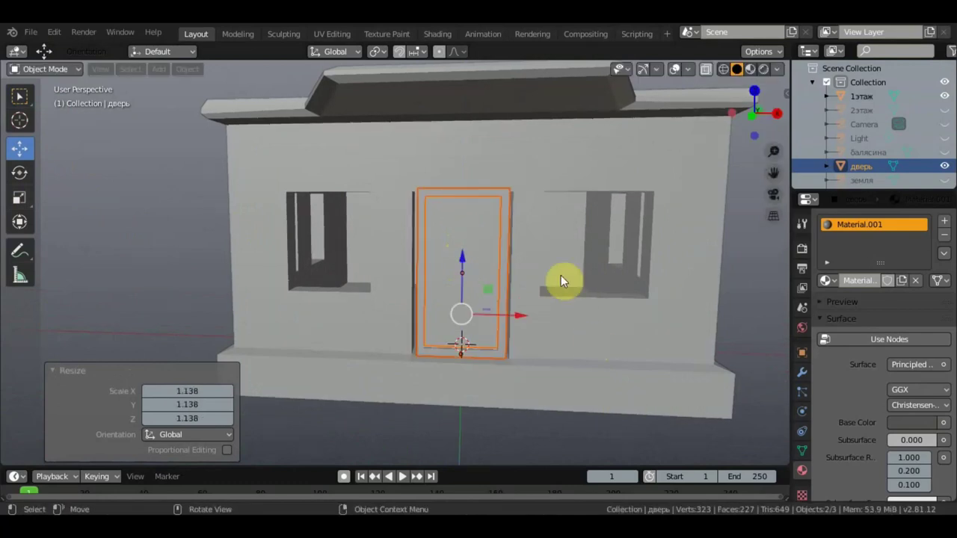
left_click(465, 252)
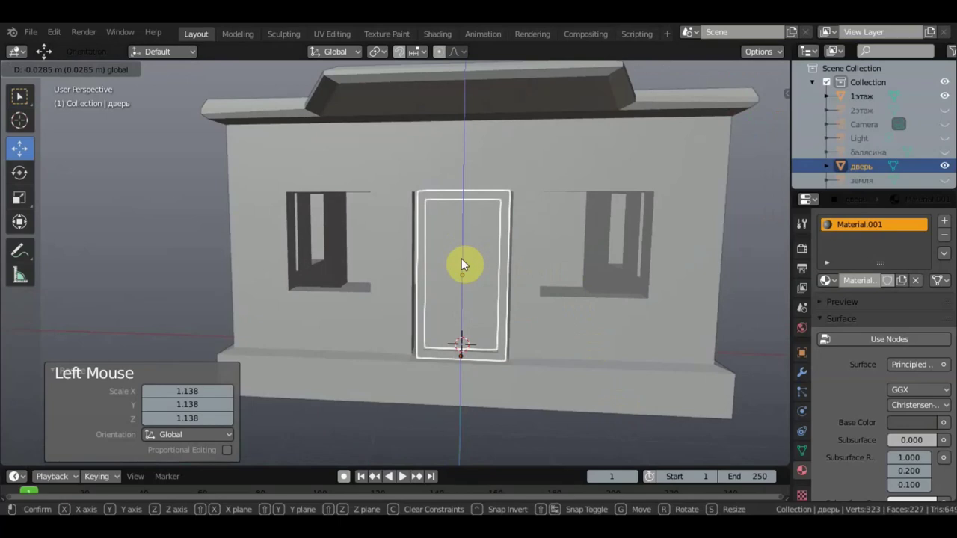
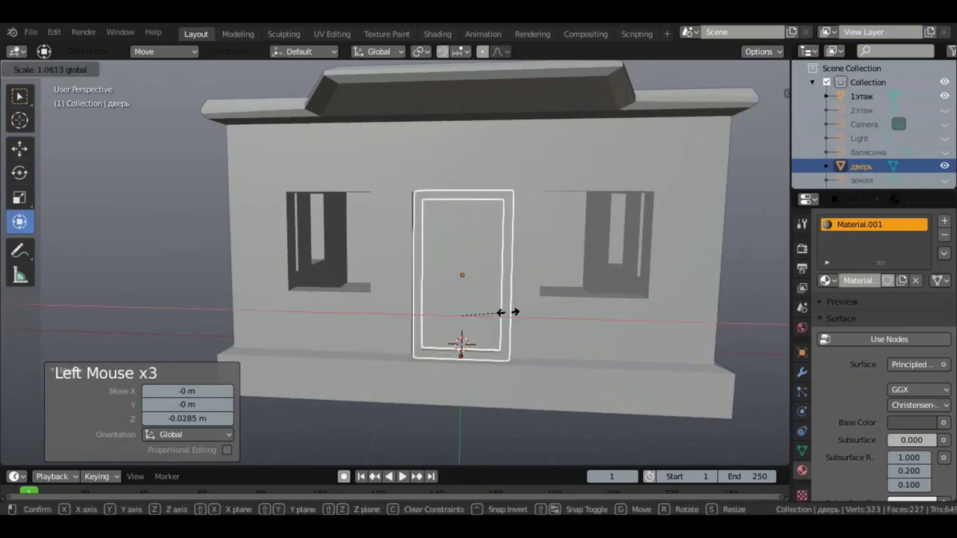
Orbit around the fitted frame to check its depth in the wall.
middle_click(507, 323)
scroll("down", 3)
middle_click(431, 284)
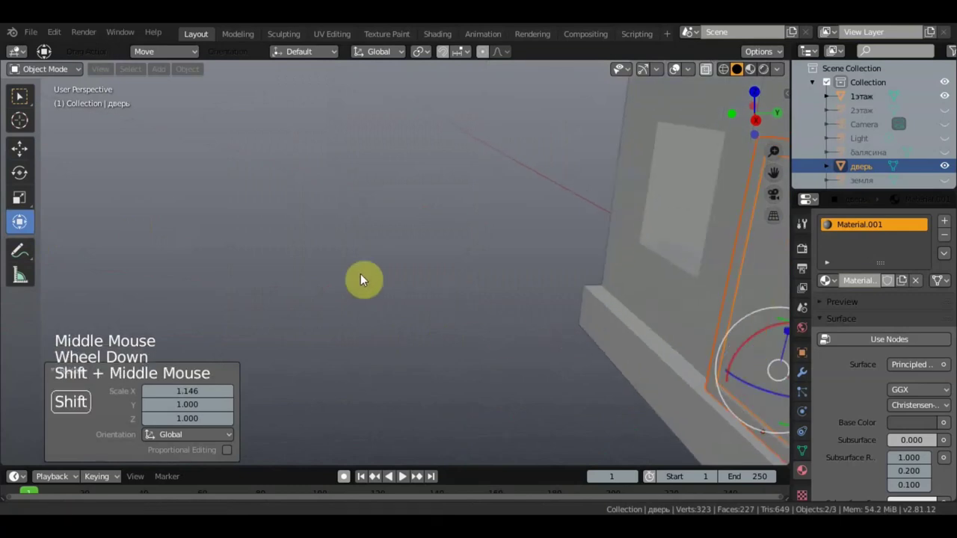
left_click(566, 350)
middle_click(668, 340)
Rescale the door frame in a few passes until it fills the wall opening.
left_click(734, 113)
scroll("down", 3)
middle_click(595, 251)
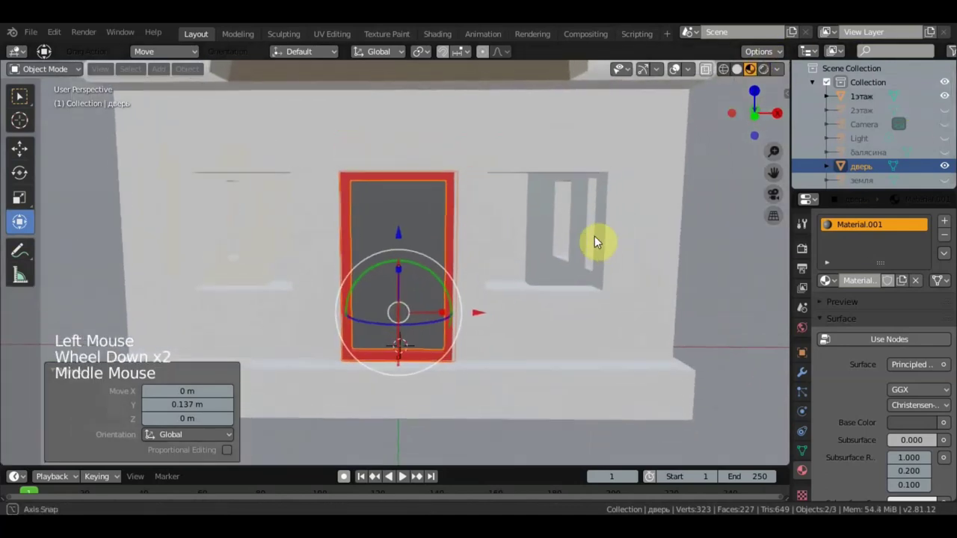
scroll("up", 3)
left_click(499, 350)
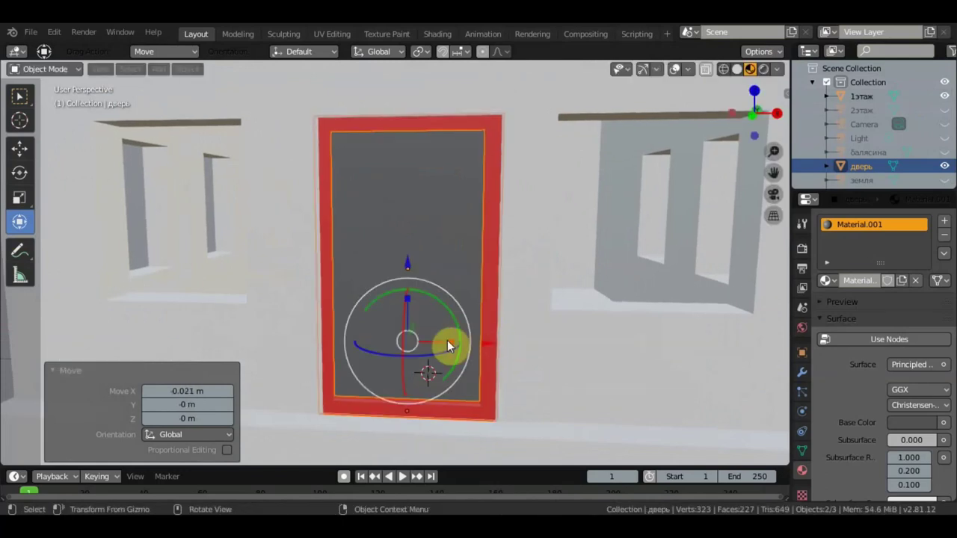
left_click(449, 342)
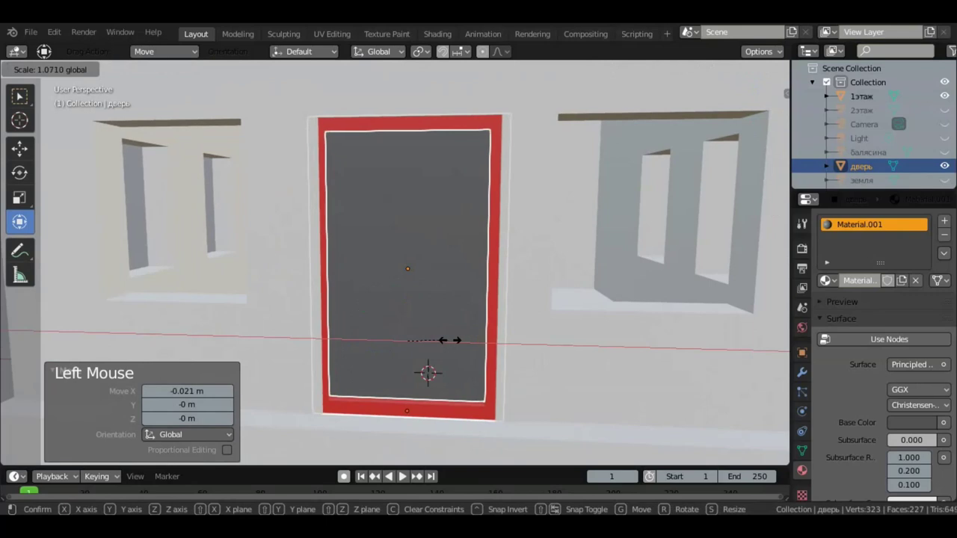
left_click(488, 337)
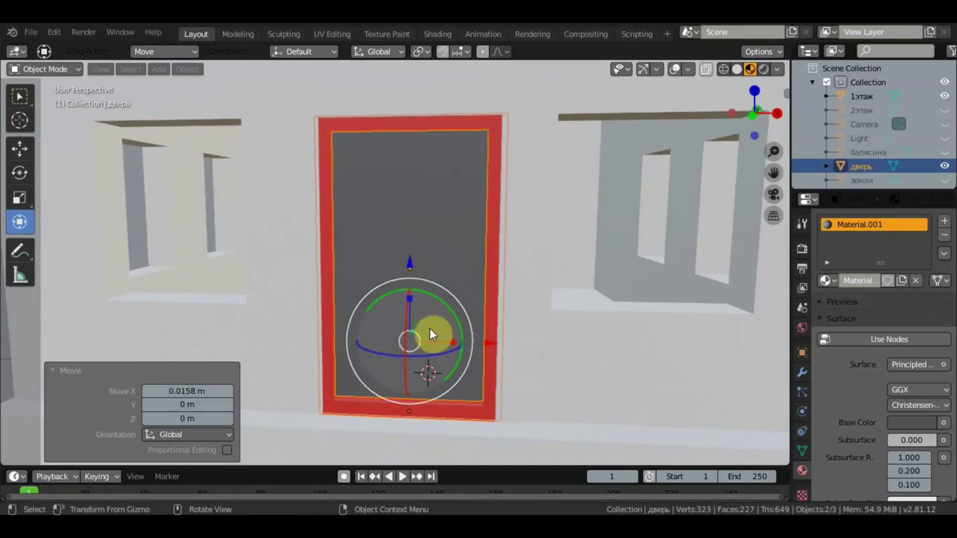
left_click(414, 297)
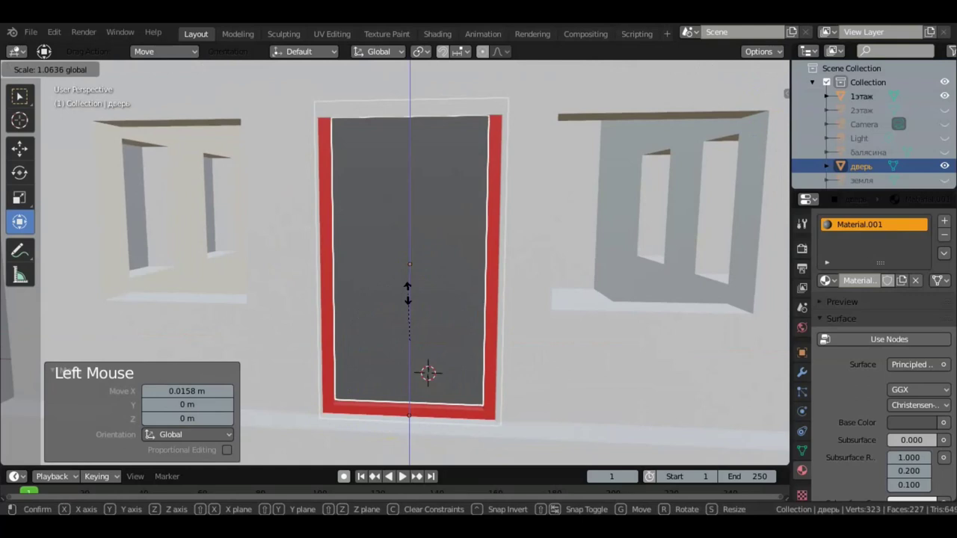
left_click(411, 270)
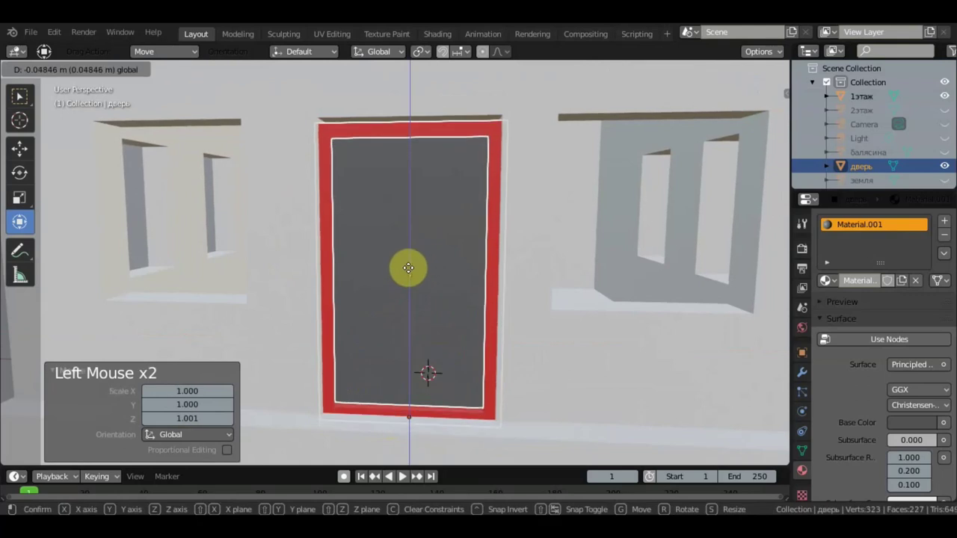
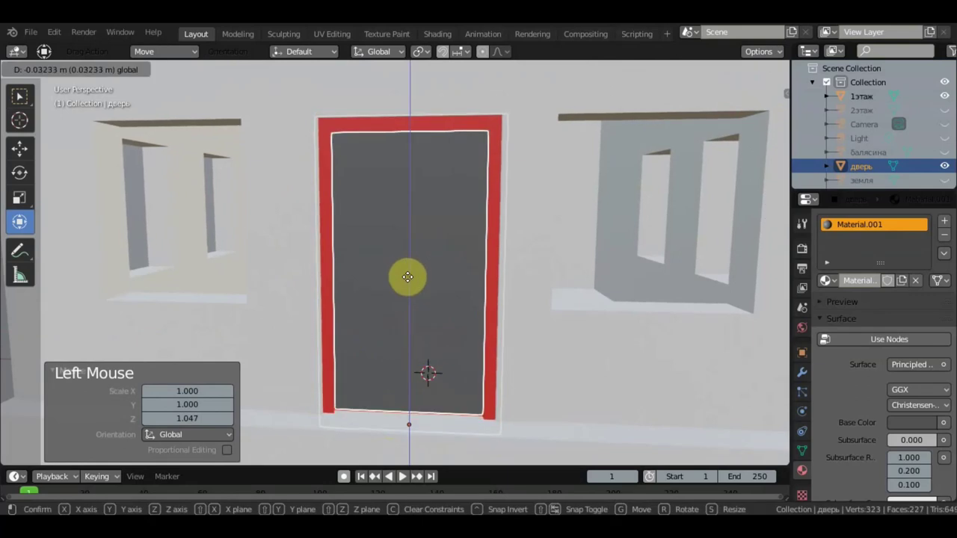
From a top-down view, rotate the door frame around its vertical axis to face the wall.
scroll("down", 3)
middle_click(495, 334)
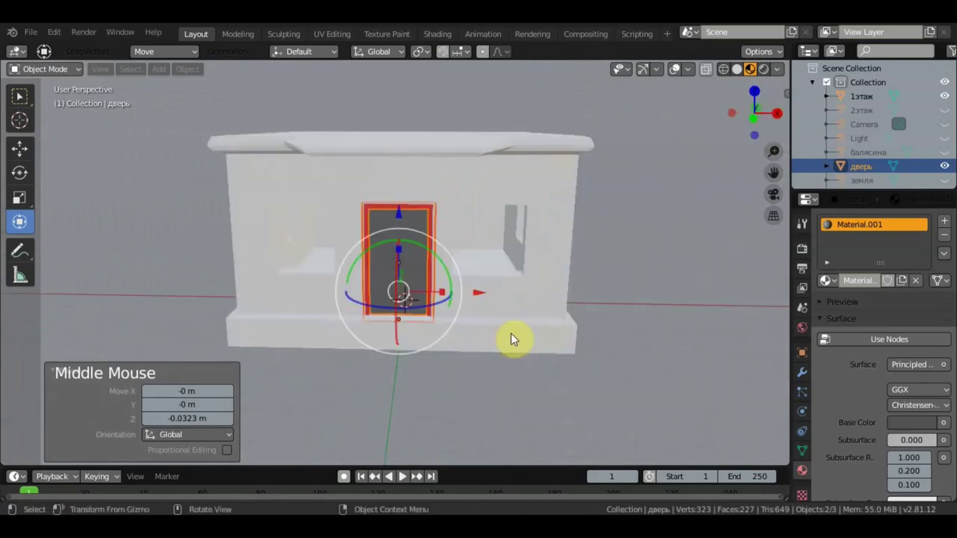
middle_click(534, 250)
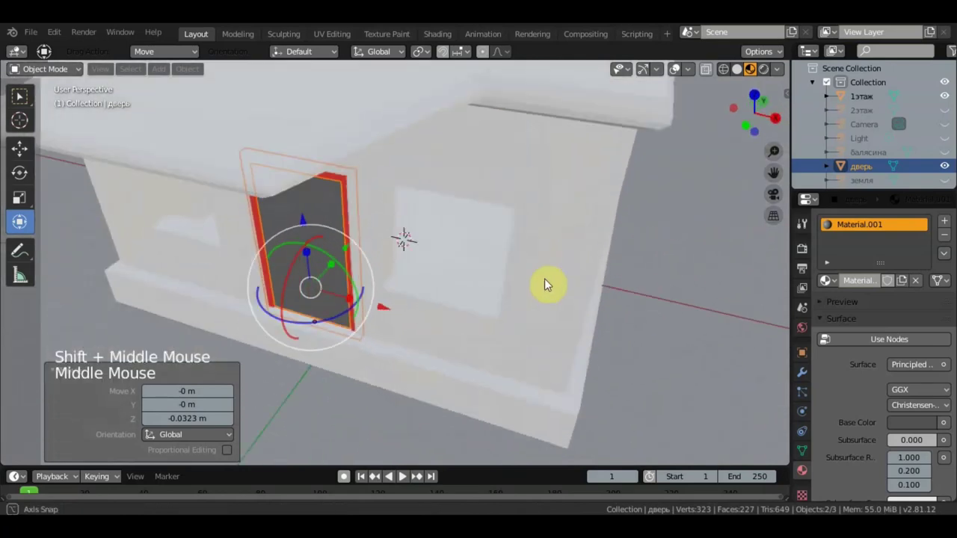
left_click(298, 199)
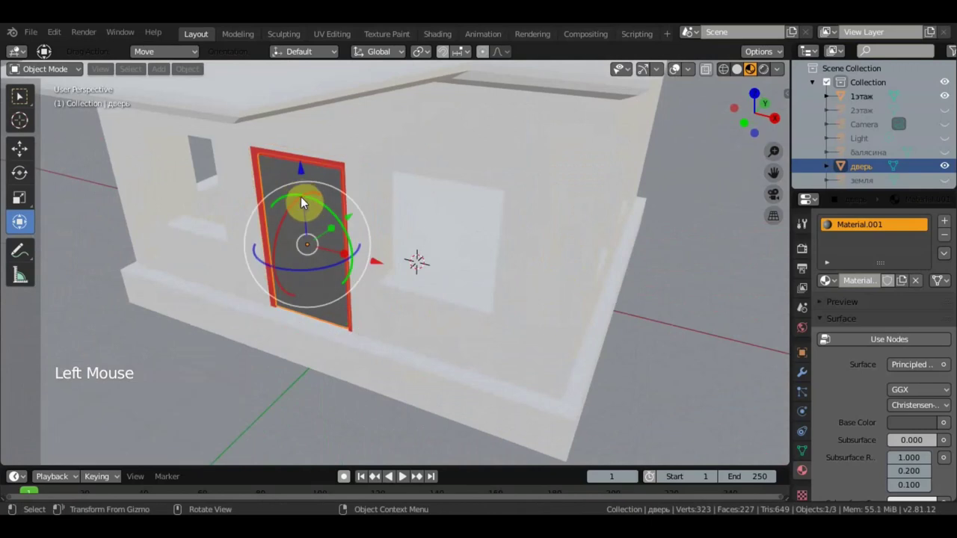
key("KP_7")
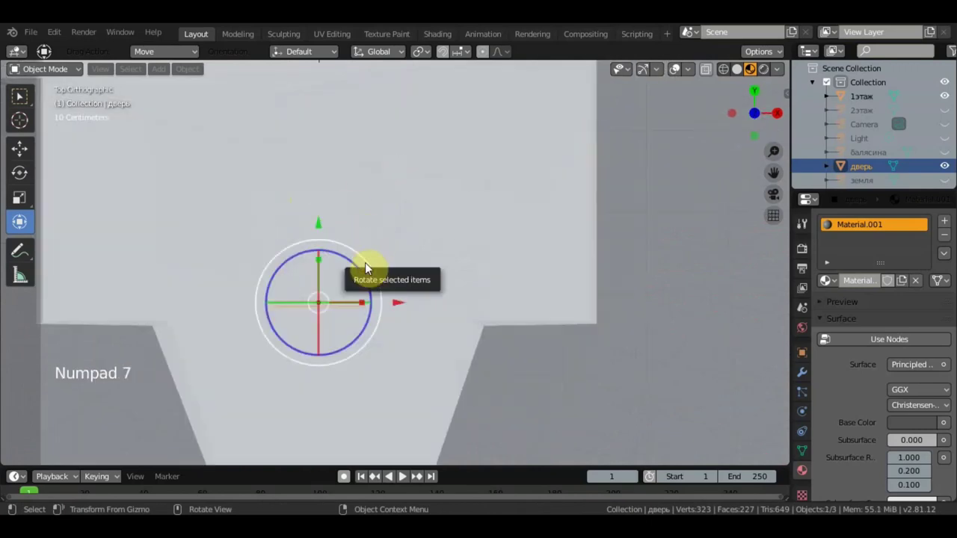
left_click(368, 270)
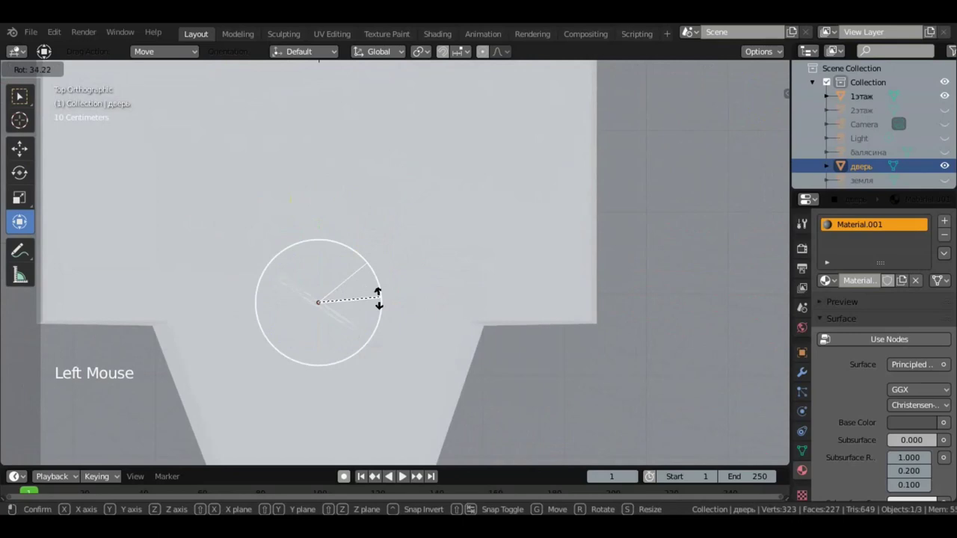
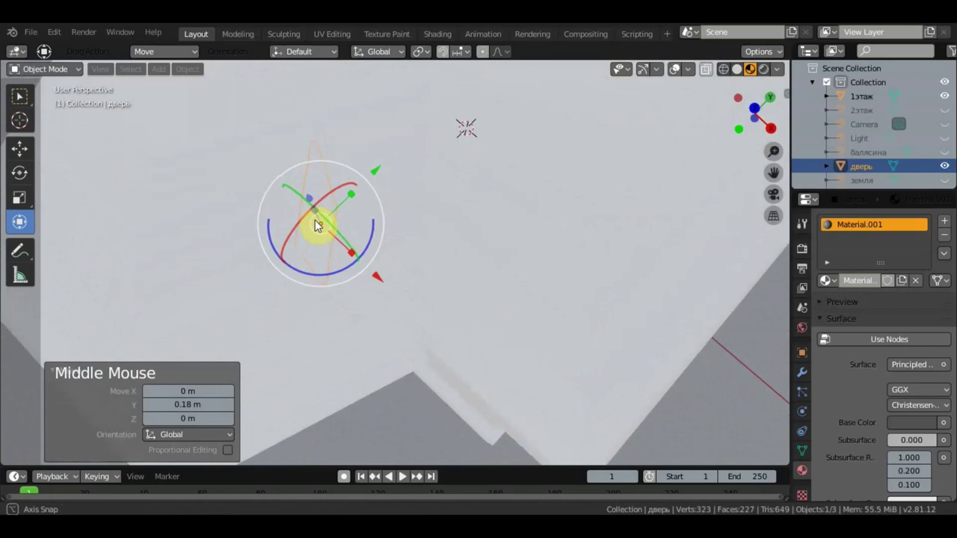
middle_click(427, 227)
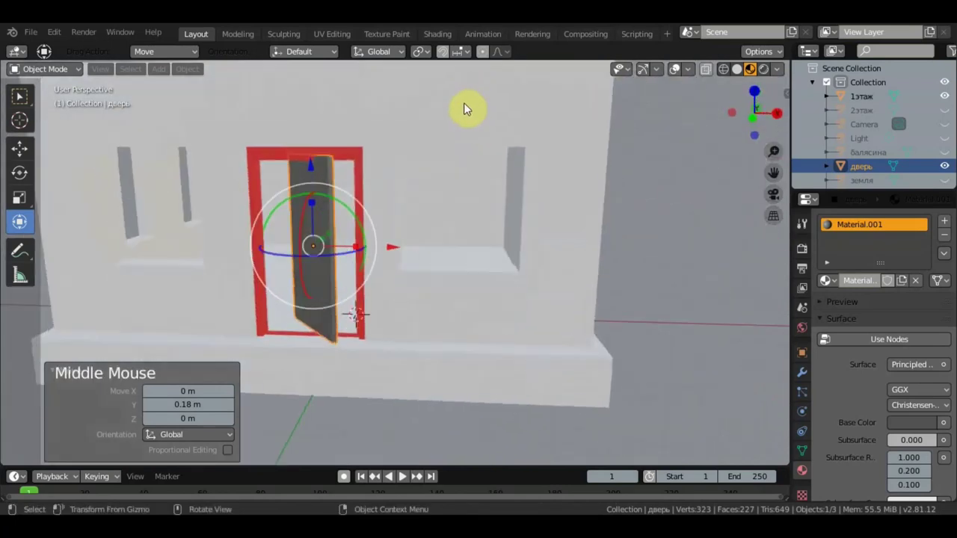
Slide the door piece sideways to centre it in the opening, checking the fit from several angles.
left_click(391, 248)
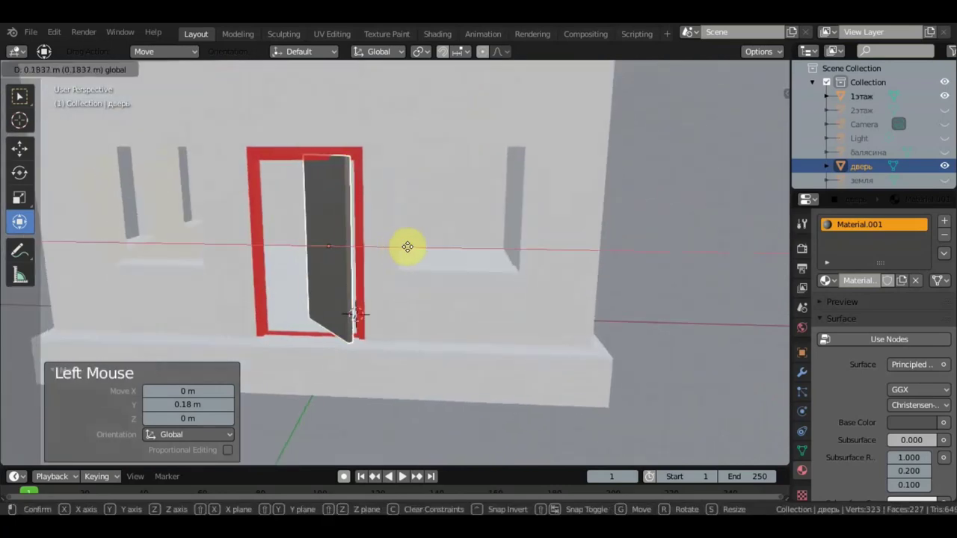
middle_click(363, 255)
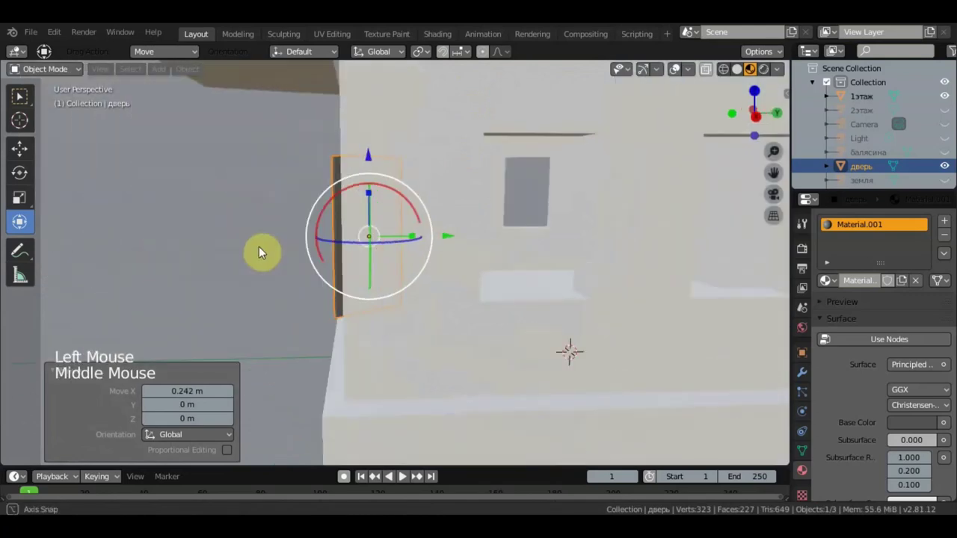
left_click(454, 228)
middle_click(489, 266)
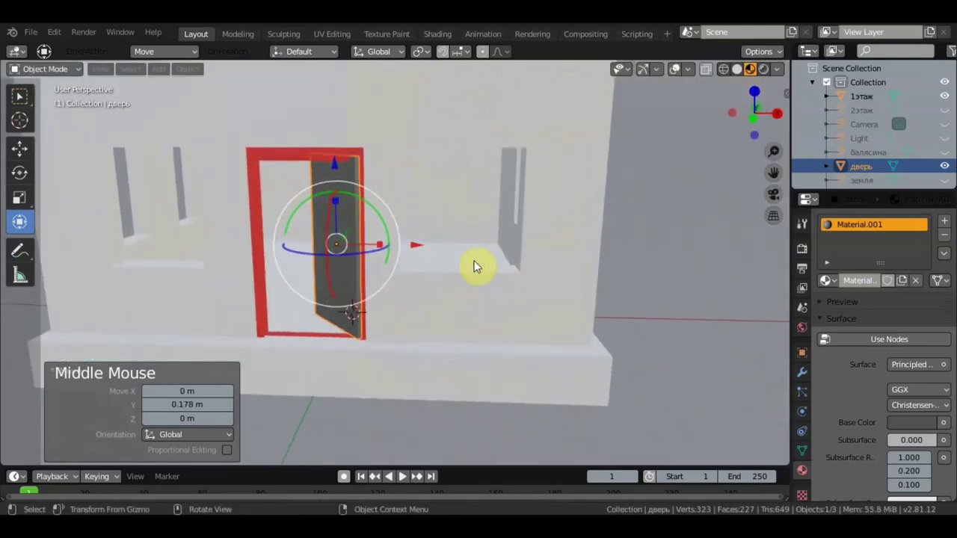
left_click(417, 242)
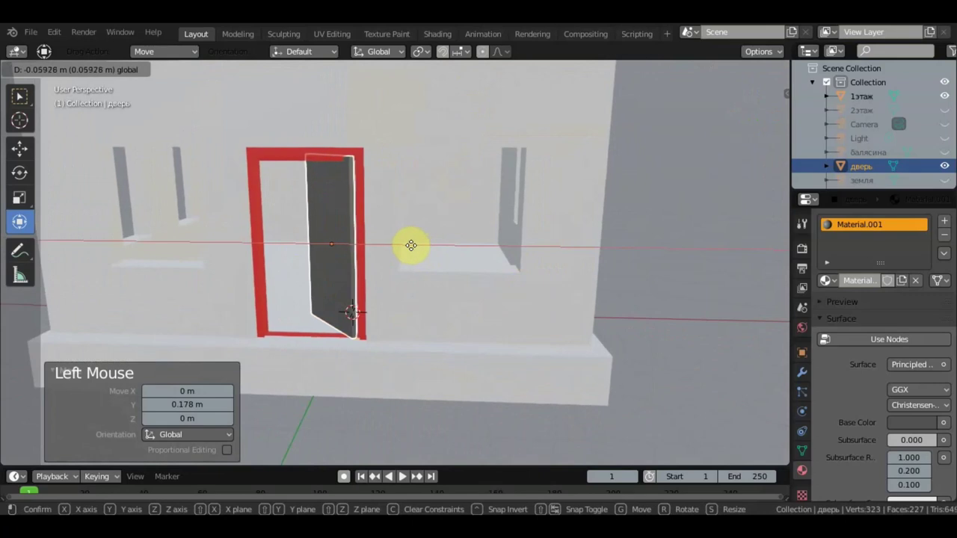
middle_click(466, 234)
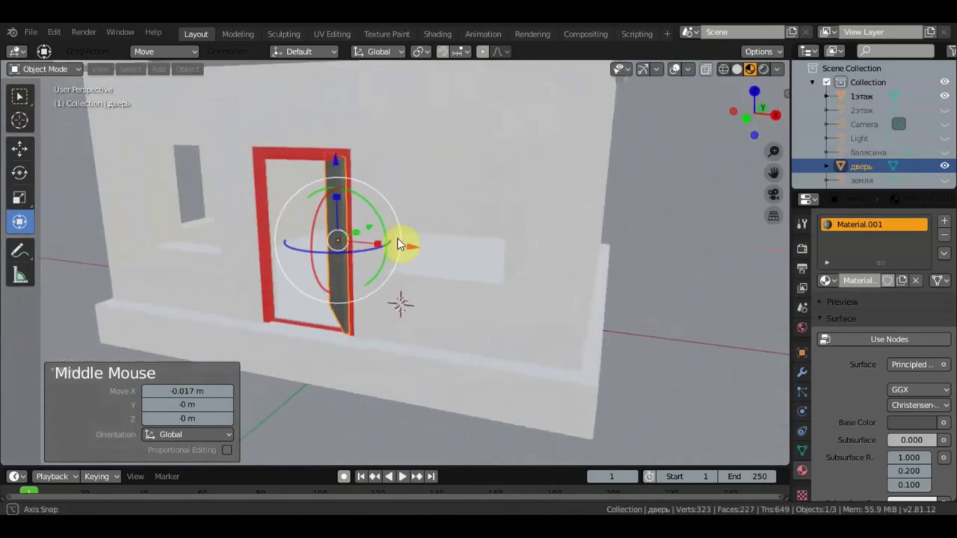
scroll("up", 3)
middle_click(350, 153)
scroll("down", 3)
middle_click(370, 152)
Undo the last moves and reposition the door from a top-down view.
middle_click(316, 142)
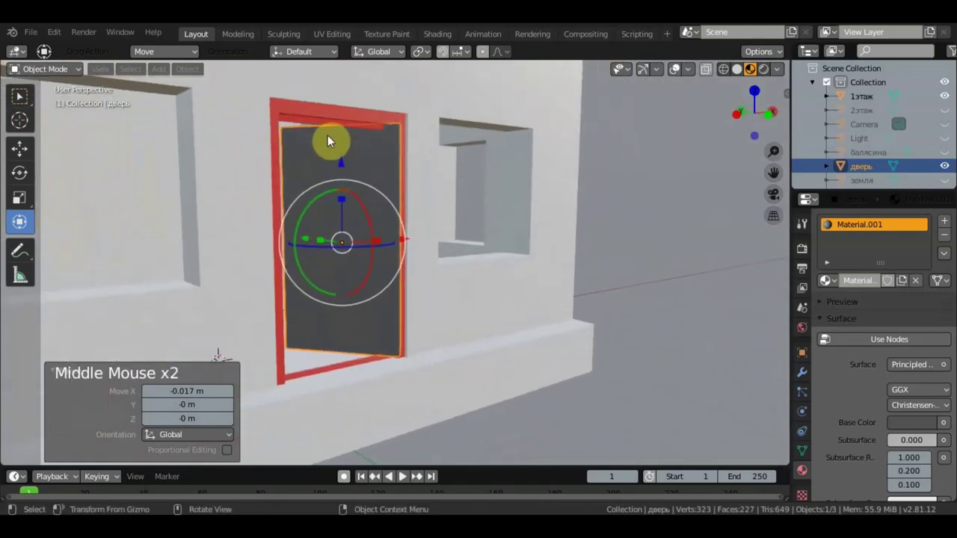
key("ctrl+z")
key("ctrl+z")
key("ctrl+z")
key("ctrl+z")
key("ctrl+z")
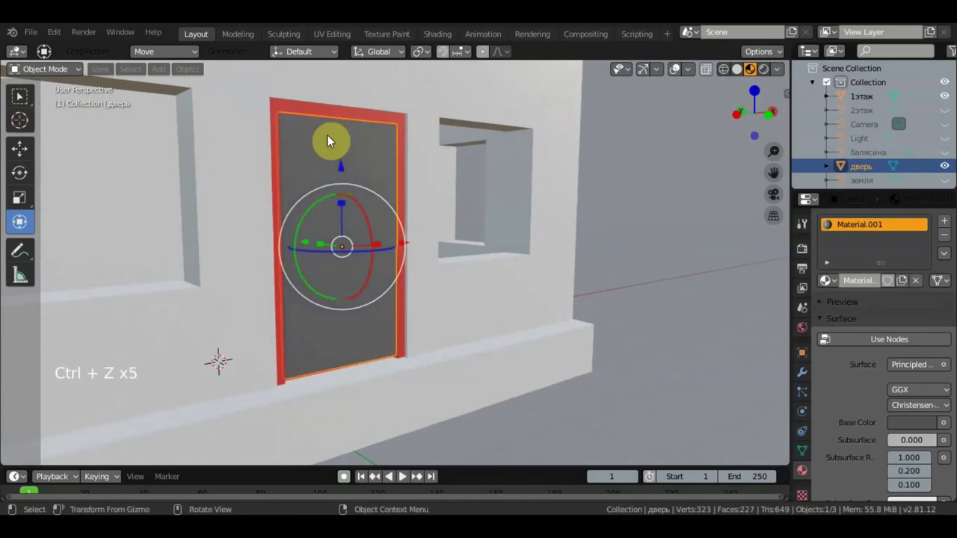
key("KP_7")
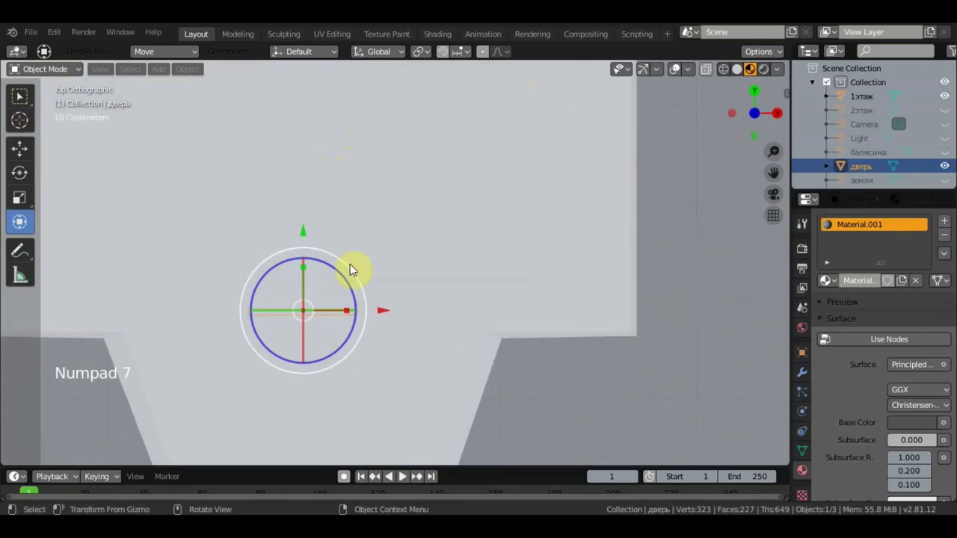
left_click(351, 275)
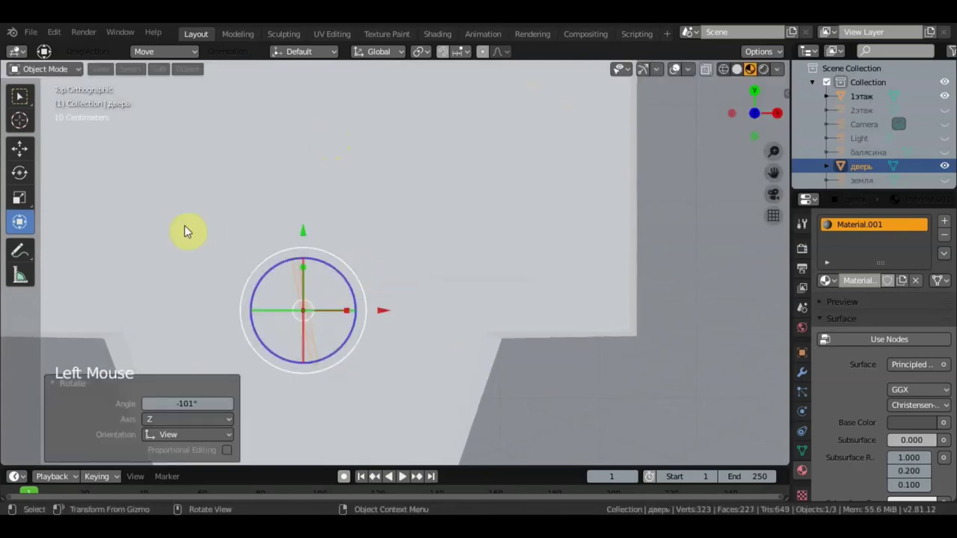
middle_click(362, 242)
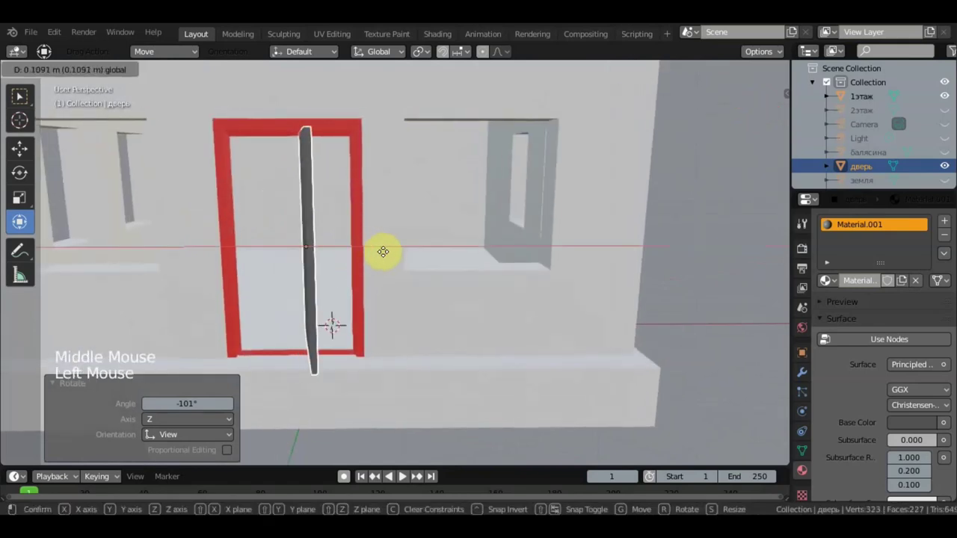
Slide the door panel along the wall in small moves until it sits against the red frame.
middle_click(440, 299)
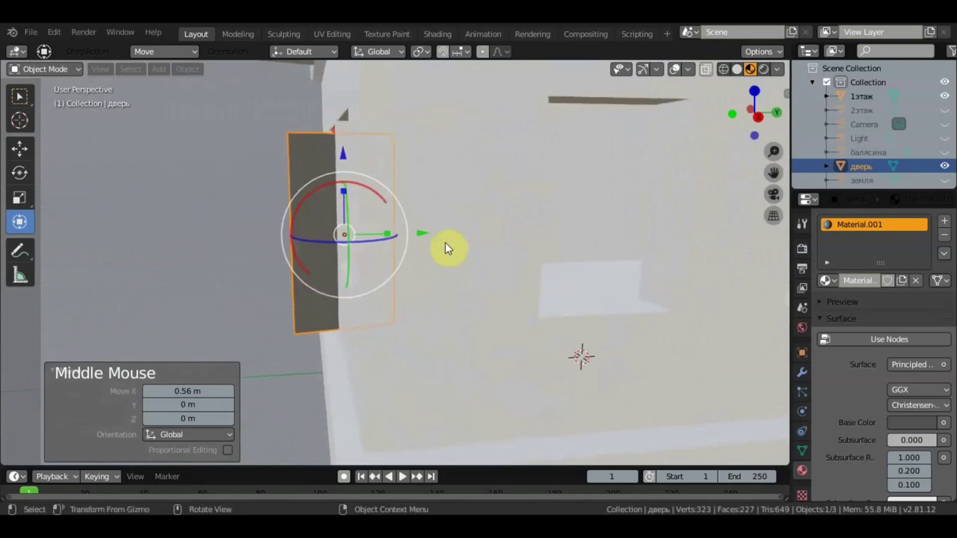
left_click(419, 228)
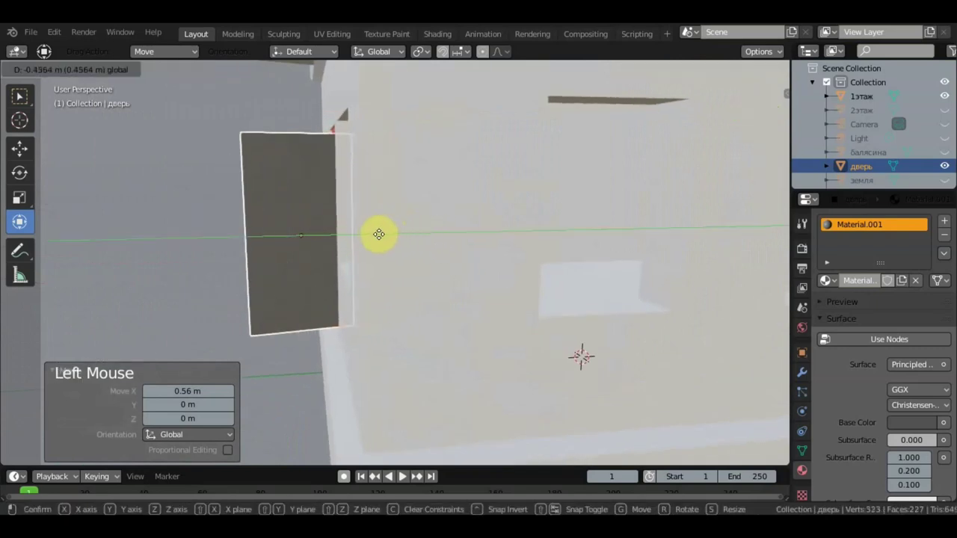
middle_click(521, 266)
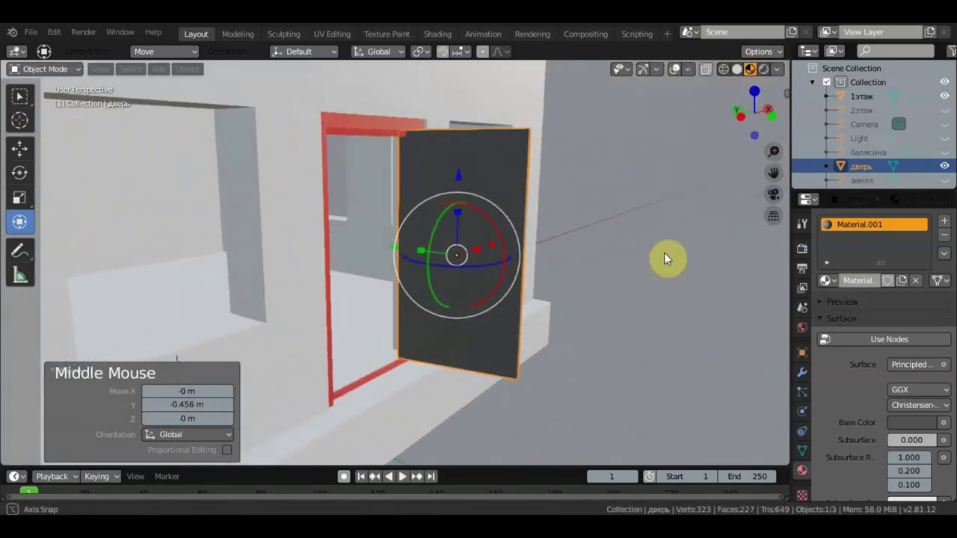
left_click(398, 240)
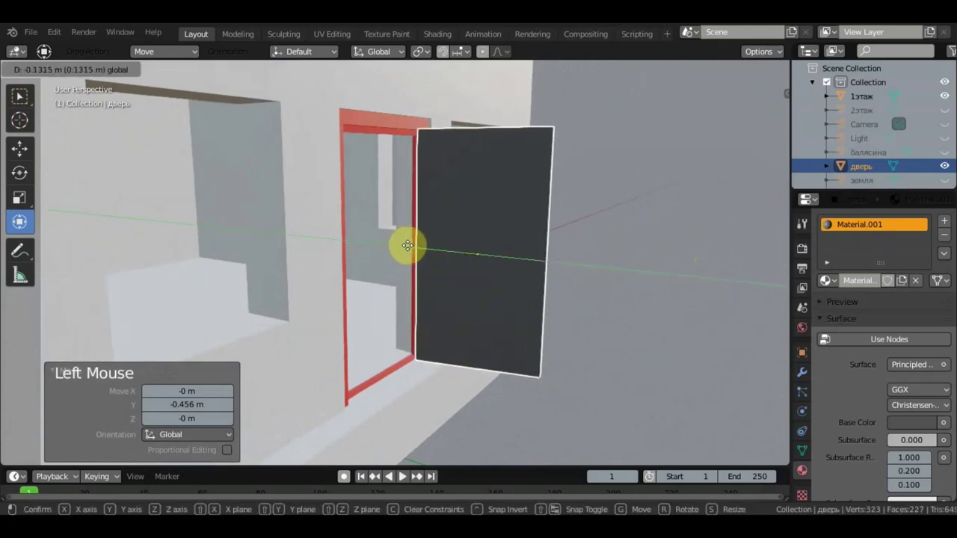
middle_click(480, 275)
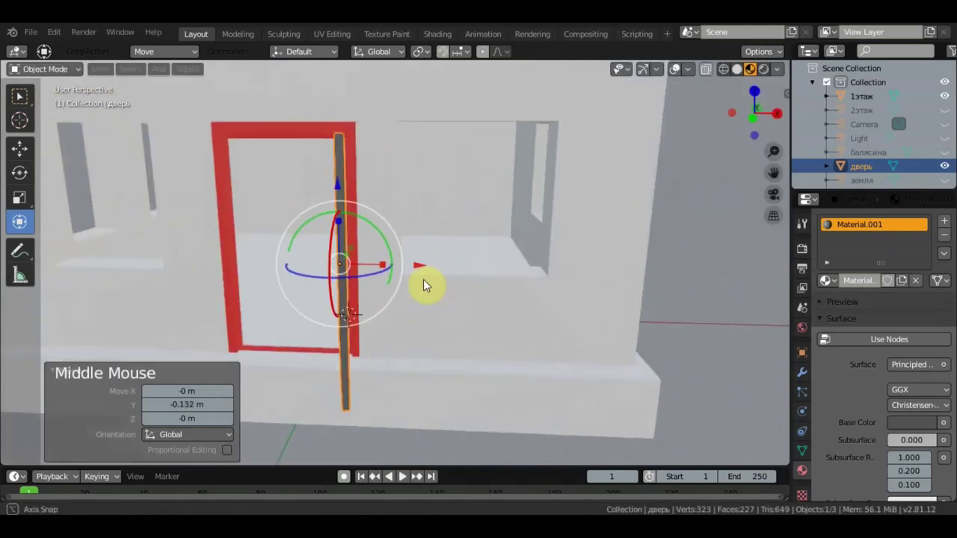
left_click(421, 296)
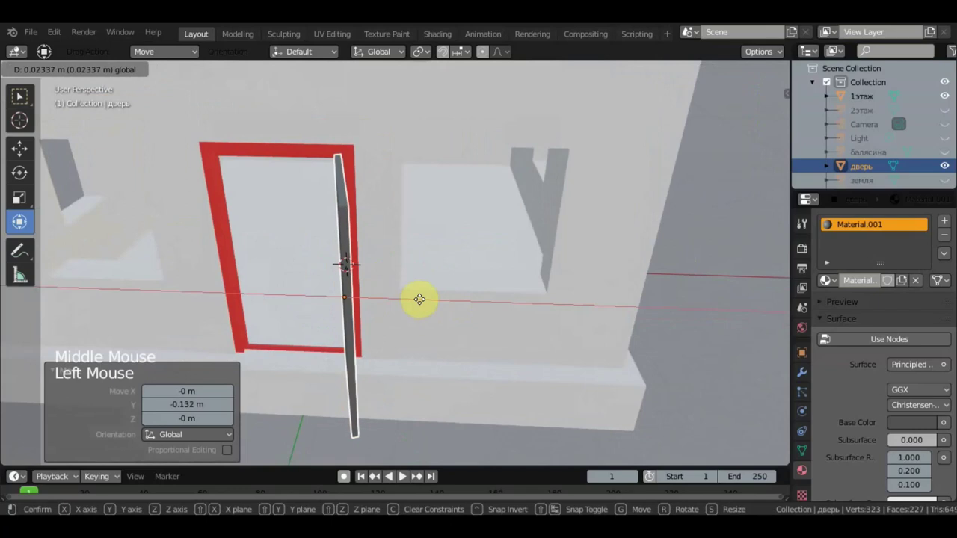
middle_click(482, 273)
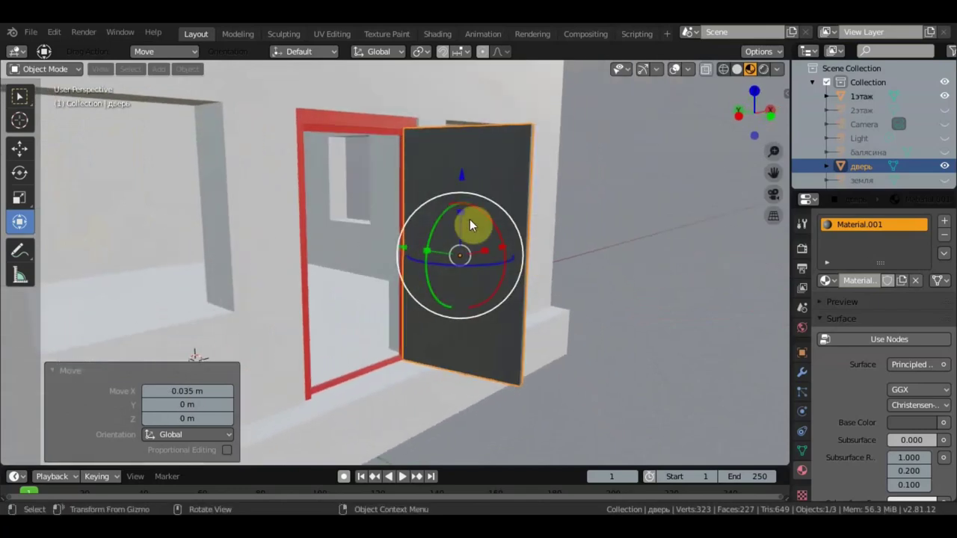
Adjust the door panel once more so it stands partly open on its hinge edge in the doorway.
left_click(470, 215)
middle_click(526, 226)
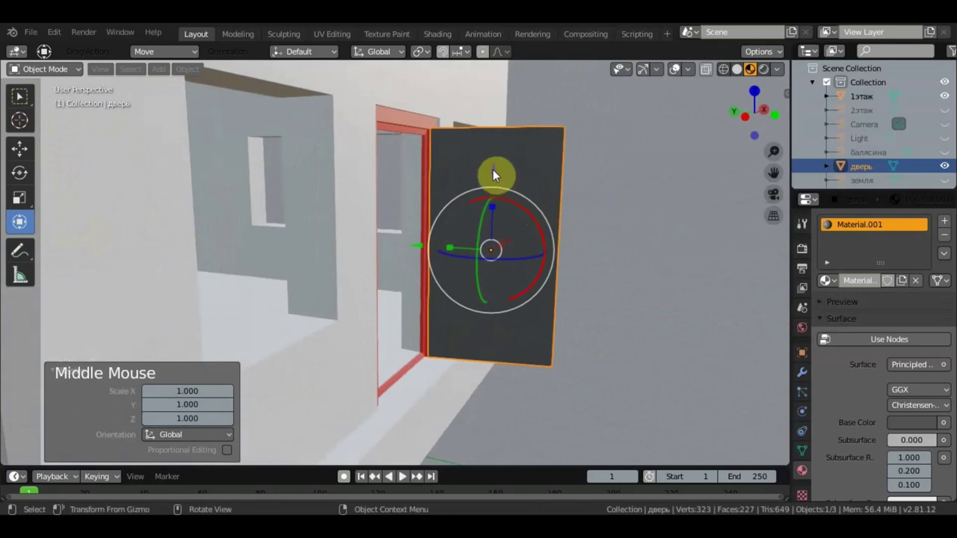
left_click(491, 169)
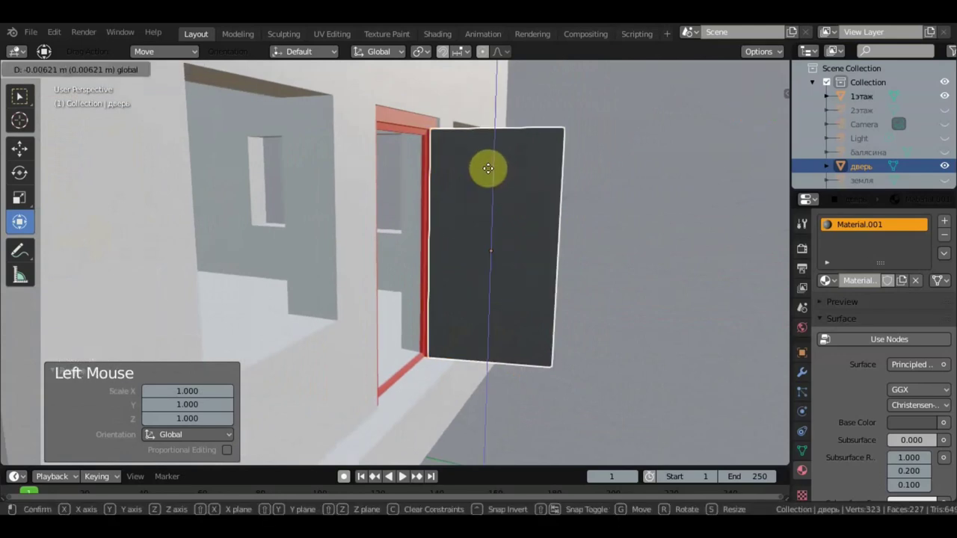
middle_click(524, 228)
middle_click(388, 256)
Hide the door, frame and house objects in the Outliner, leaving the viewport empty.
scroll("down", 3)
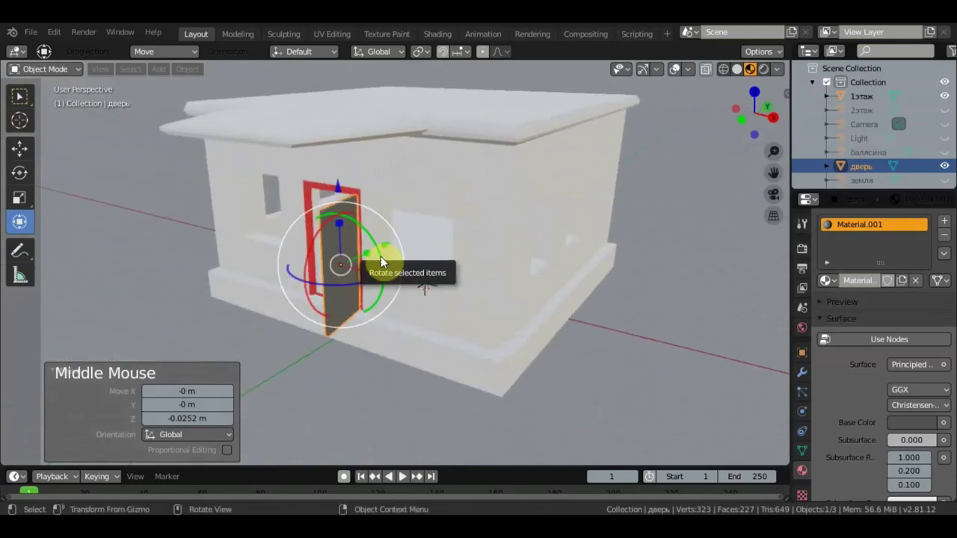
scroll("down", 3)
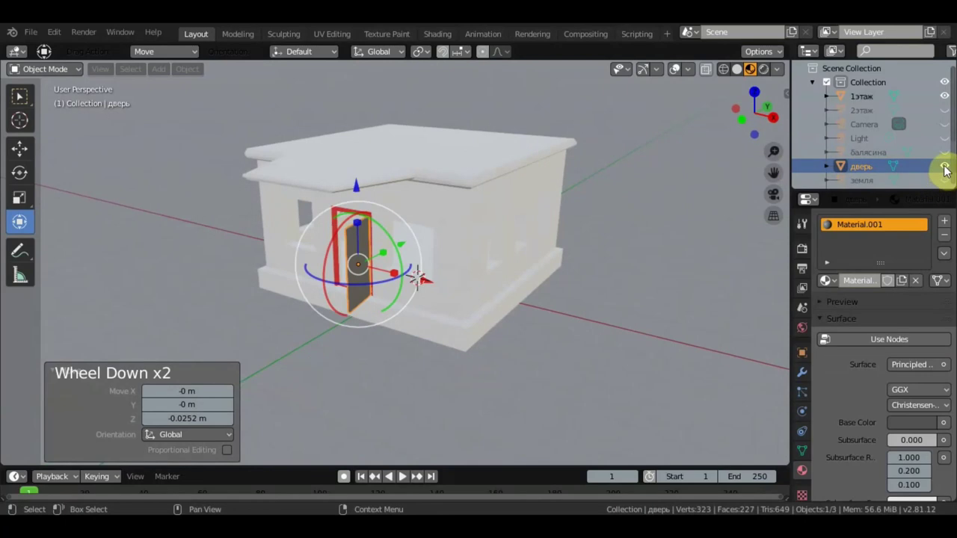
left_click(946, 173)
scroll("down", 3)
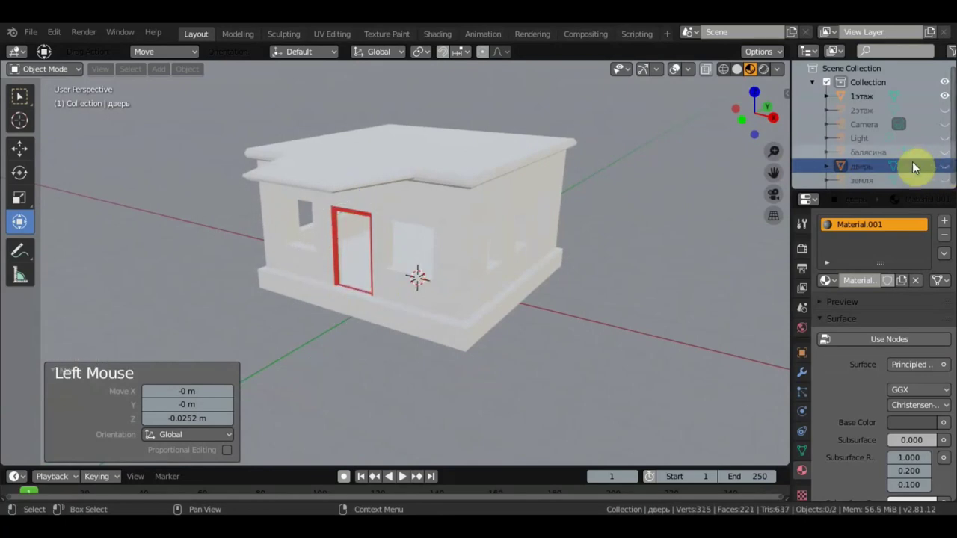
left_click(943, 104)
scroll("down", 3)
left_click(949, 135)
scroll("down", 3)
Add a new cube mesh and scale it up larger.
left_click(161, 68)
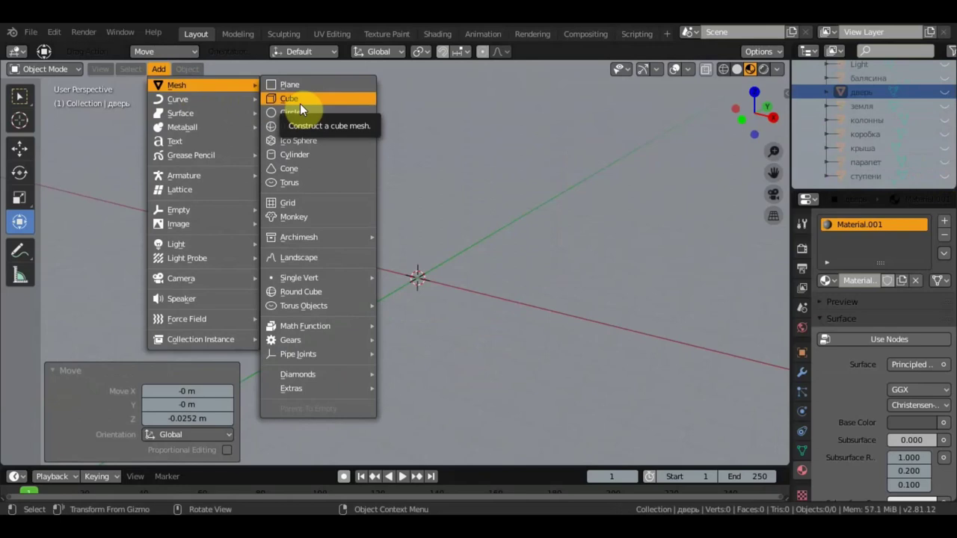
middle_click(510, 308)
middle_click(626, 259)
scroll("up", 3)
middle_click(578, 280)
middle_click(544, 286)
scroll("up", 3)
scroll("up", 3)
left_click(548, 258)
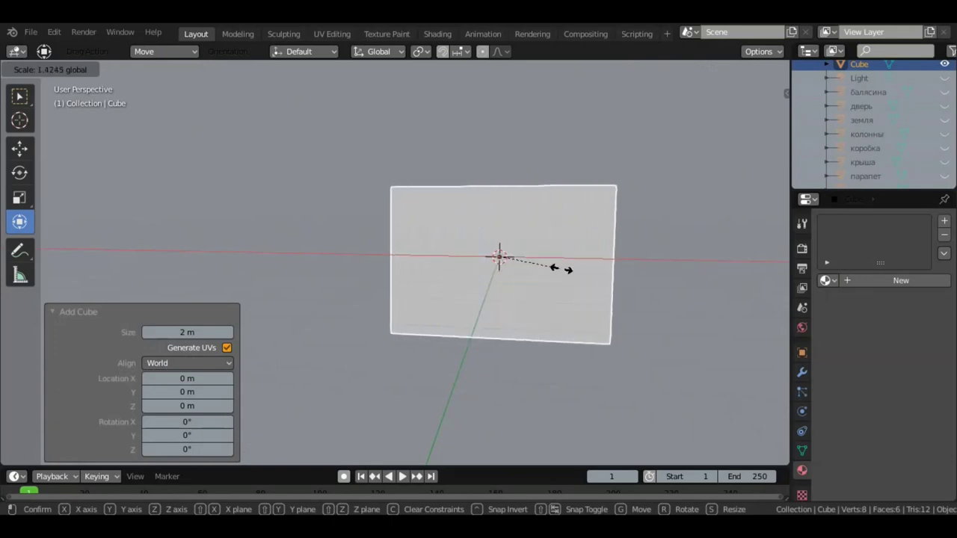
Squash the cube along one axis into a thin square panel and face the view onto it.
middle_click(537, 304)
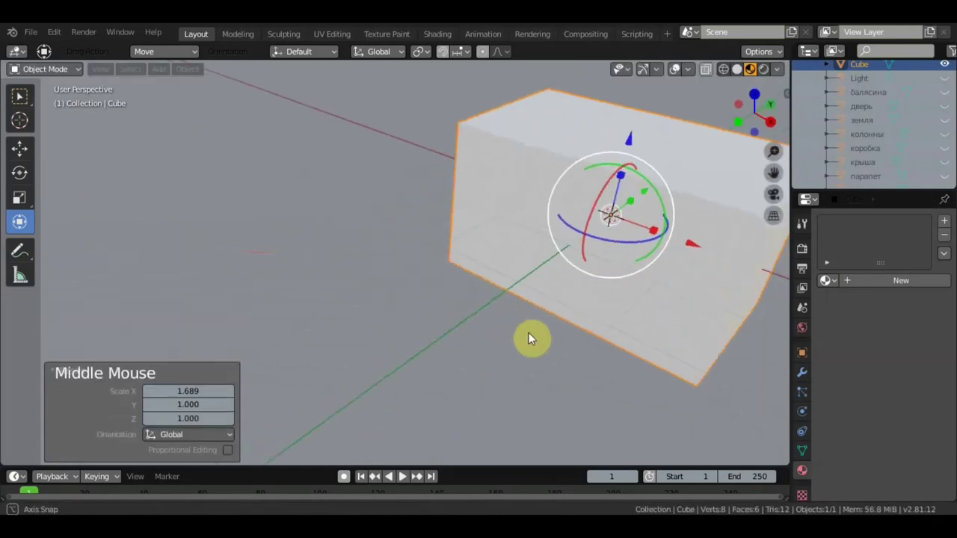
left_click(534, 259)
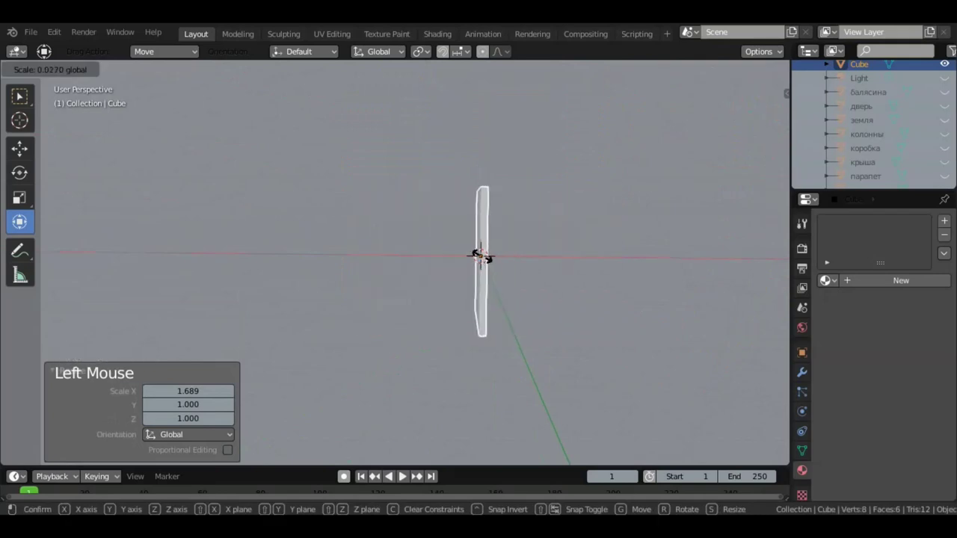
middle_click(493, 280)
scroll("down", 3)
middle_click(506, 275)
middle_click(415, 257)
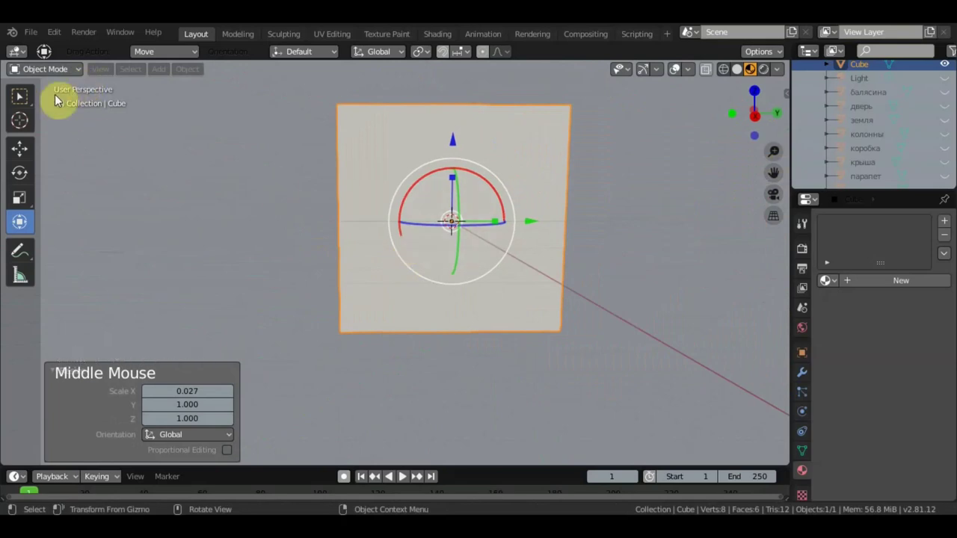
In Edit Mode front view, box-select one half of the panel's vertices and delete them, then show solid shading.
left_click(68, 71)
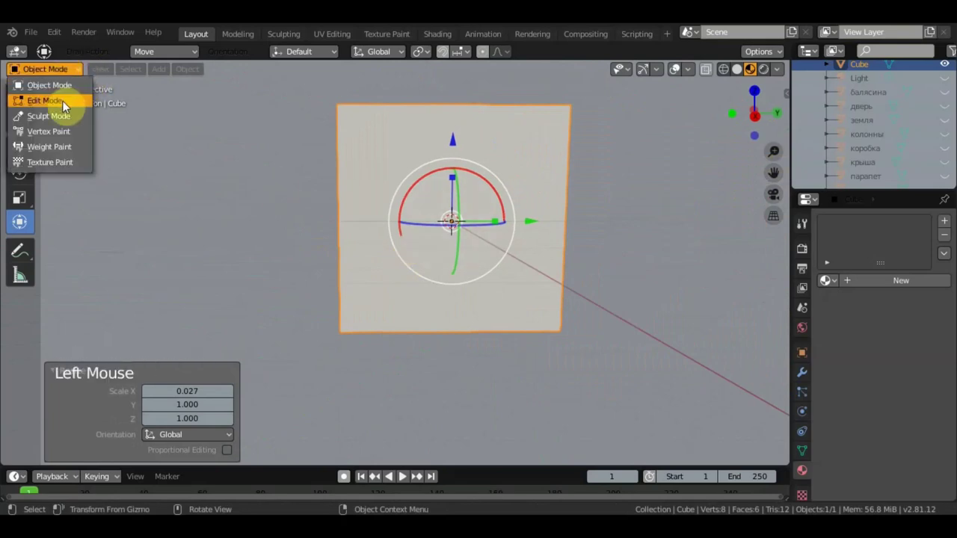
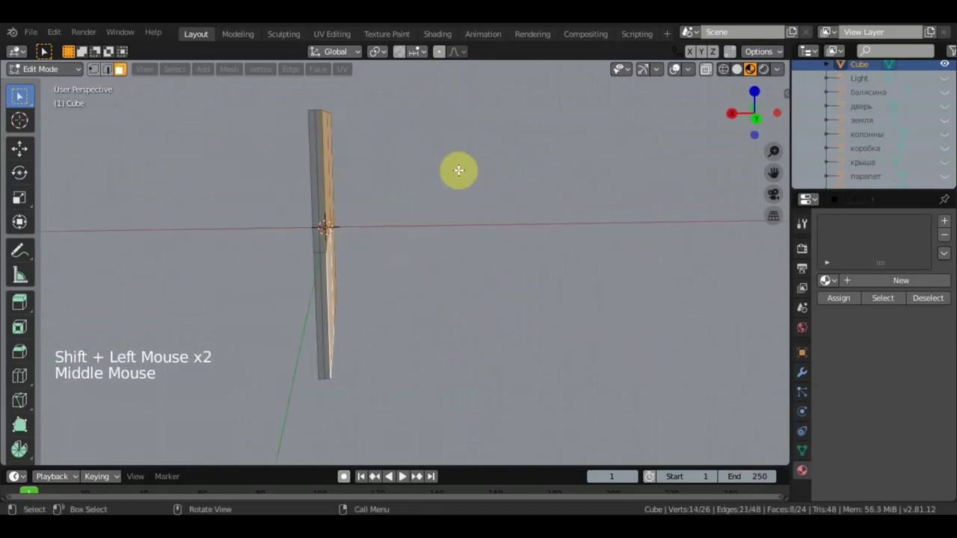
key("KP_1")
left_click(715, 83)
key("b")
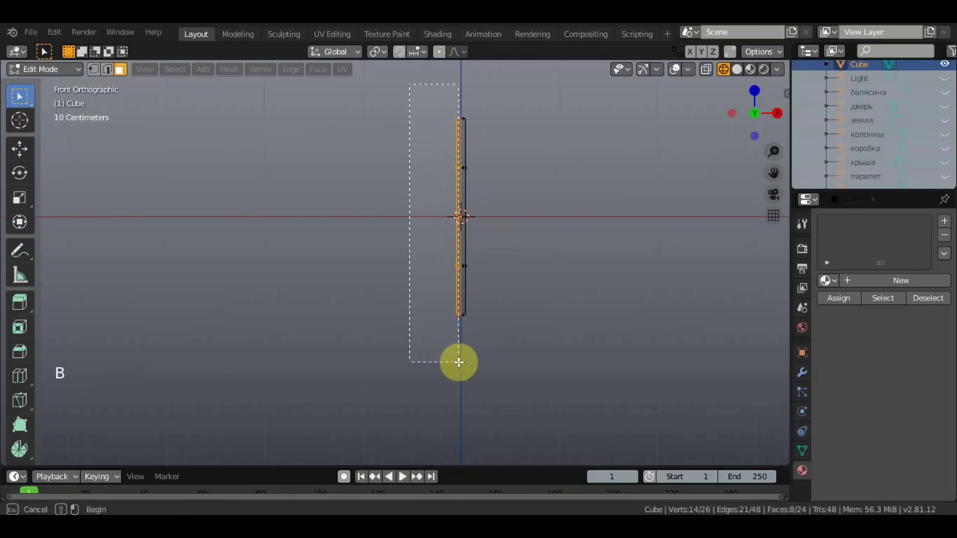
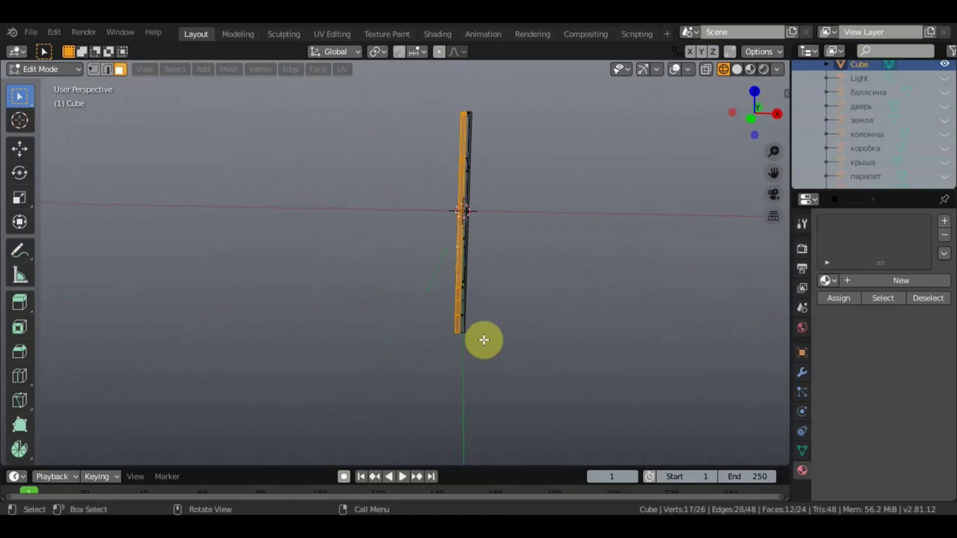
key("Delete")
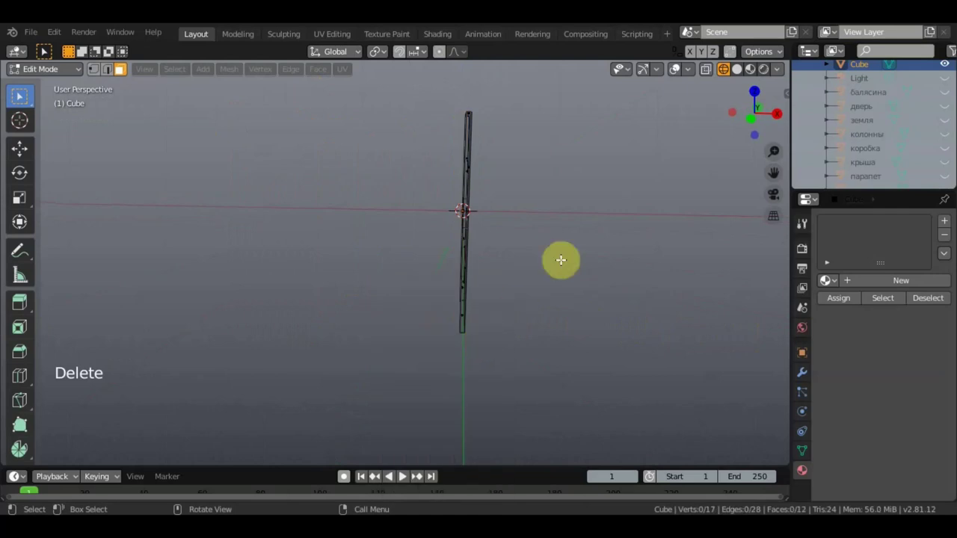
left_click(747, 72)
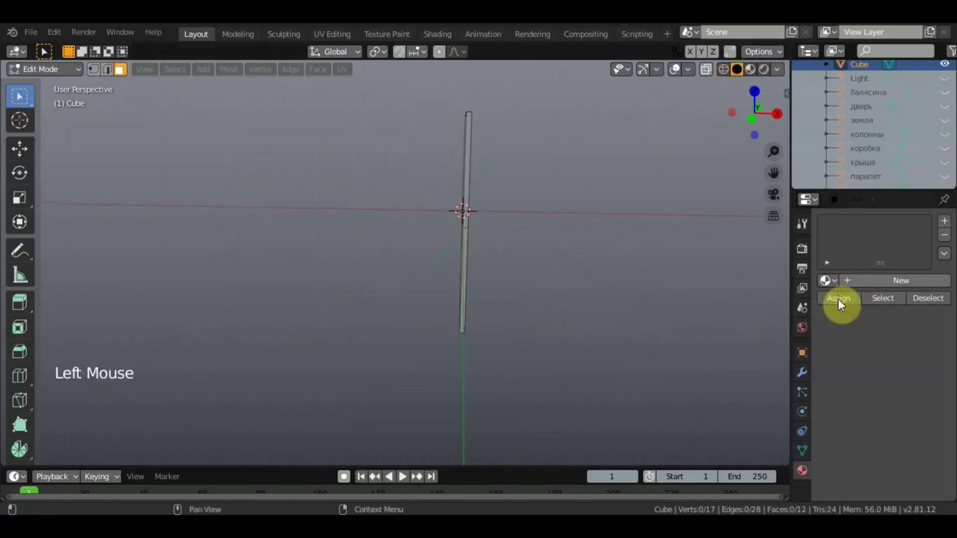
Add a Mirror modifier on X with Merge and bevel the door frame edges with Ctrl+B.
left_click(808, 370)
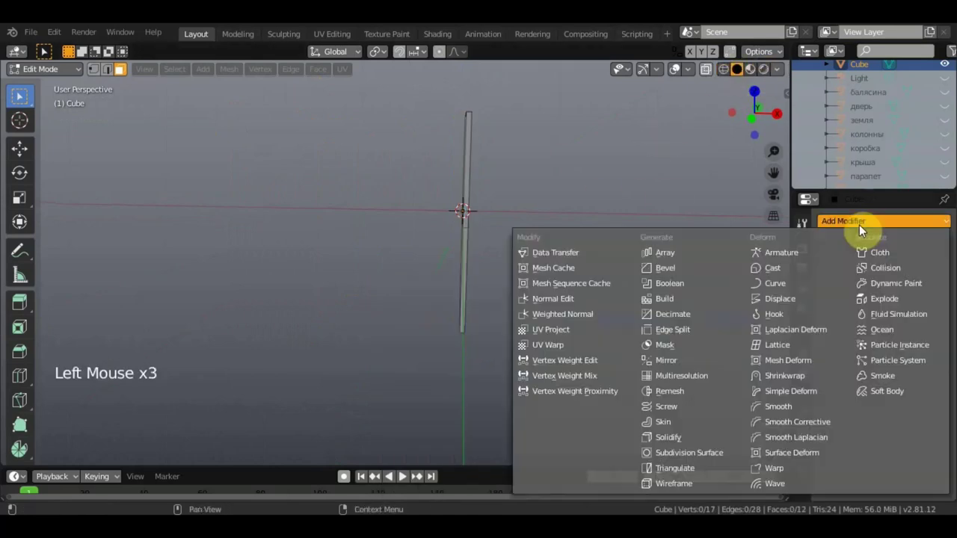
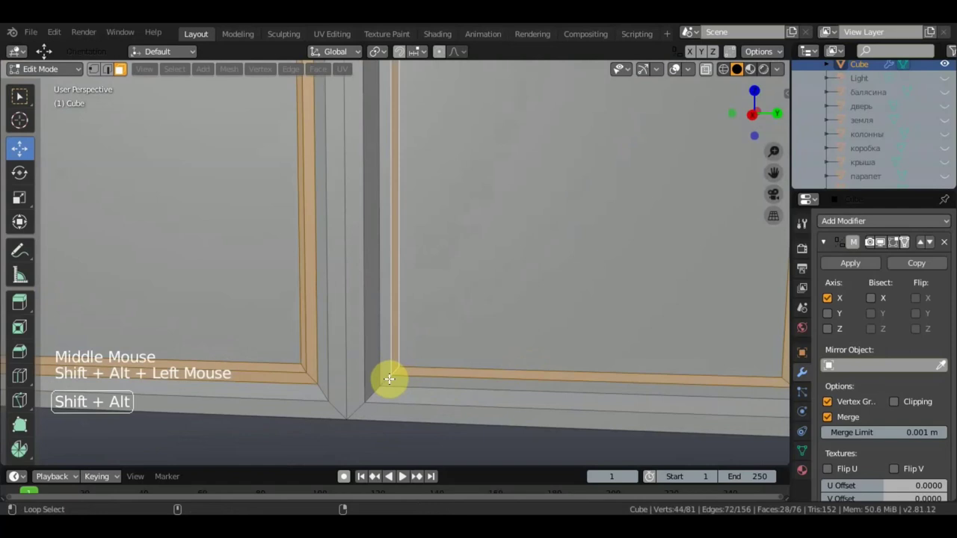
scroll("down", 3)
key("ctrl+b")
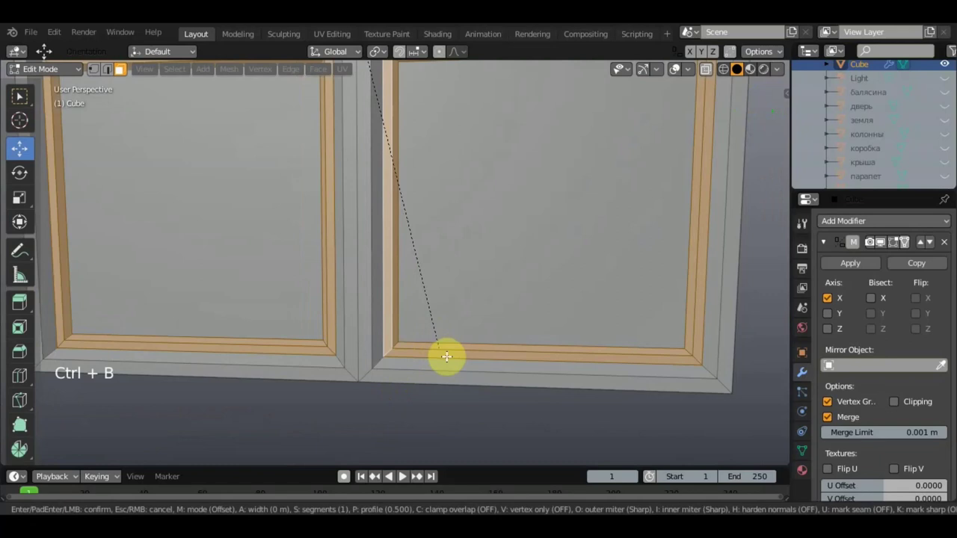
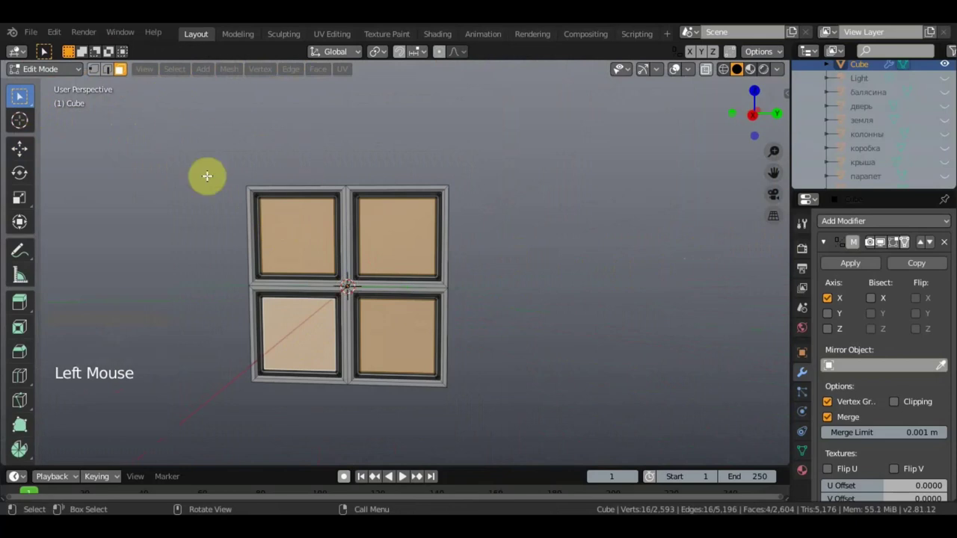
Select the whole door, return to Object Mode, unhide 1этаж and lift the door toward the wall opening.
key("a")
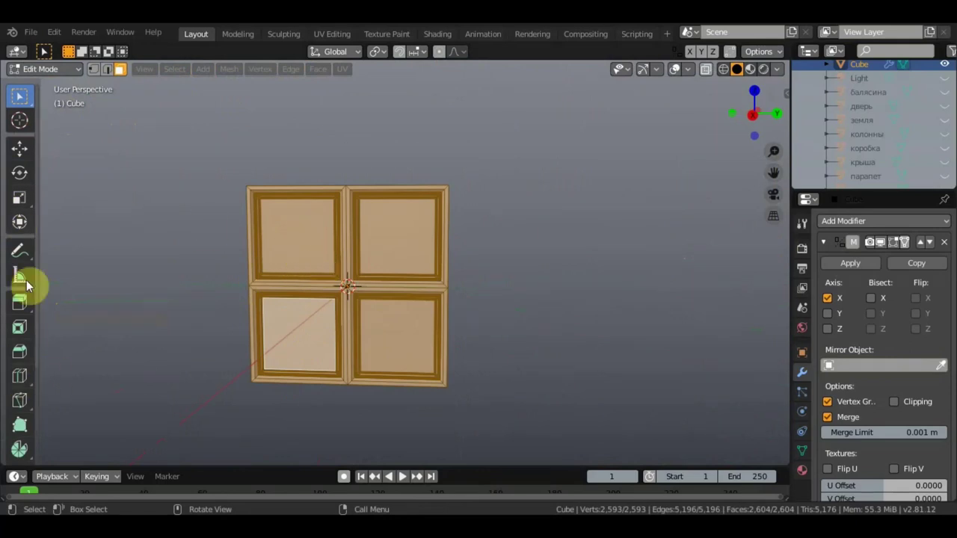
left_click(21, 220)
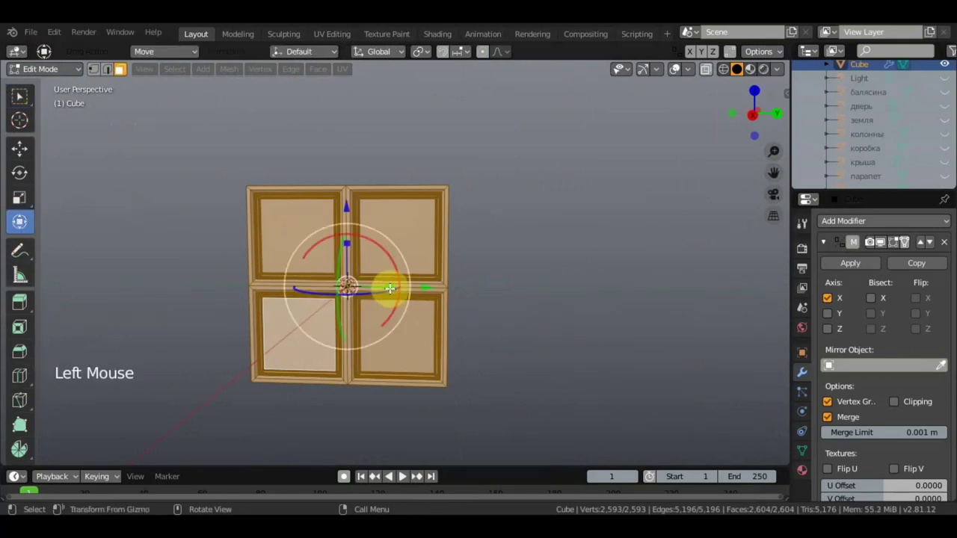
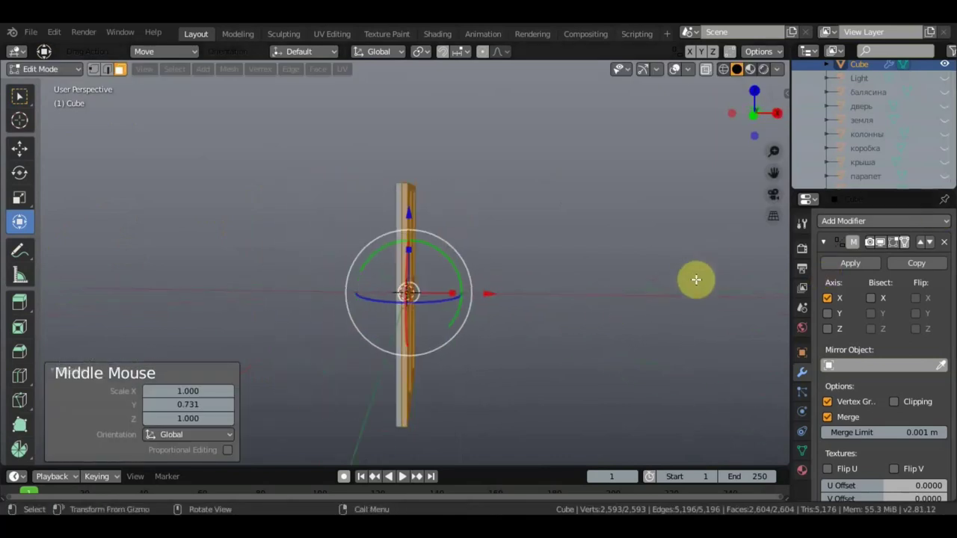
left_click(61, 79)
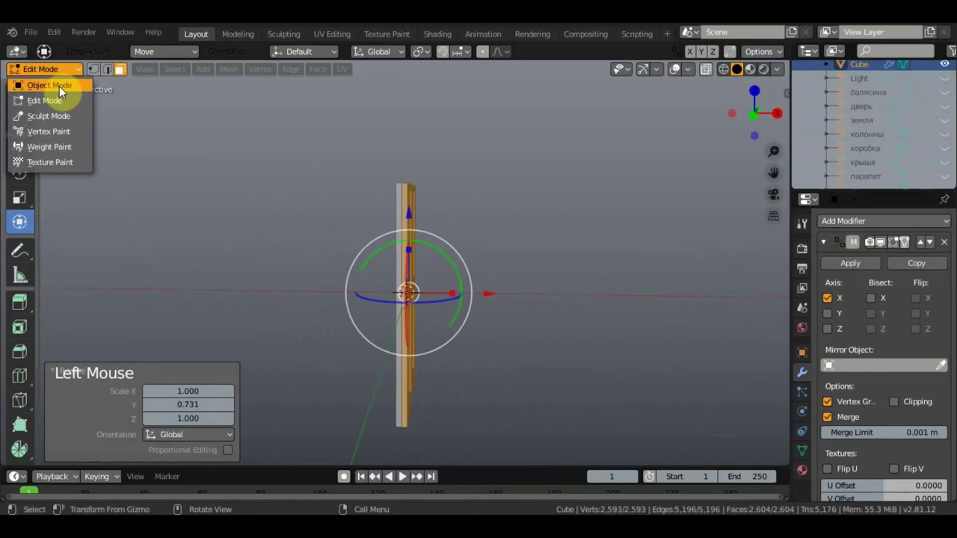
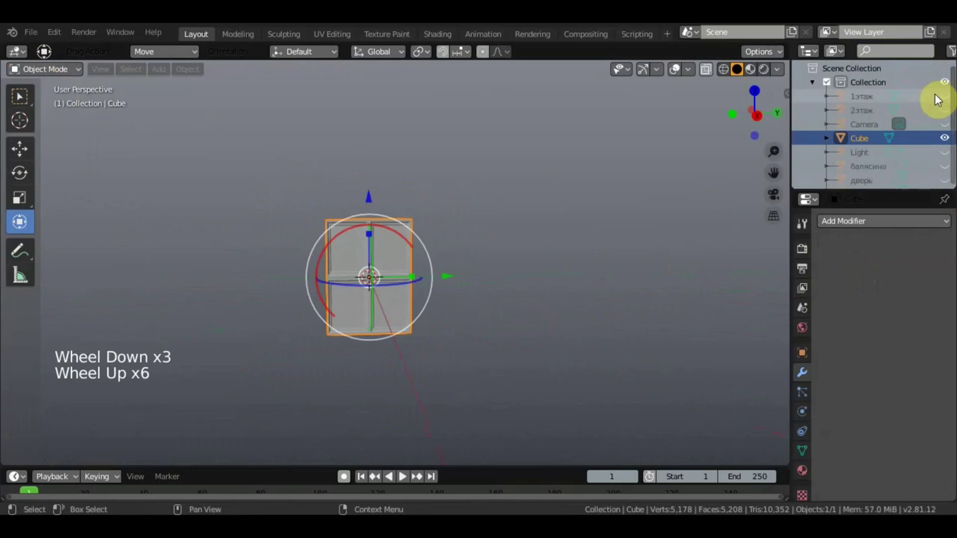
left_click(944, 94)
scroll("up", 3)
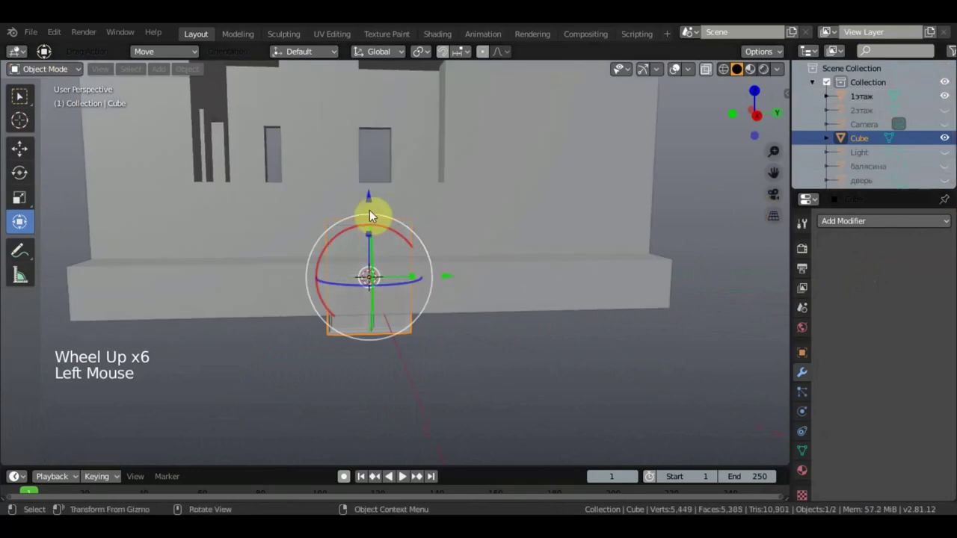
left_click(372, 193)
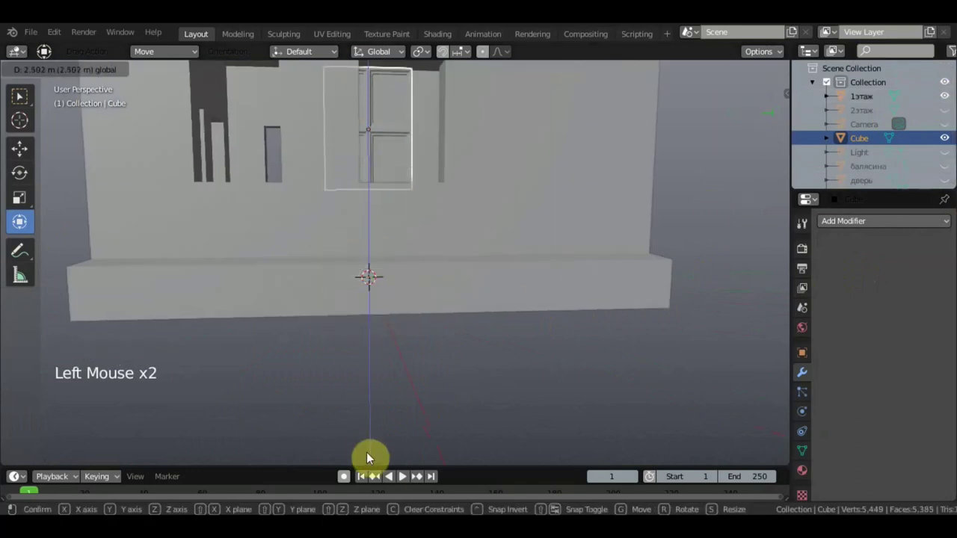
scroll("down", 3)
Rotate the door a quarter turn so it stands upright facing the wall.
key("KP_1")
scroll("down", 3)
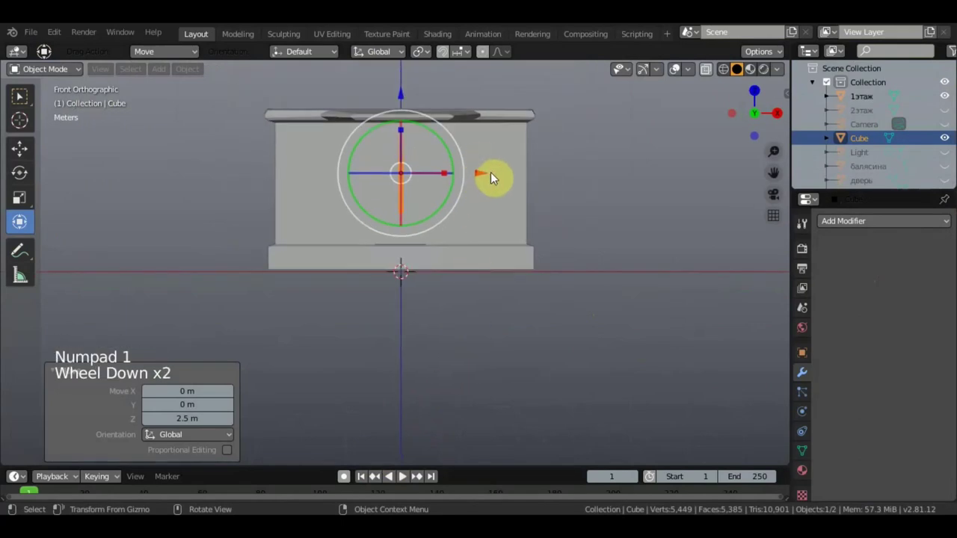
middle_click(463, 211)
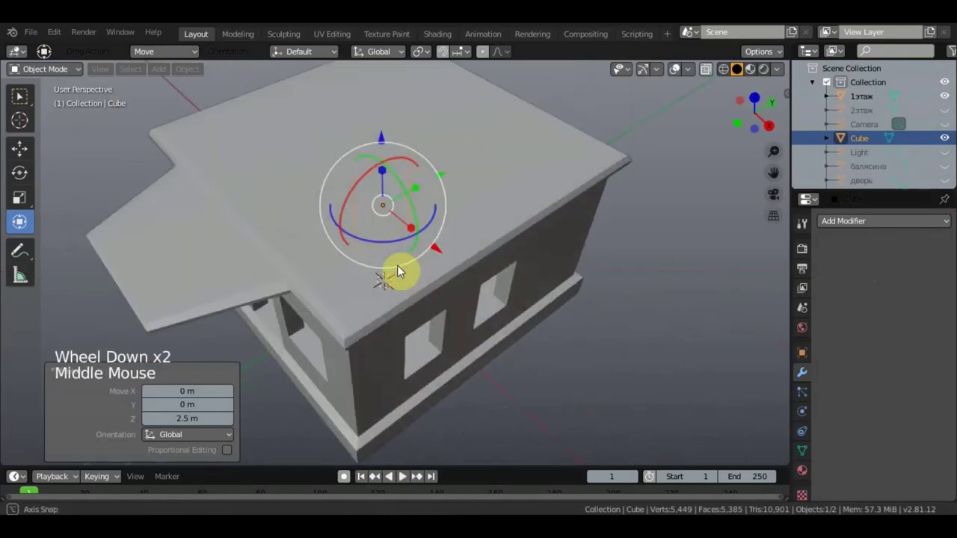
key("KP_7")
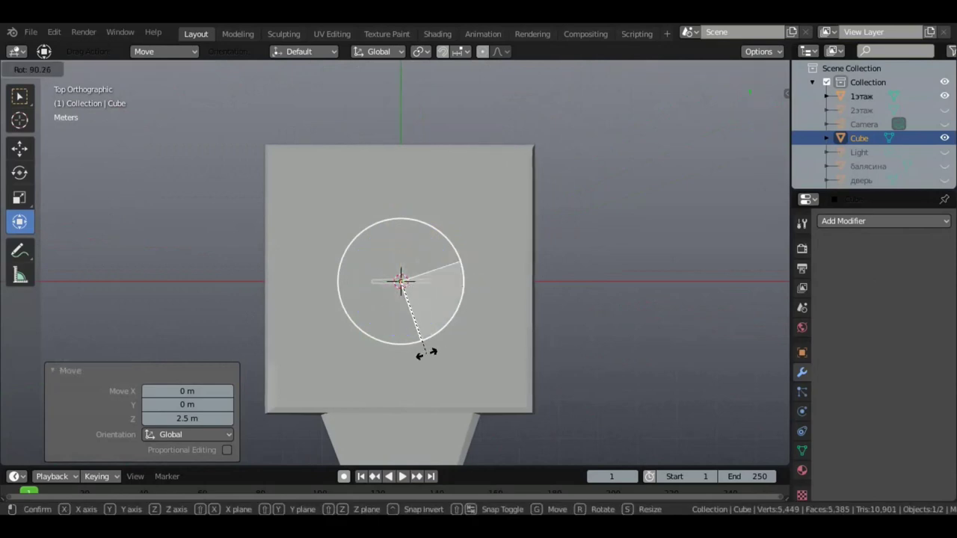
left_click(403, 219)
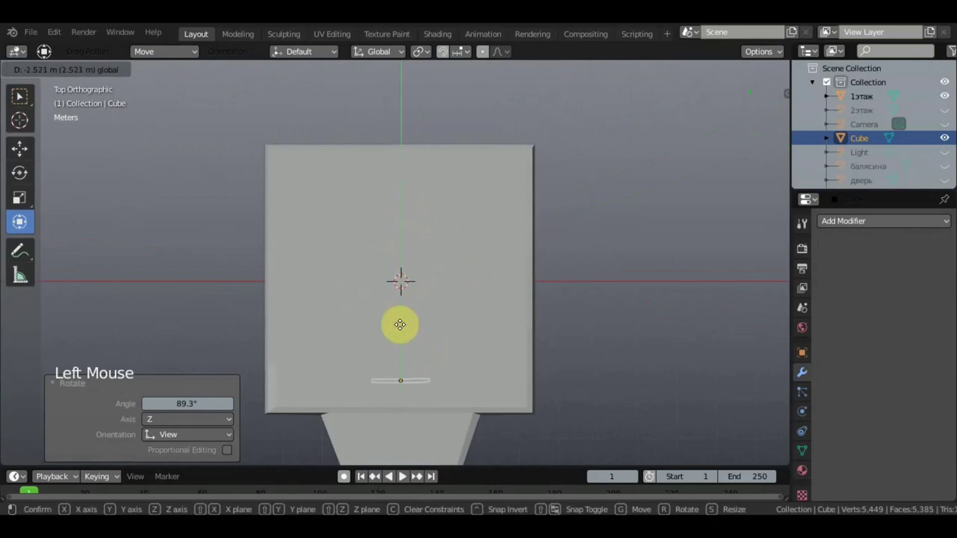
Move the upright door into the wall opening and check it from several angles.
middle_click(508, 264)
scroll("up", 3)
middle_click(539, 251)
middle_click(483, 313)
scroll("down", 3)
left_click(344, 157)
scroll("down", 3)
scroll("up", 3)
middle_click(498, 130)
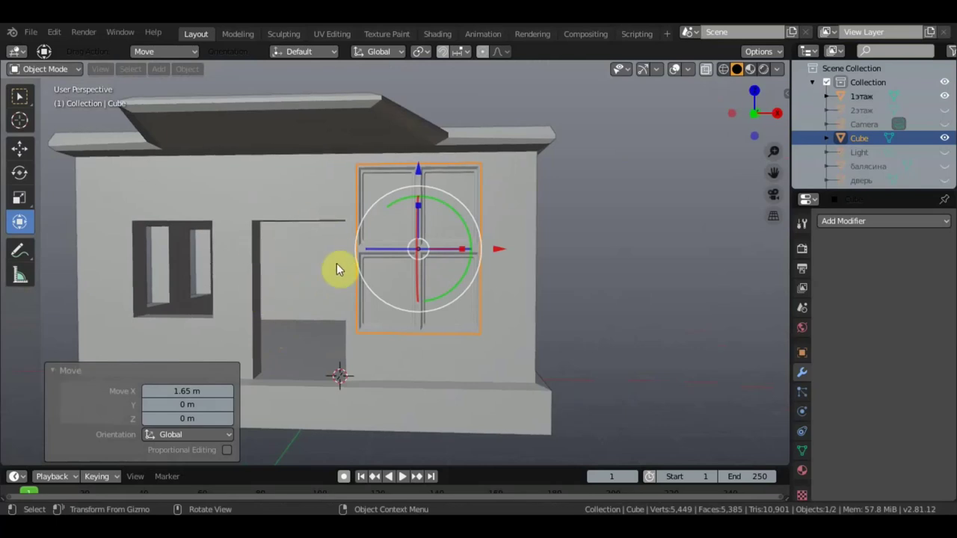
Scale the Cube frame down and move it into the rightmost front-wall opening.
left_click(419, 212)
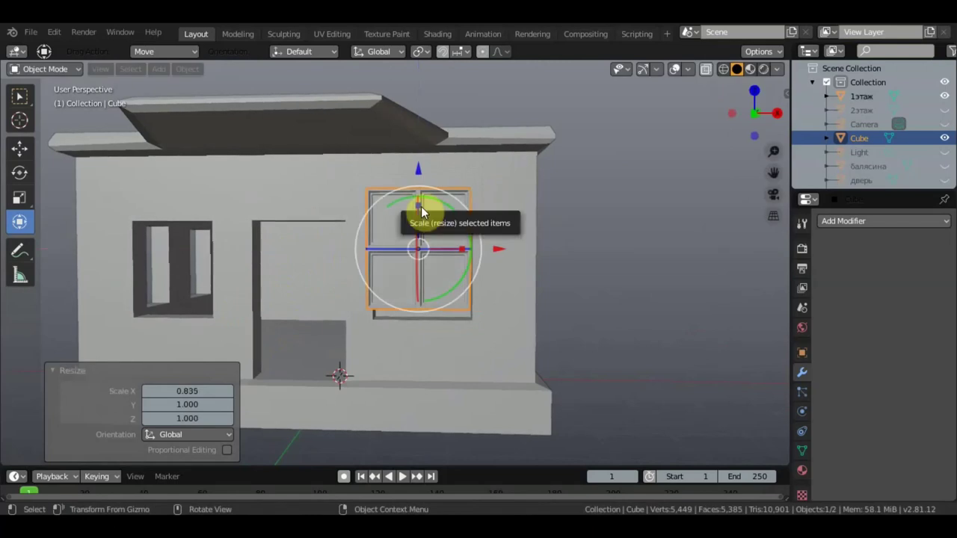
key("s")
left_click(423, 161)
left_click(509, 266)
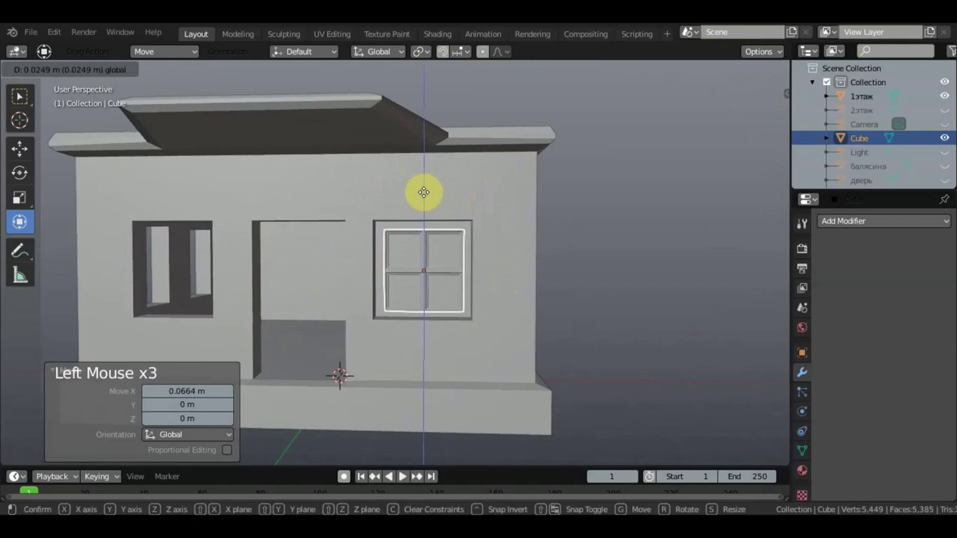
key("s")
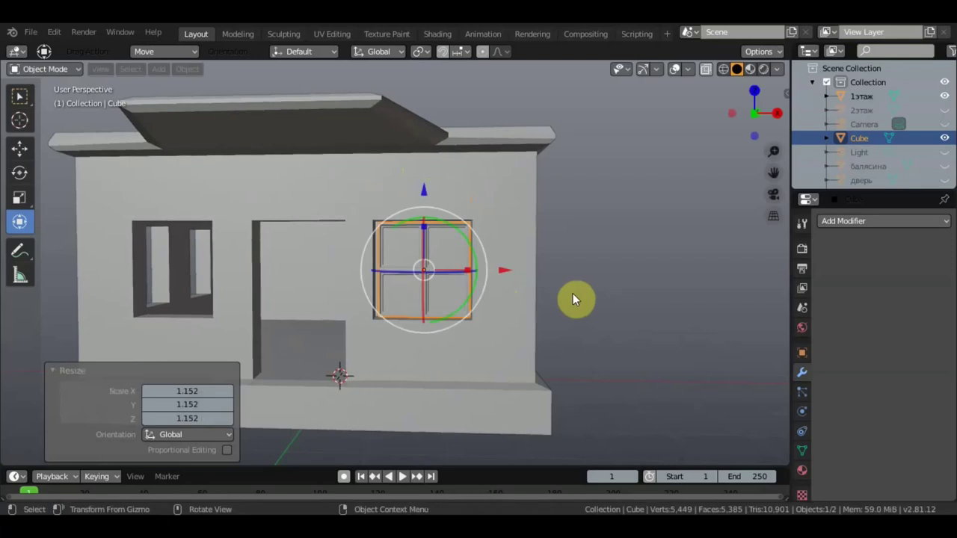
left_click(508, 262)
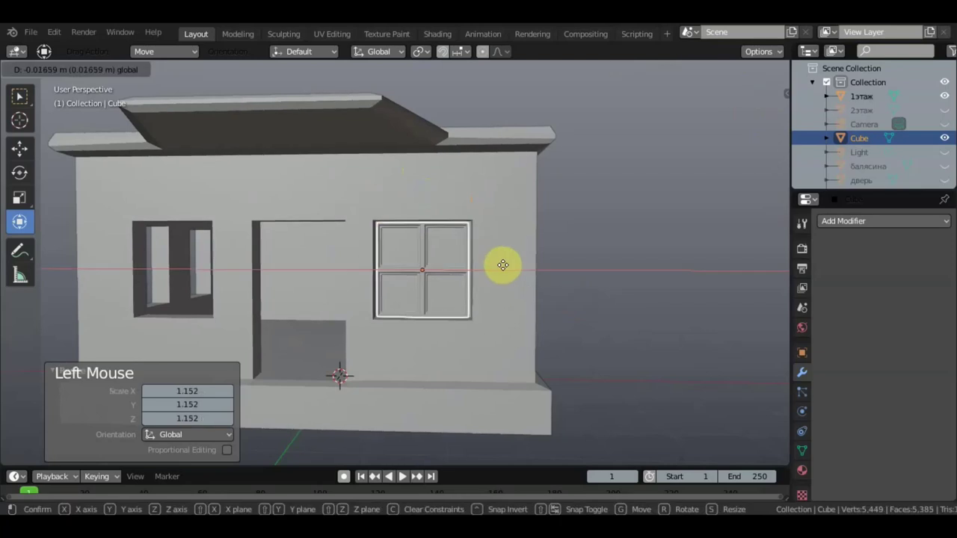
Adjust the frame's depth in the wall from the Right Orthographic view.
scroll("up", 3)
scroll("down", 3)
middle_click(499, 249)
scroll("down", 3)
key("KP_3")
scroll("down", 3)
left_click(279, 256)
scroll("down", 3)
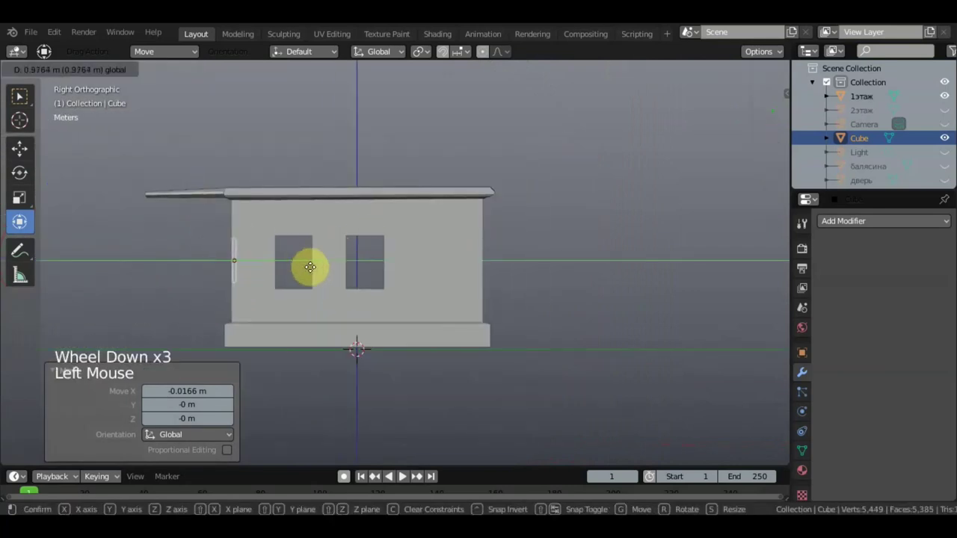
middle_click(401, 283)
scroll("up", 3)
Push the frame along Y into the wall and reposition it on the front face.
middle_click(524, 303)
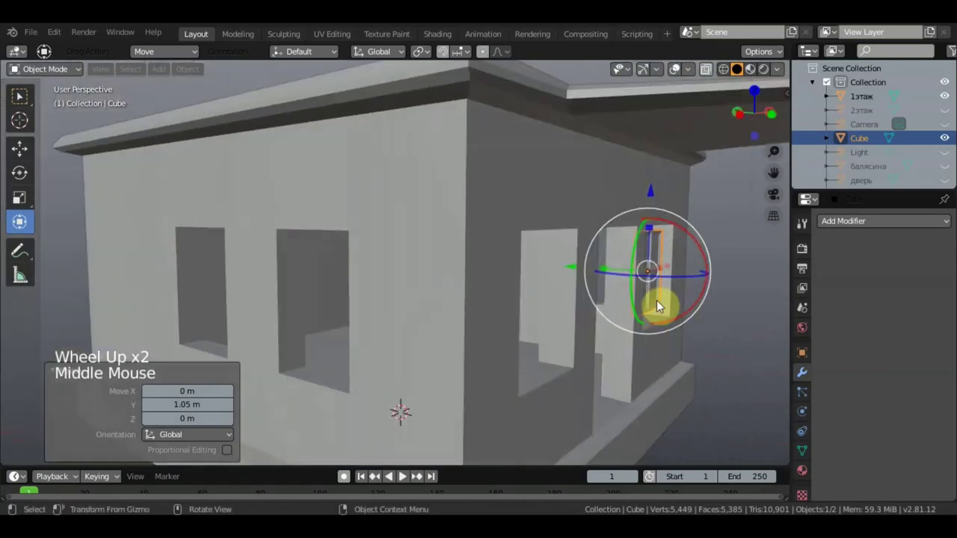
left_click(575, 262)
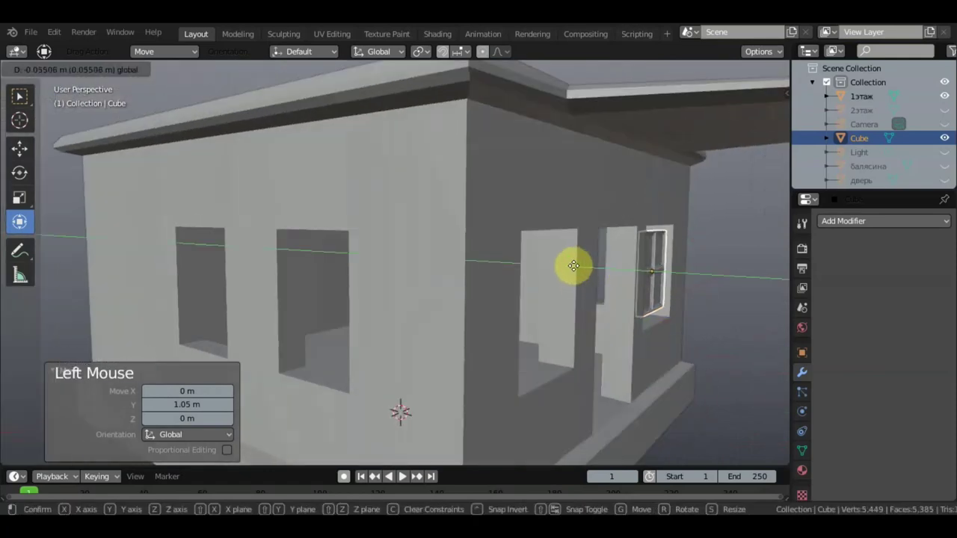
middle_click(615, 298)
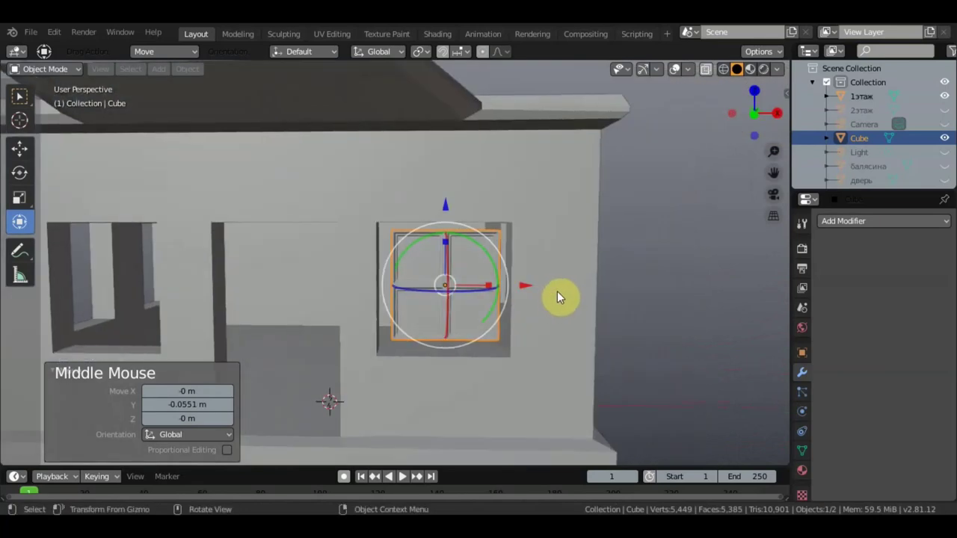
key("s")
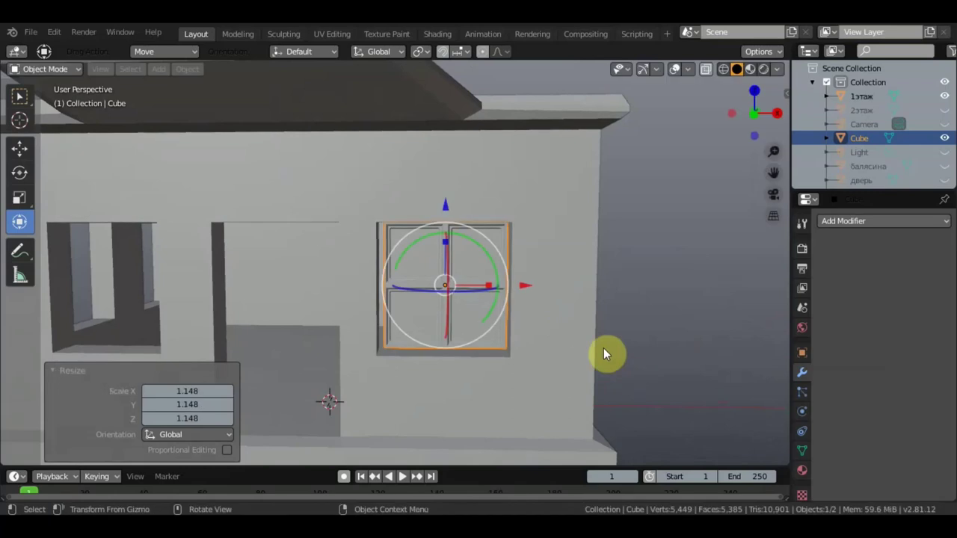
left_click(455, 200)
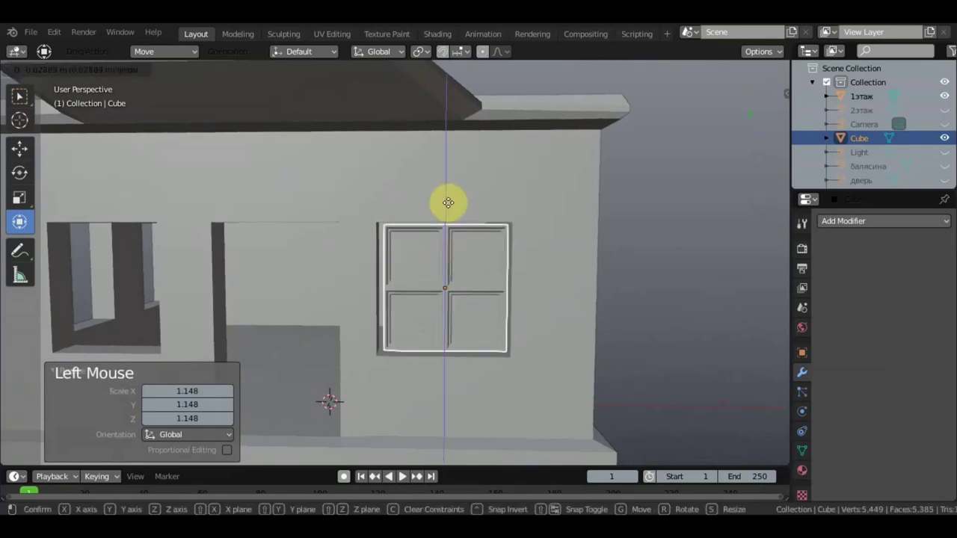
Widen the frame slightly along X and raise it along Z to the opening top.
left_click(528, 284)
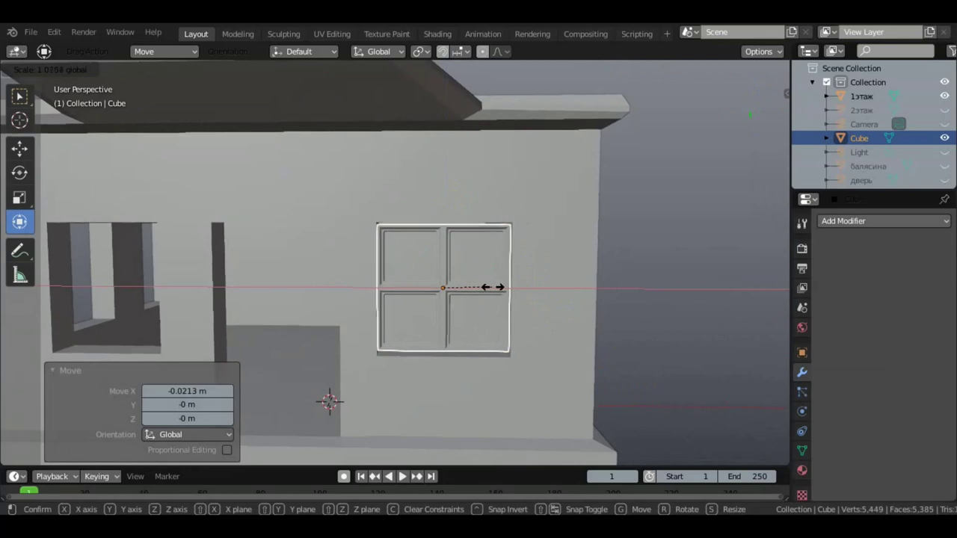
left_click(443, 244)
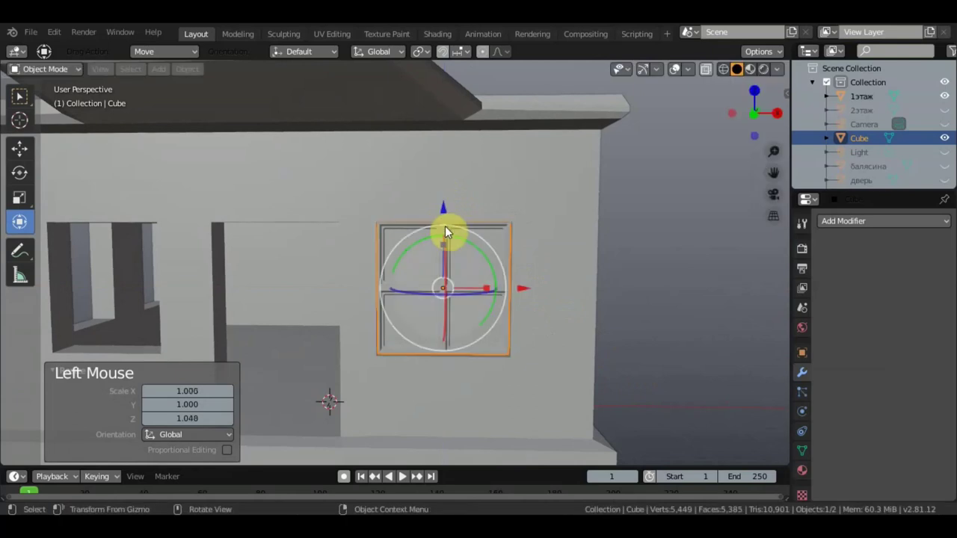
left_click(448, 200)
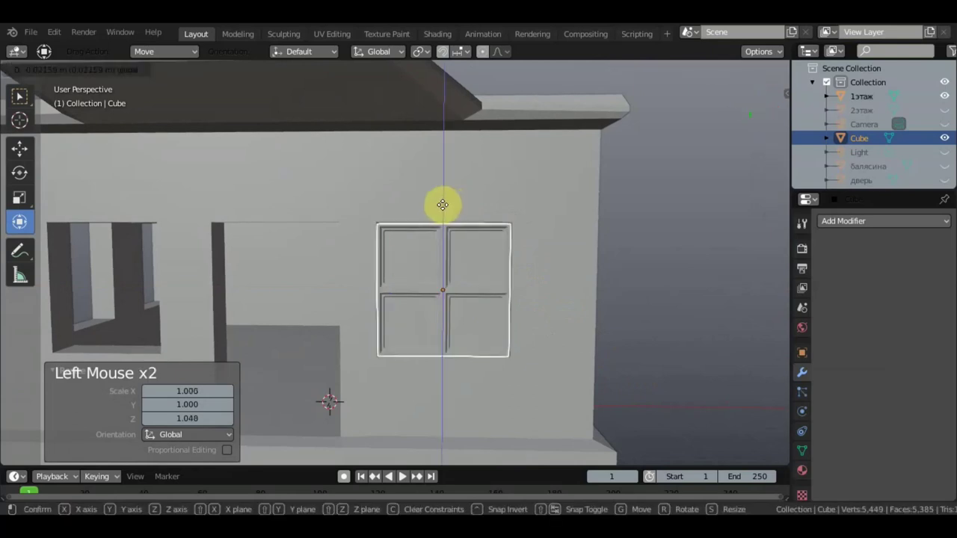
scroll("down", 3)
middle_click(486, 300)
scroll("up", 3)
middle_click(510, 283)
Duplicate the fitted frame as Cube.001 in front view.
scroll("down", 3)
key("KP_1")
scroll("down", 3)
key("shift+d")
Slide Cube.001 along X into the left front-wall opening and inspect the fit.
left_click(507, 256)
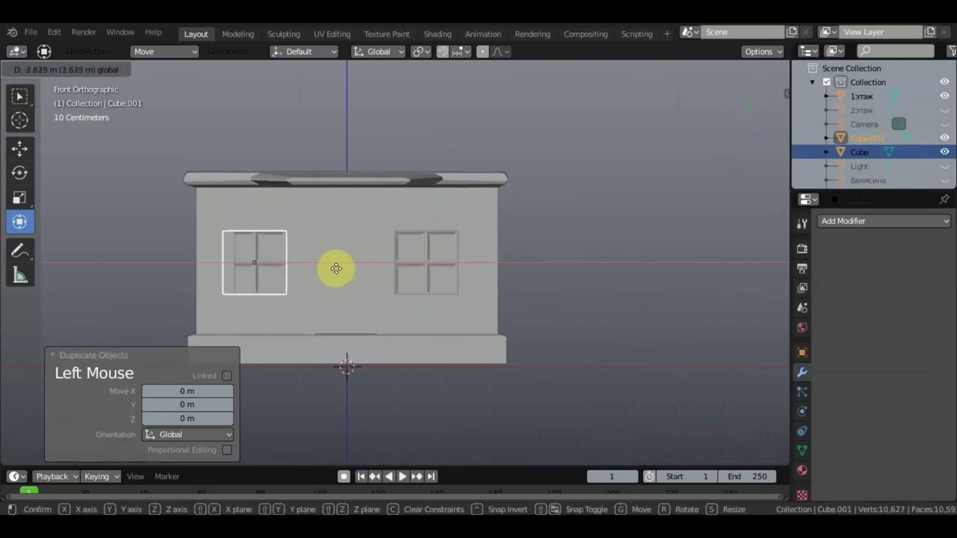
middle_click(360, 297)
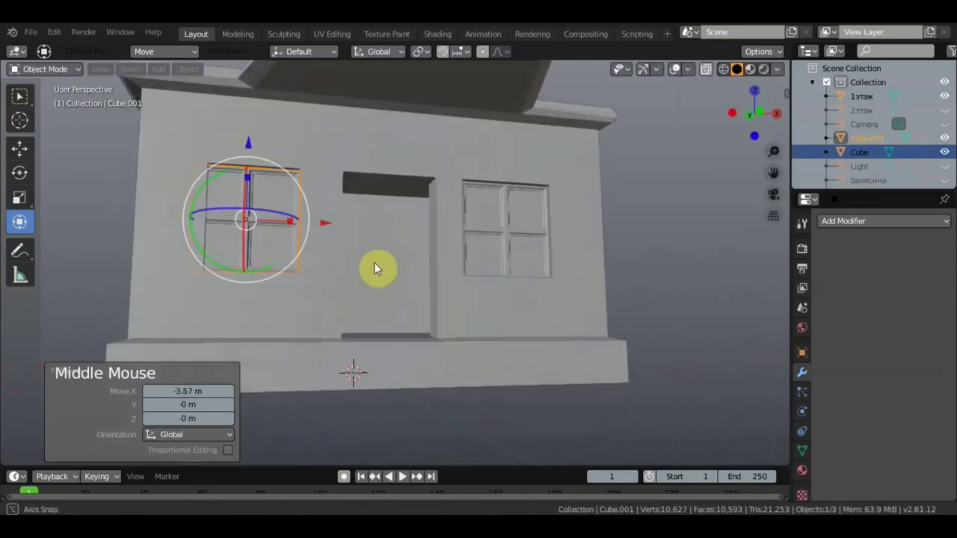
middle_click(426, 295)
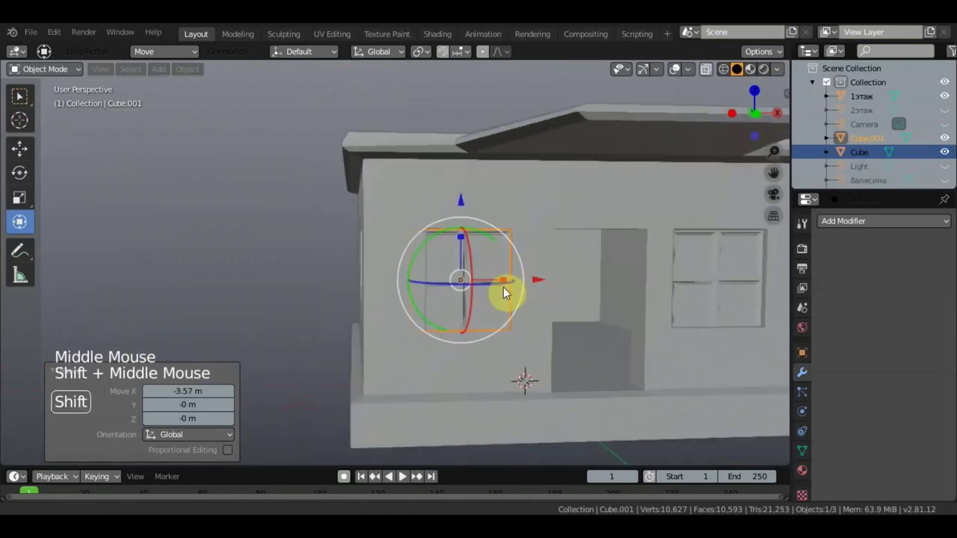
scroll("up", 3)
middle_click(491, 292)
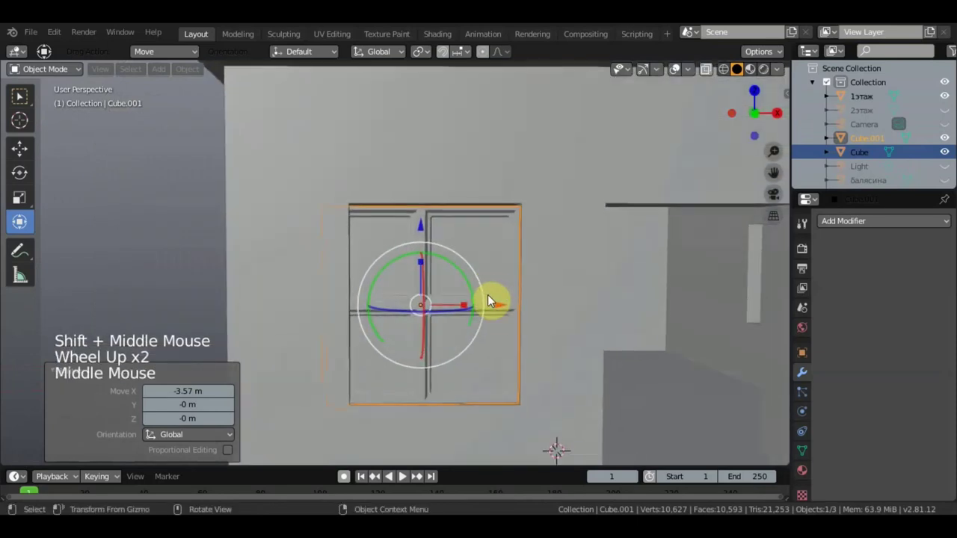
scroll("down", 3)
scroll("down", 3)
middle_click(630, 288)
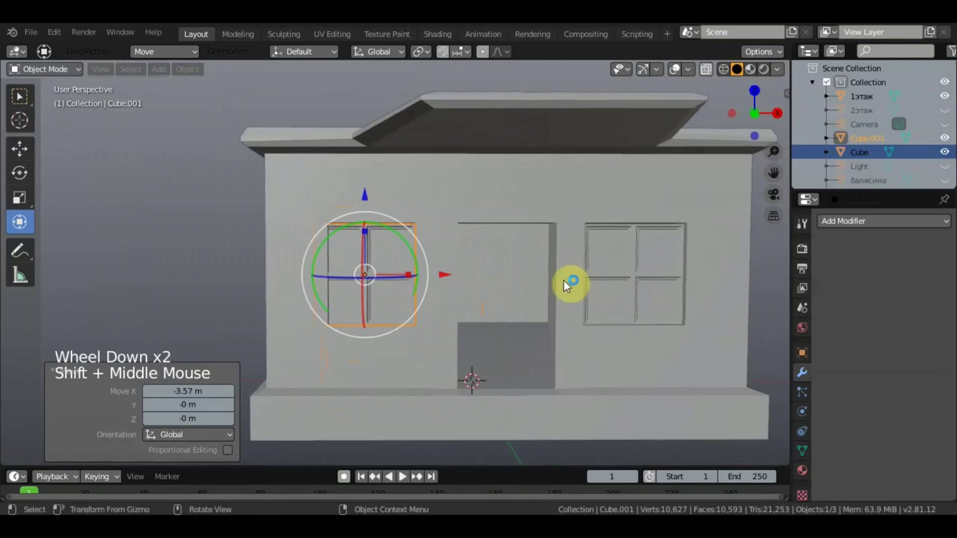
scroll("up", 3)
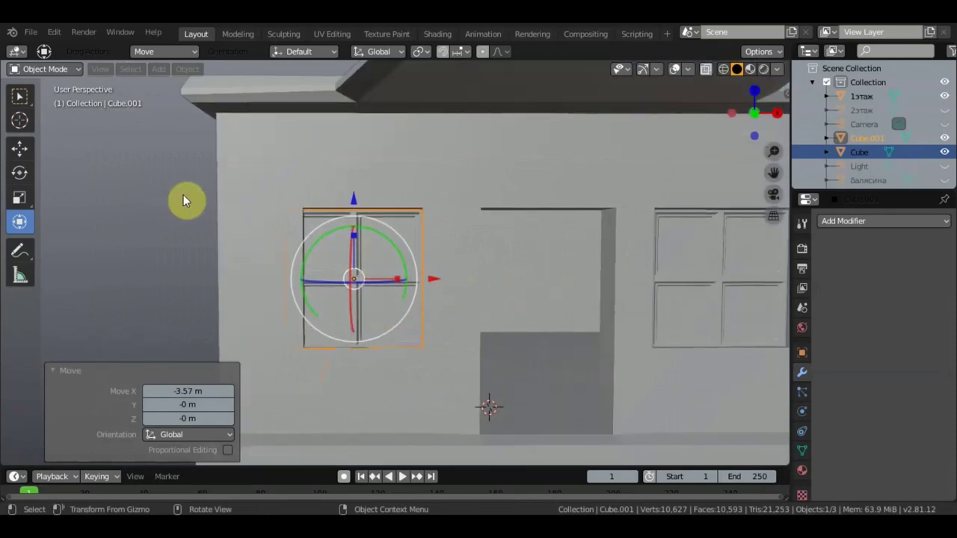
Edit the 1этаж wall mesh with a Loop Cut around the openings and hide Cube.001.
left_click(297, 151)
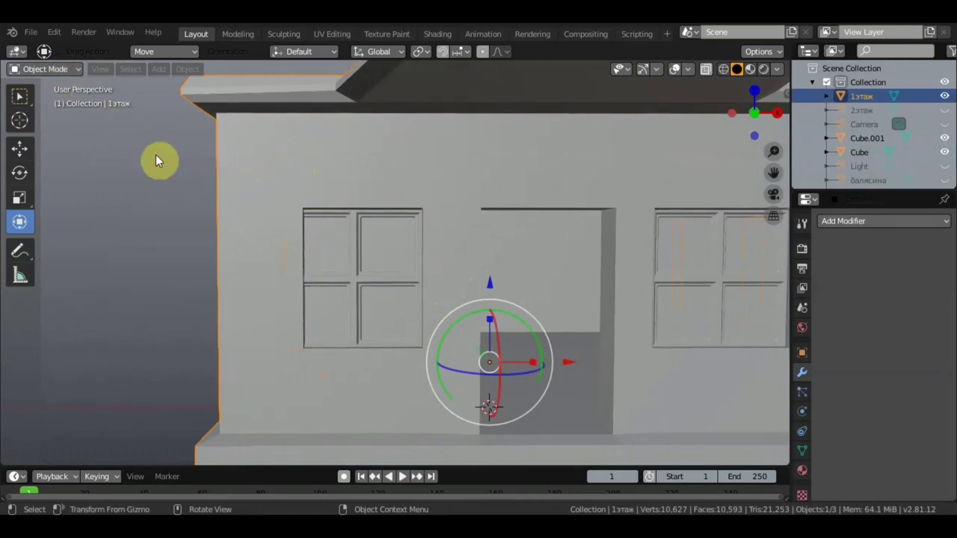
scroll("down", 3)
scroll("up", 3)
left_click(68, 71)
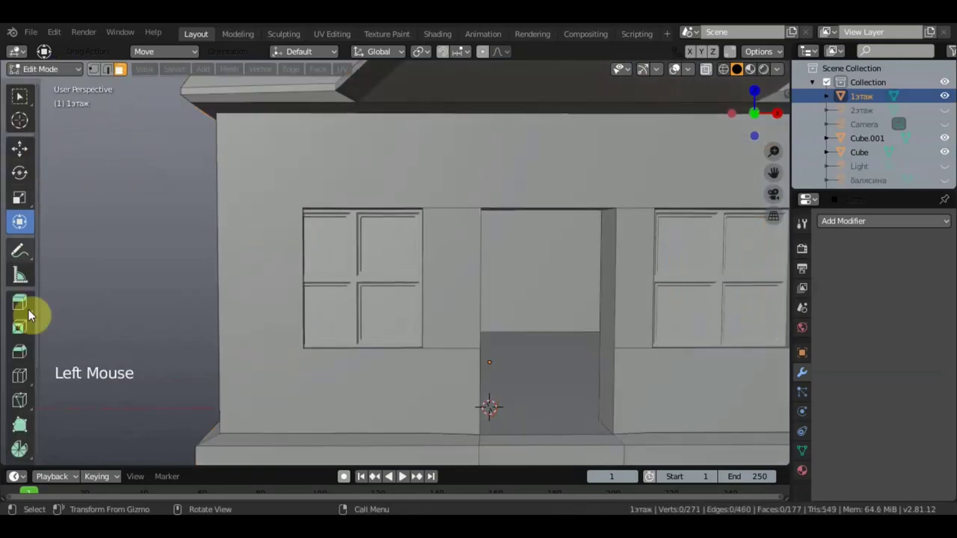
left_click(43, 364)
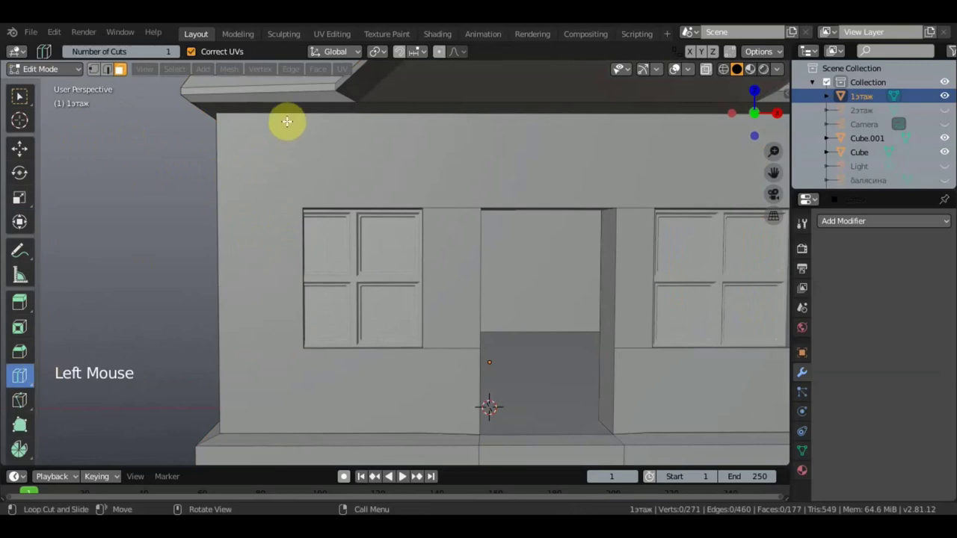
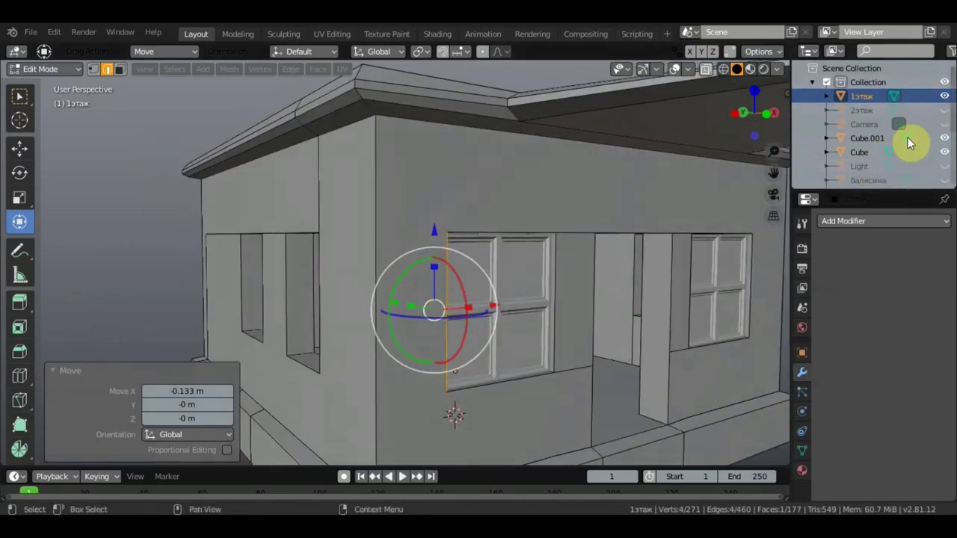
left_click(954, 140)
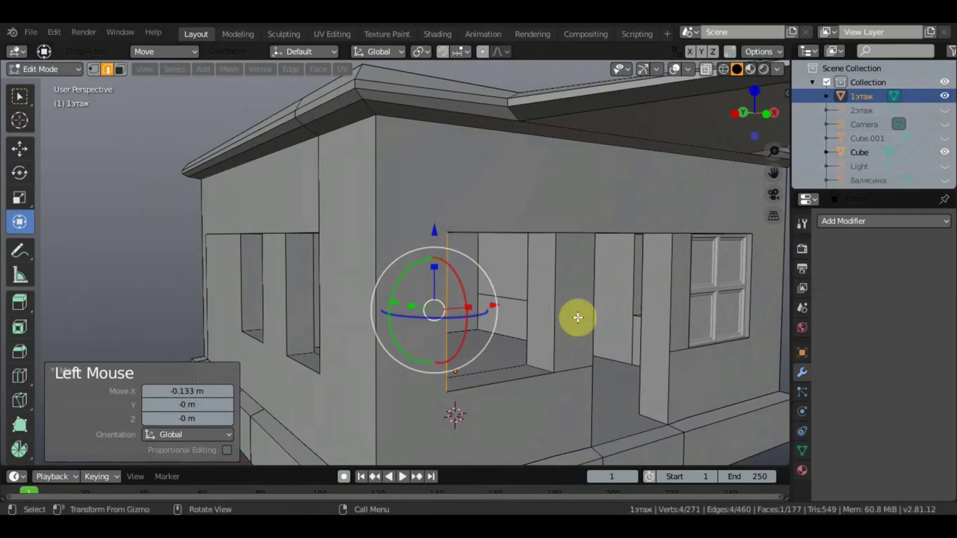
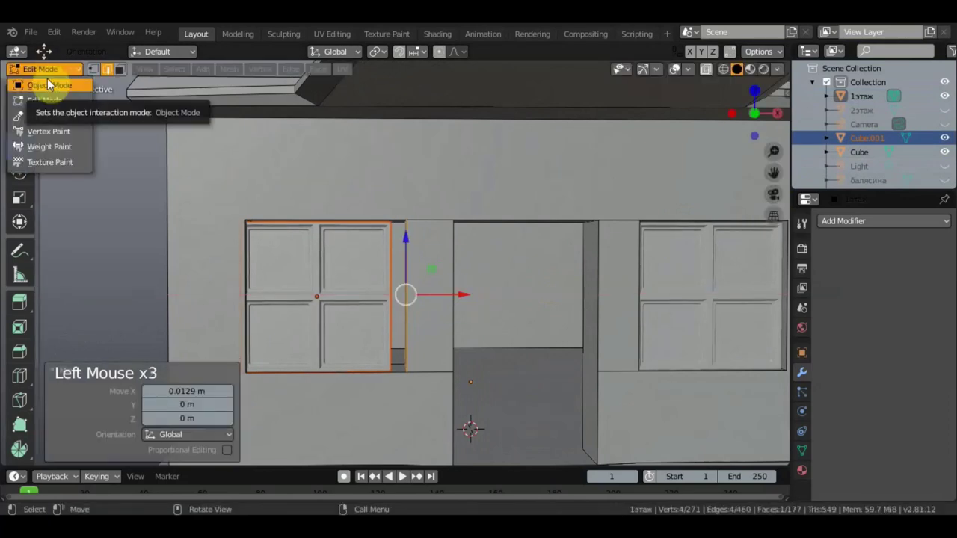
Nudge Cube.001 along X in Object Mode, then select 1этаж for Edit Mode.
left_click(466, 294)
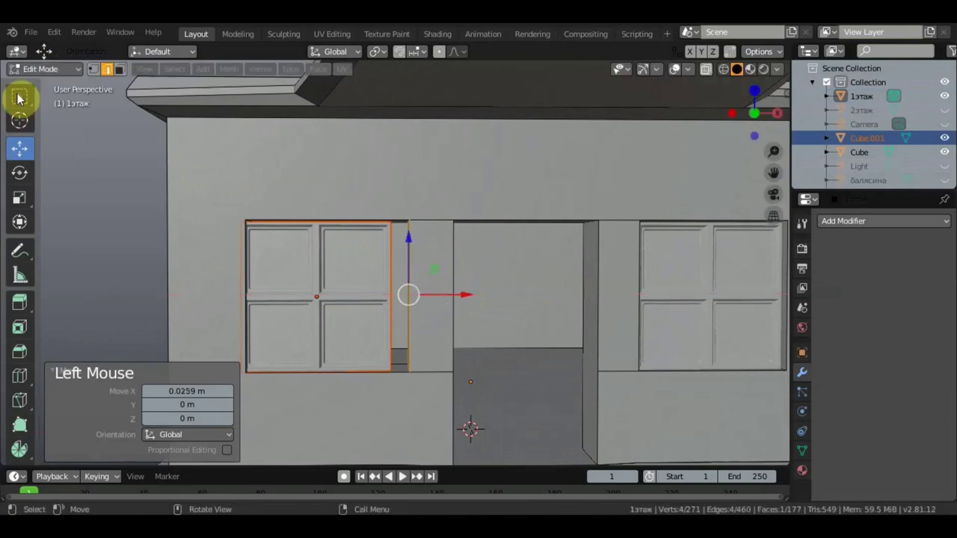
left_click(36, 78)
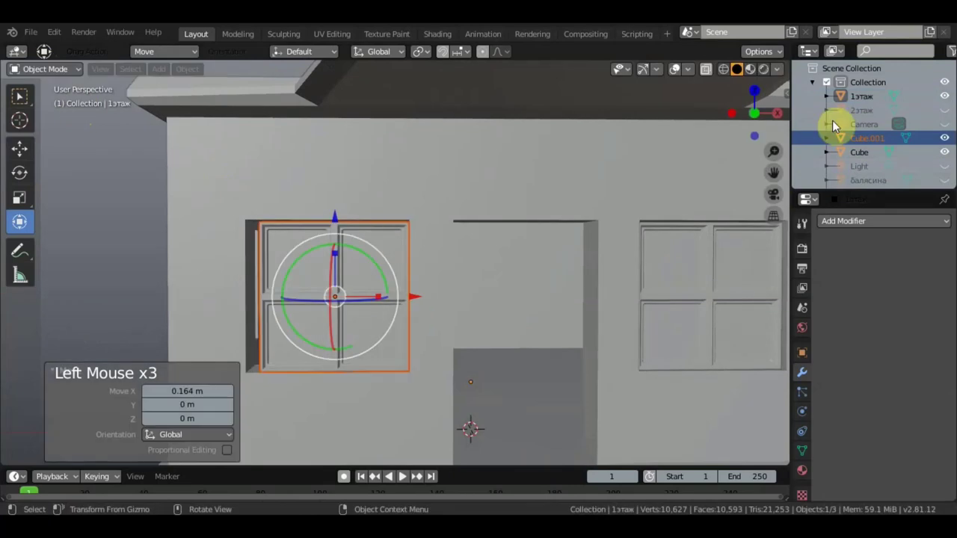
left_click(945, 144)
middle_click(301, 271)
left_click(265, 154)
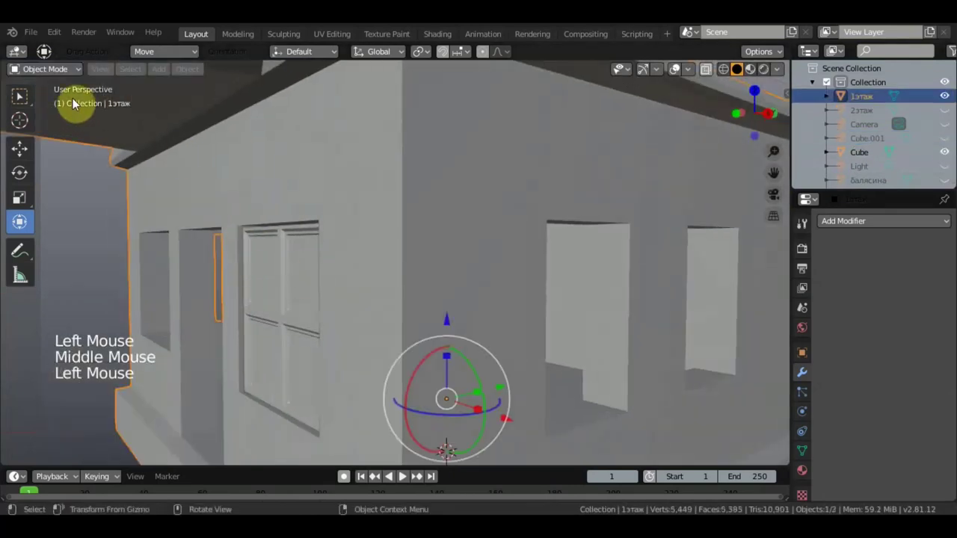
left_click(62, 69)
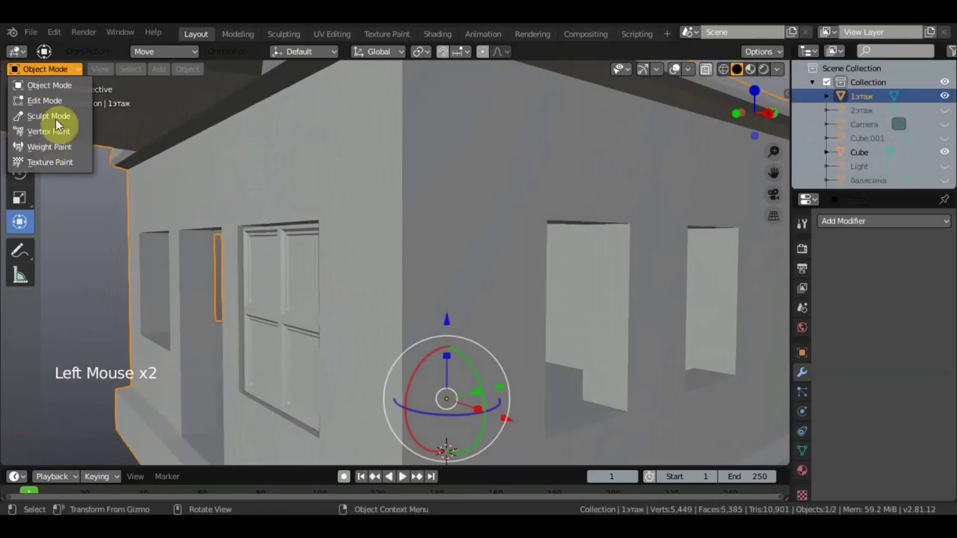
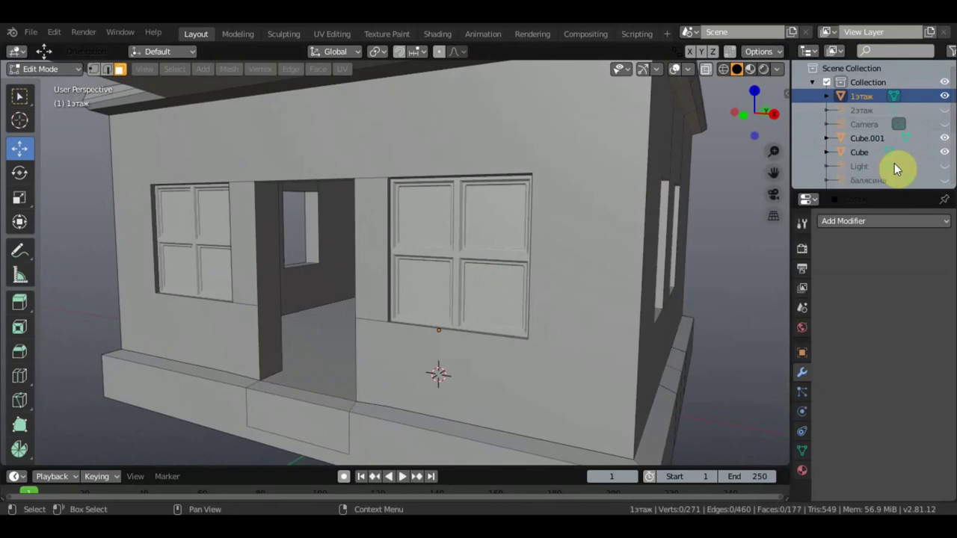
Rename Cube.001 as a numbered window object and make the door visible again.
double_click(872, 139)
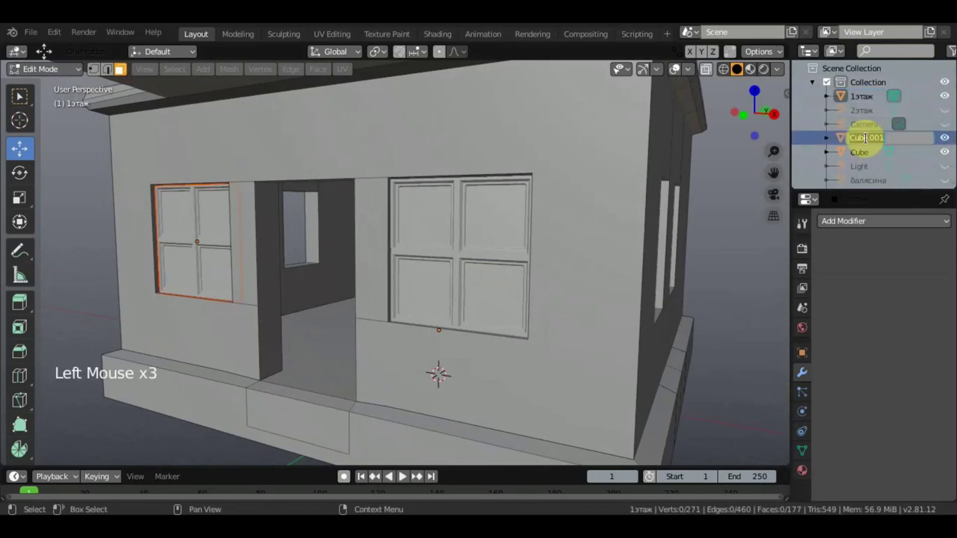
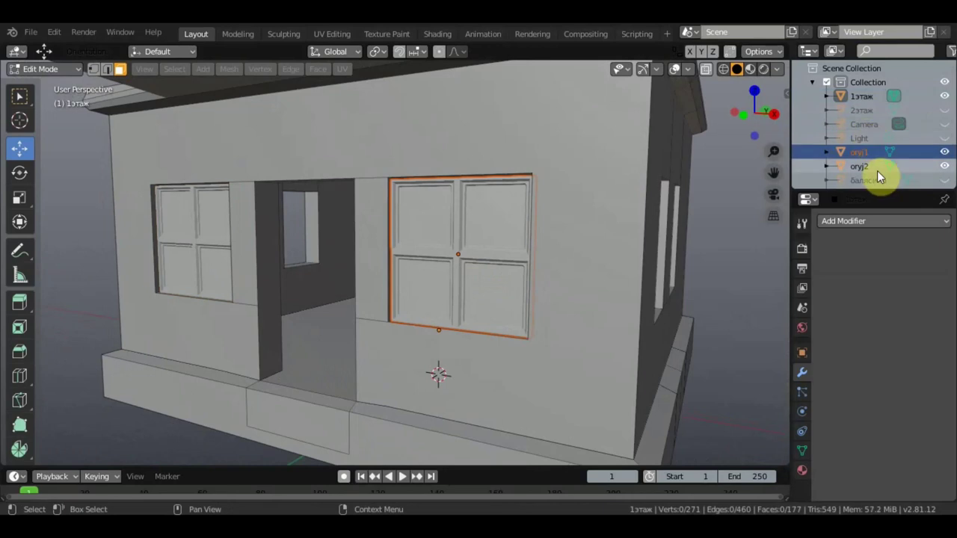
scroll("down", 3)
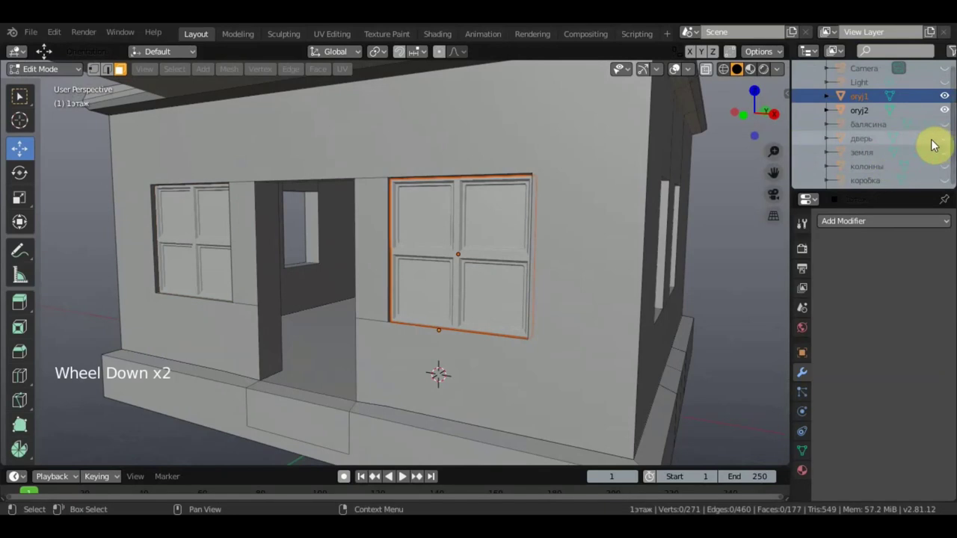
left_click(949, 138)
scroll("down", 3)
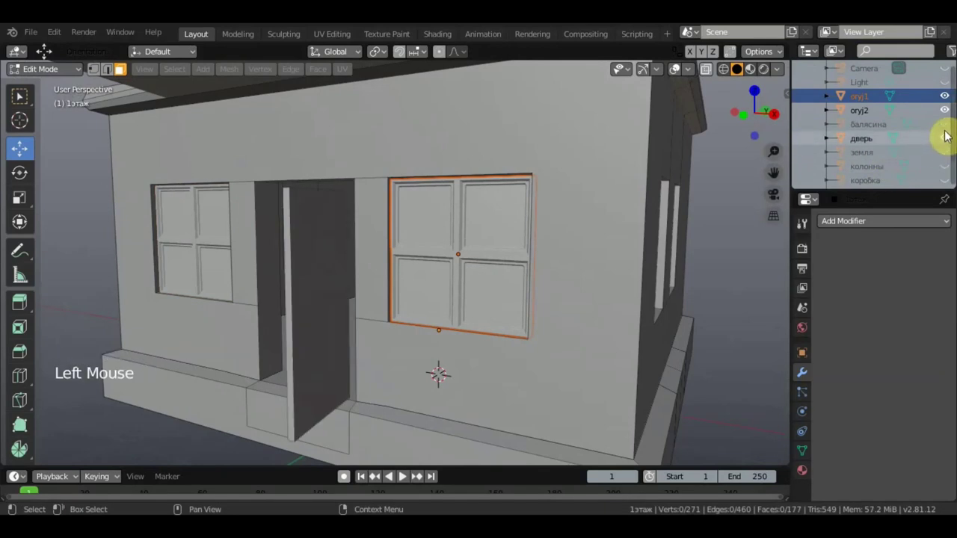
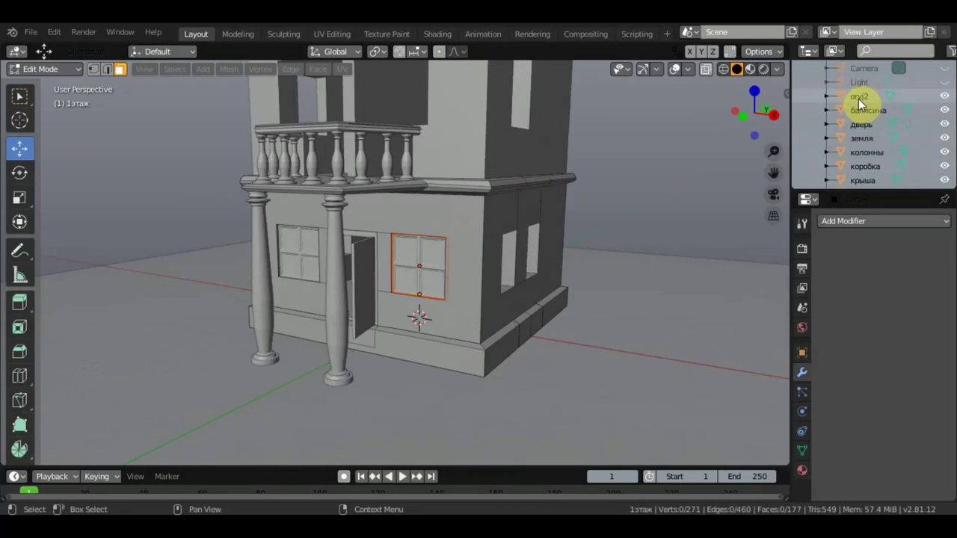
Correct the frame names in the Outliner to окно1 and окно2.
double_click(862, 101)
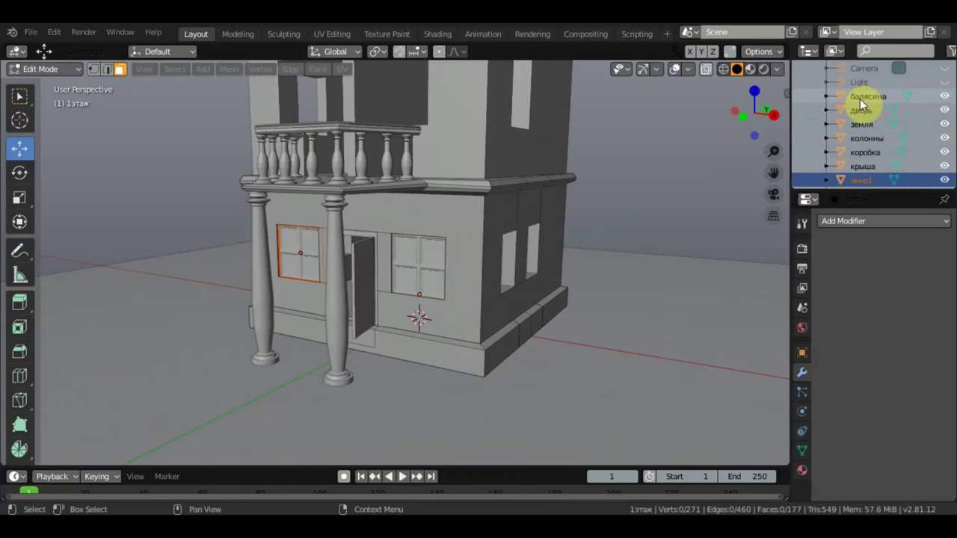
scroll("down", 3)
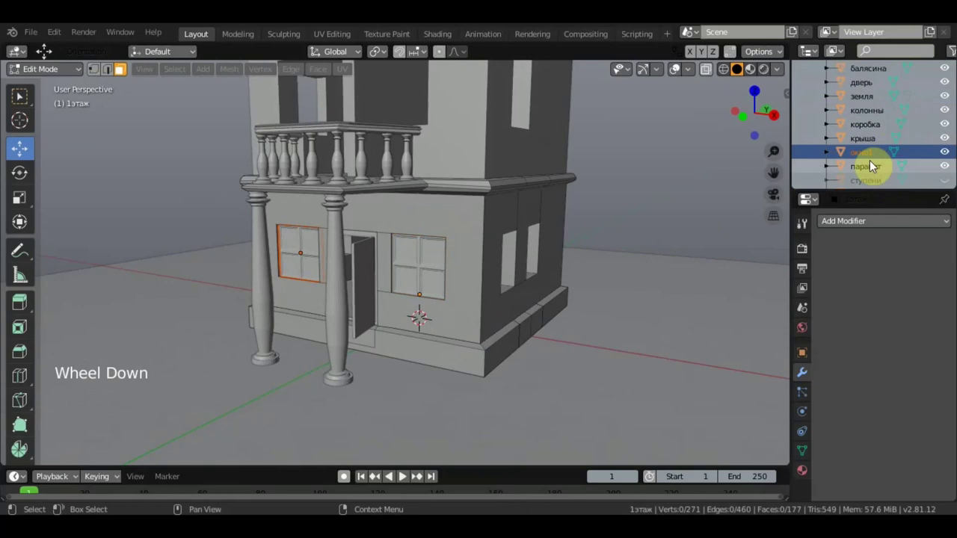
scroll("down", 3)
double_click(868, 179)
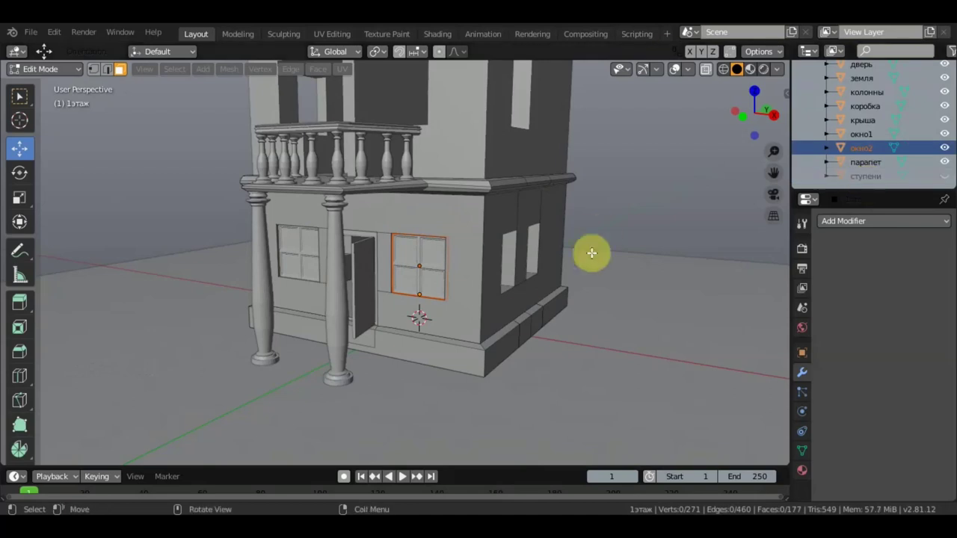
scroll("up", 3)
scroll("down", 3)
scroll("down", 3)
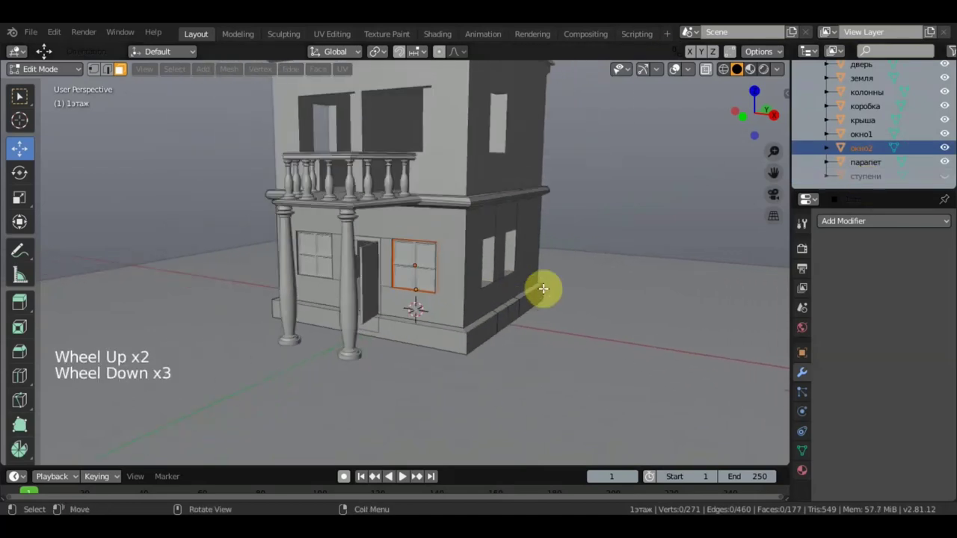
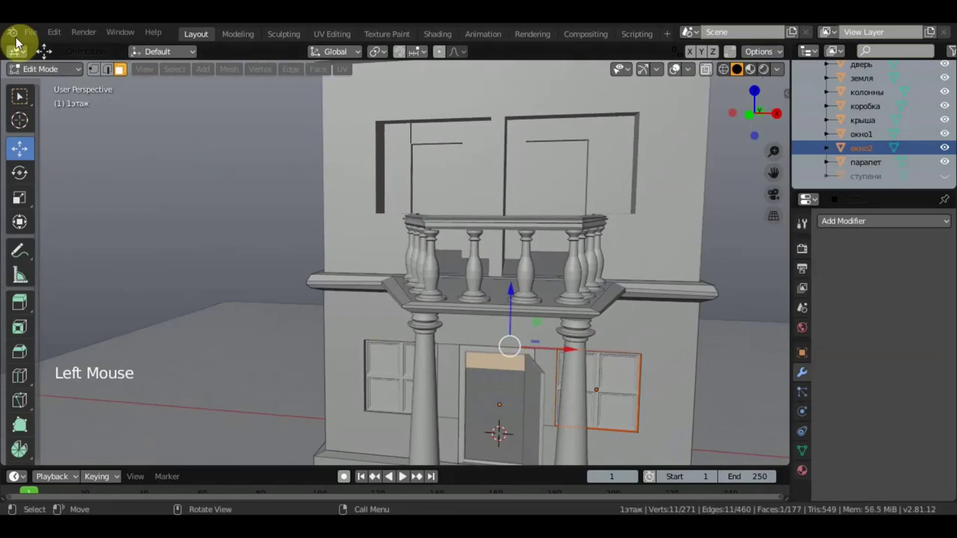
Switch back to Object Mode with the Select Box tool.
left_click(45, 72)
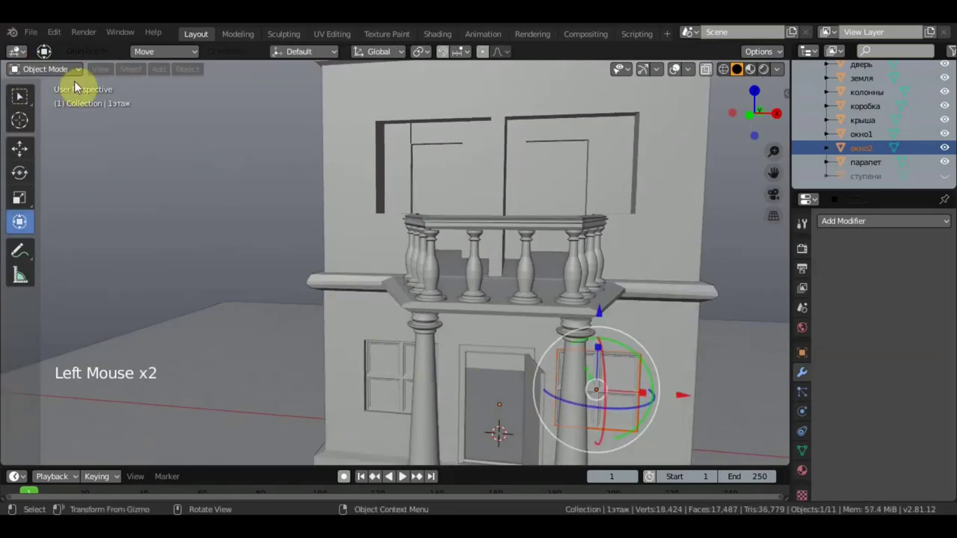
left_click(463, 397)
Duplicate the door frame коробка and move the copy up into the balcony door opening.
double_click(534, 392)
left_click(542, 403)
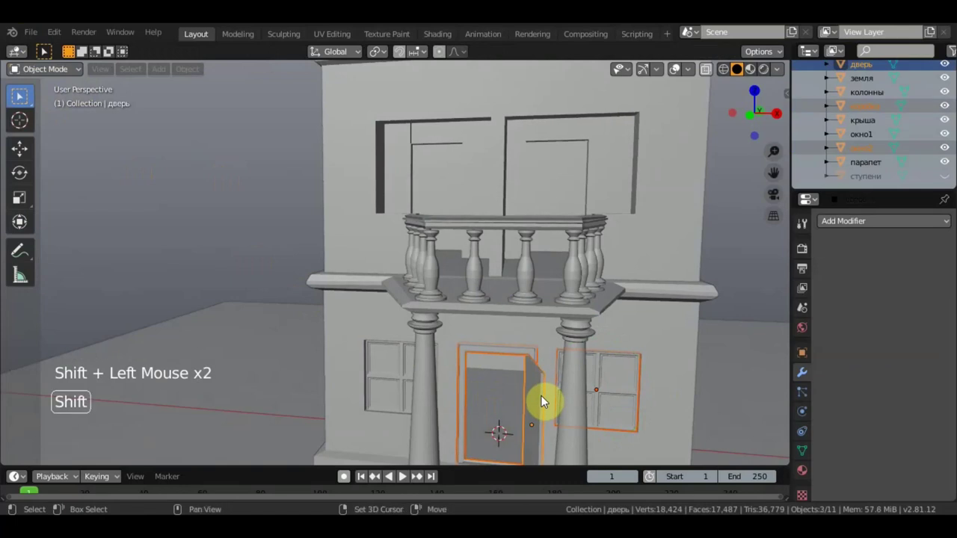
left_click(461, 384)
left_click(465, 384)
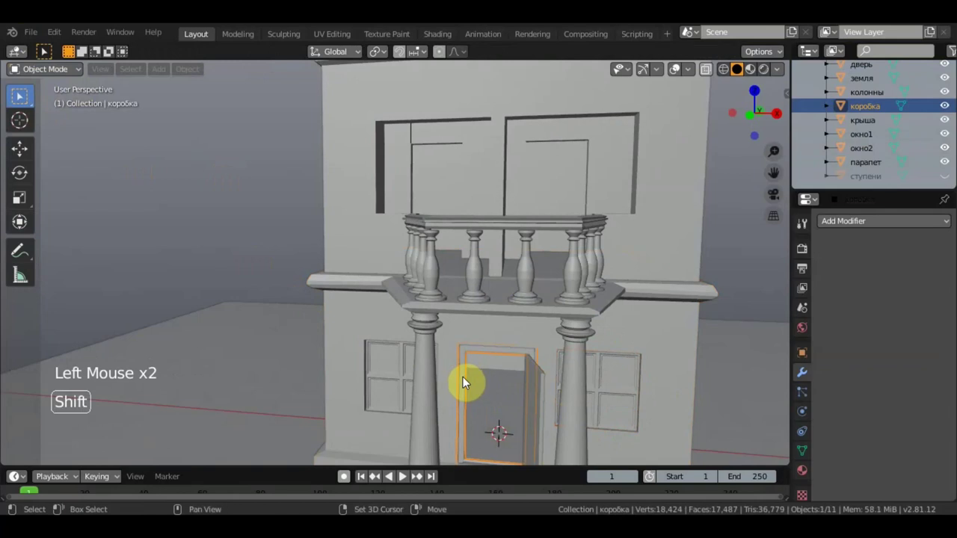
key("shift+d")
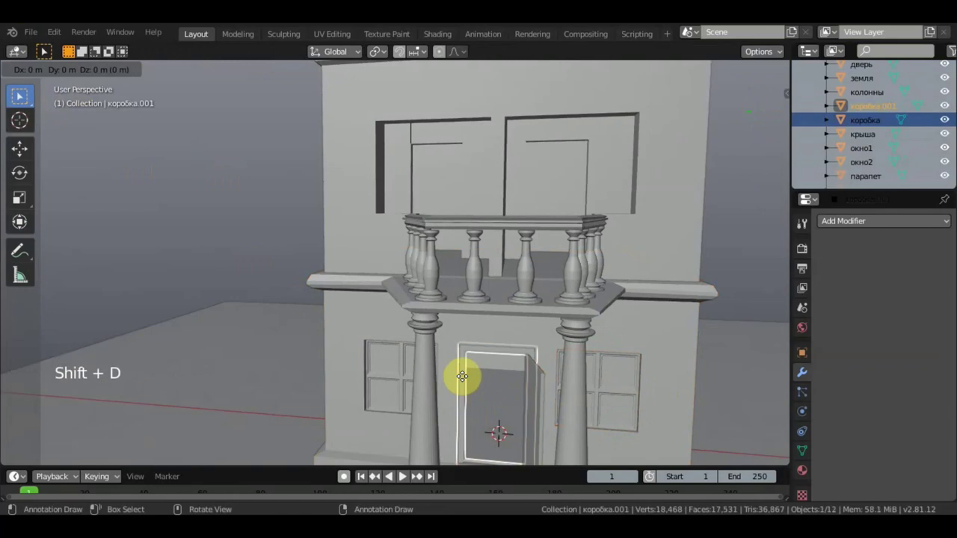
left_click(23, 158)
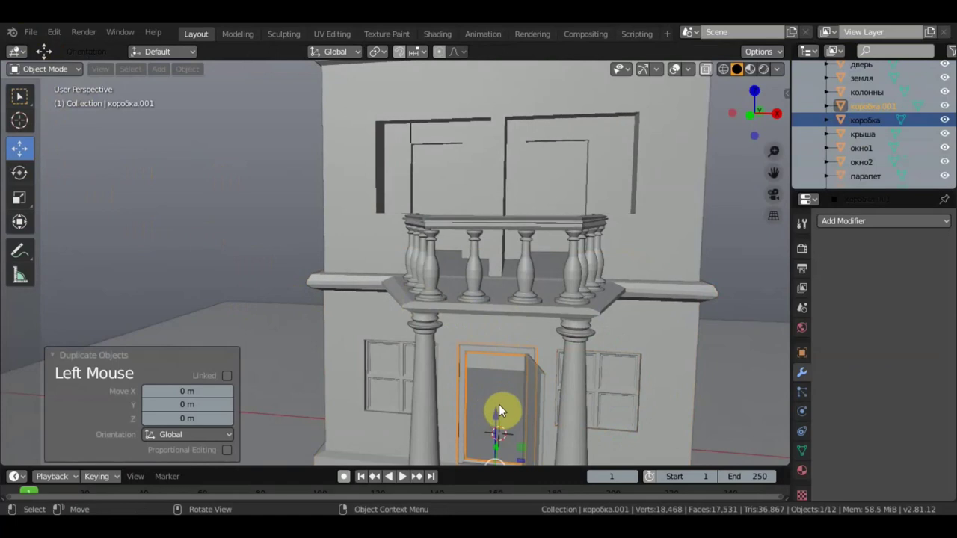
left_click(502, 403)
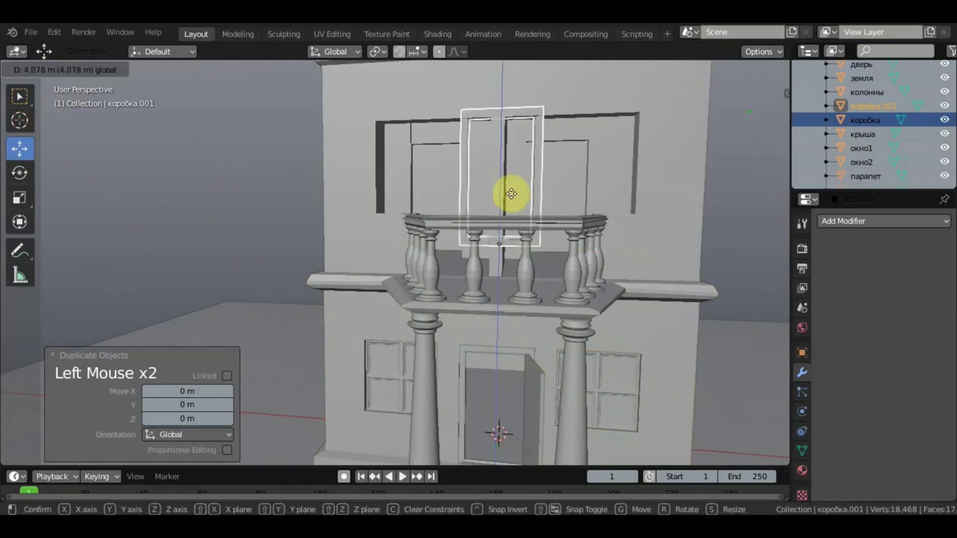
left_click(565, 252)
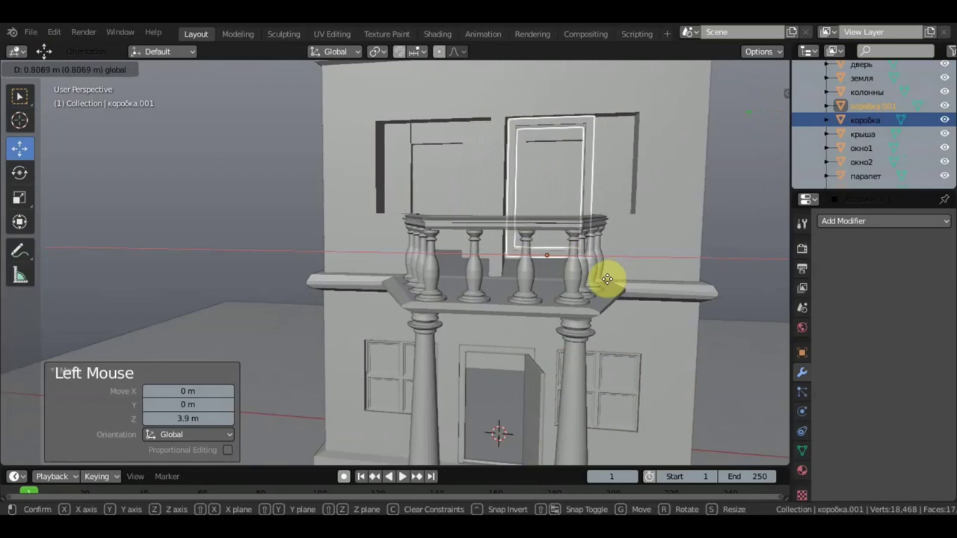
Inspect коробка.001 in the opening and bring up the transform gizmo on it.
middle_click(624, 297)
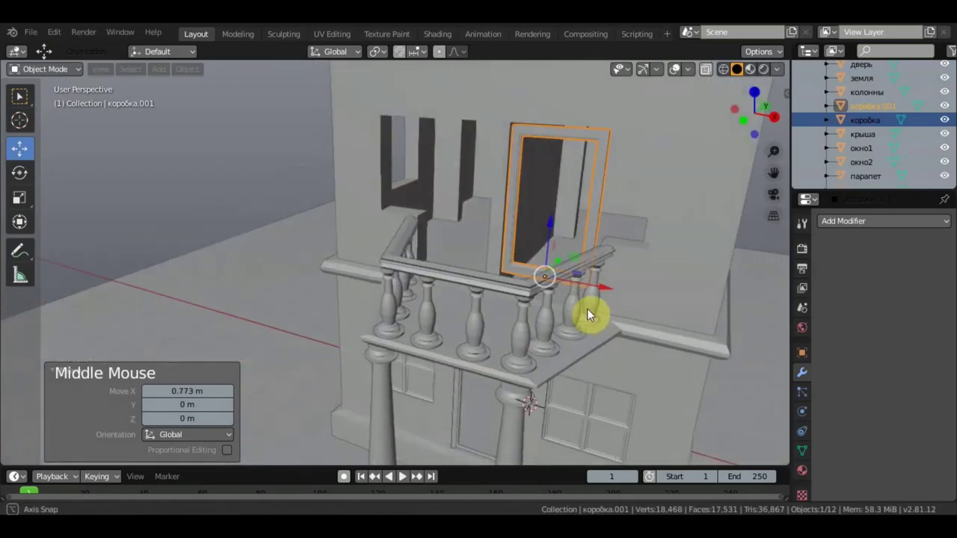
middle_click(624, 306)
middle_click(632, 293)
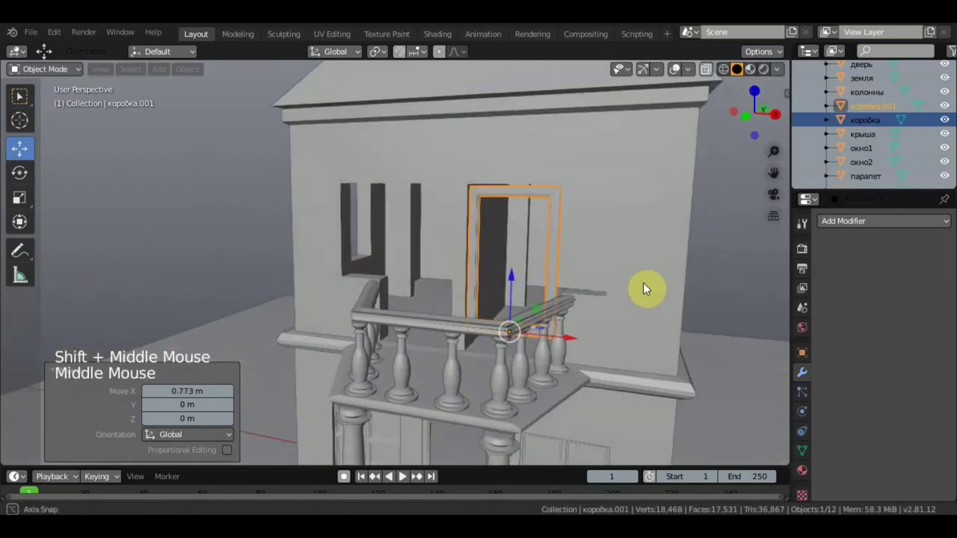
left_click(575, 334)
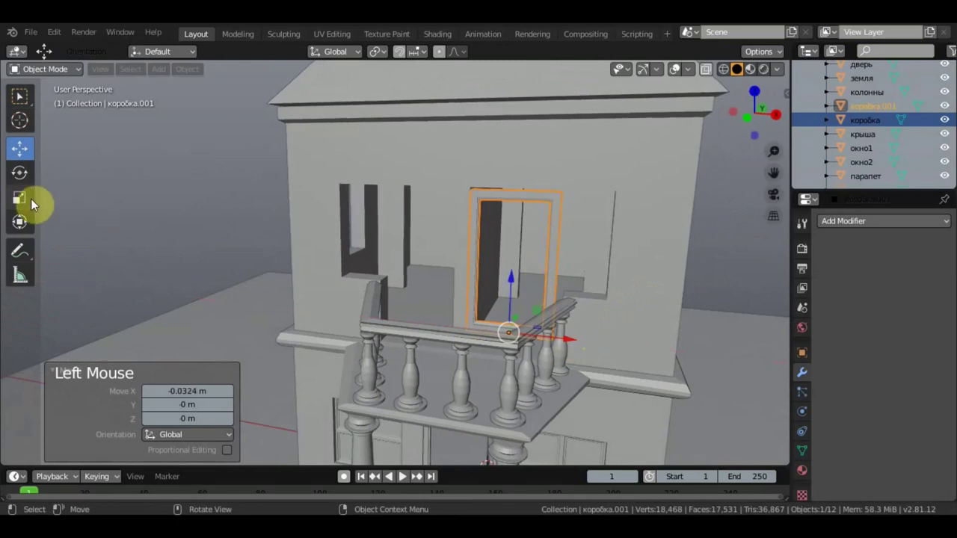
left_click(41, 221)
scroll("up", 3)
middle_click(534, 269)
scroll("up", 3)
left_click(576, 317)
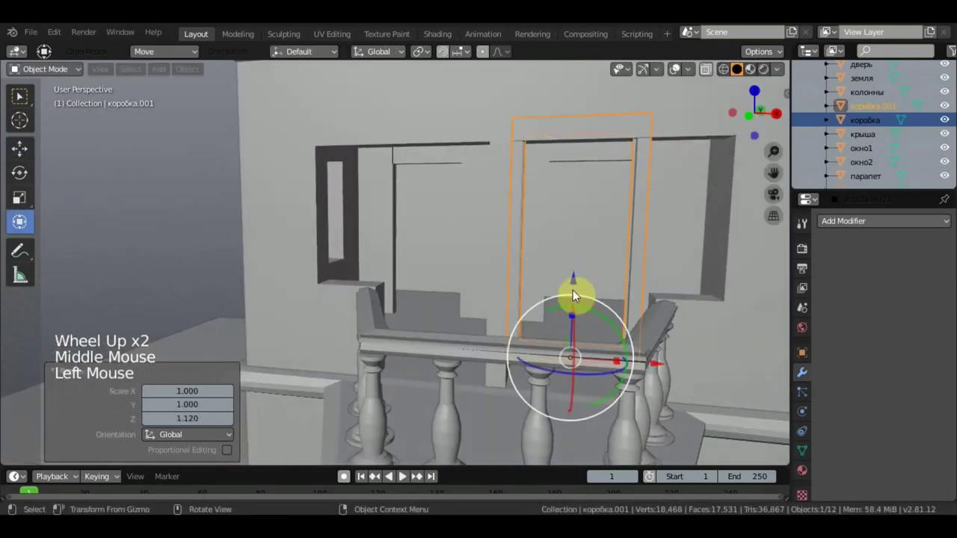
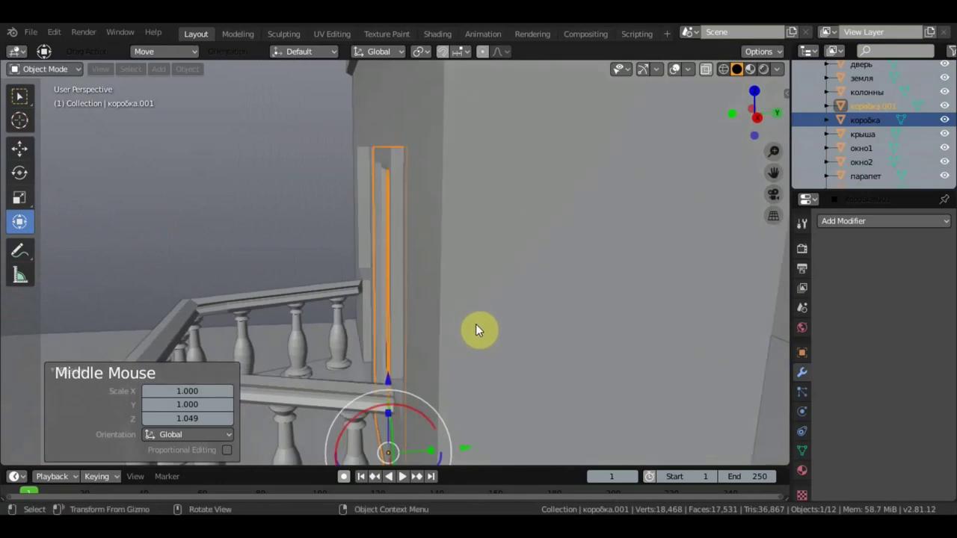
scroll("down", 3)
left_click(470, 405)
Enlarge коробка.001 slightly and nudge it so it fills the balcony opening behind the railing.
middle_click(554, 365)
scroll("up", 3)
scroll("down", 3)
middle_click(669, 333)
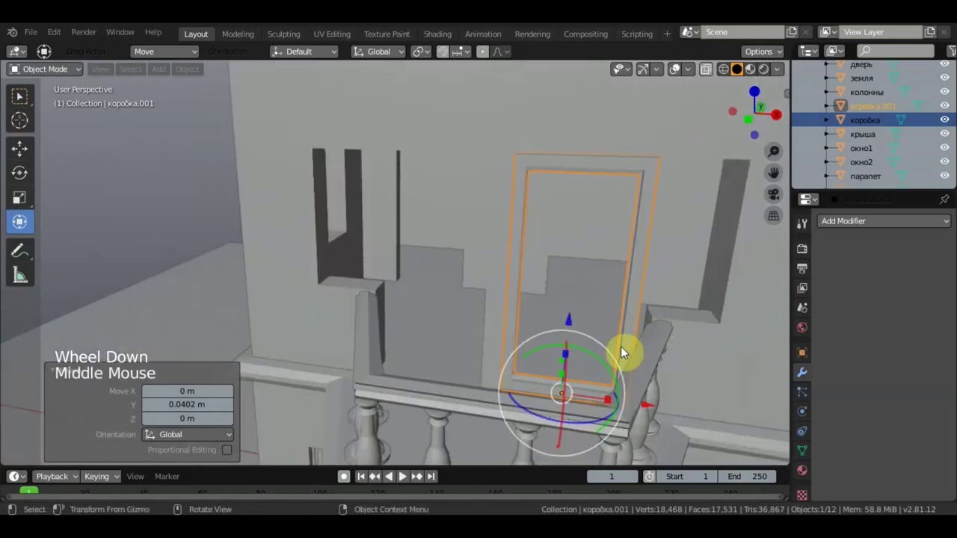
left_click(608, 400)
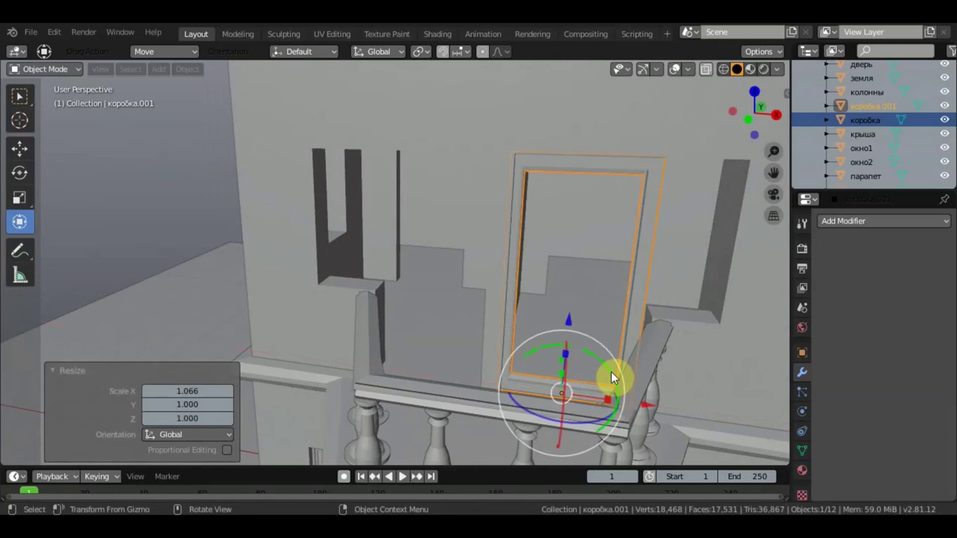
left_click(656, 406)
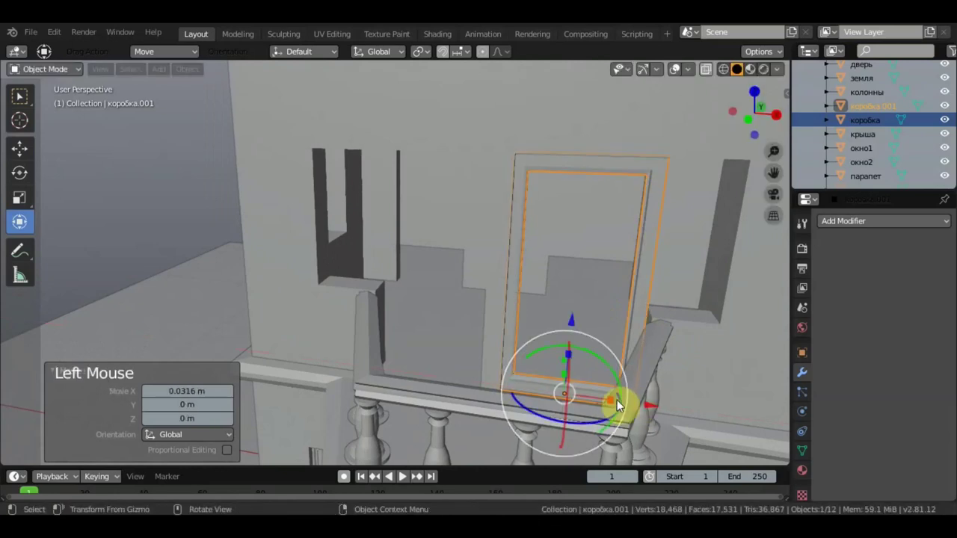
left_click(612, 406)
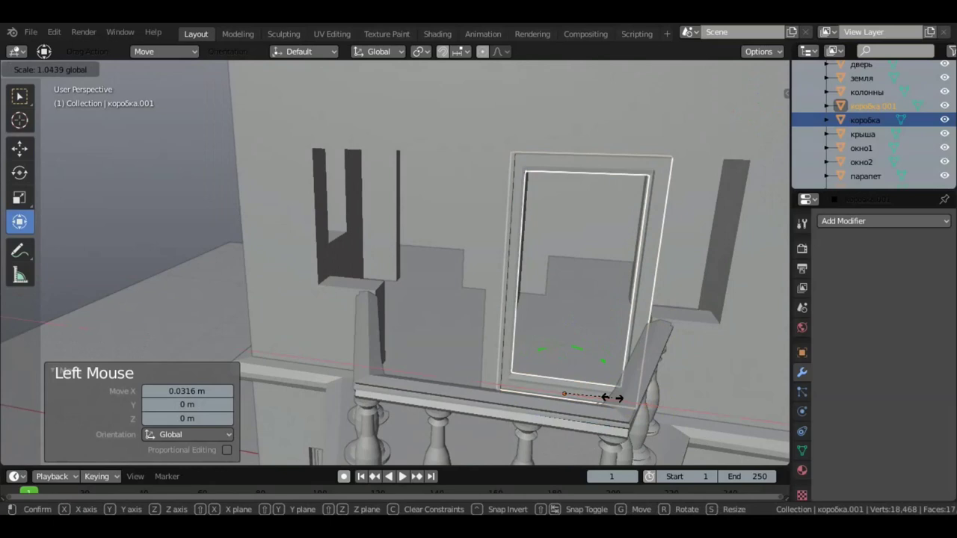
left_click(651, 412)
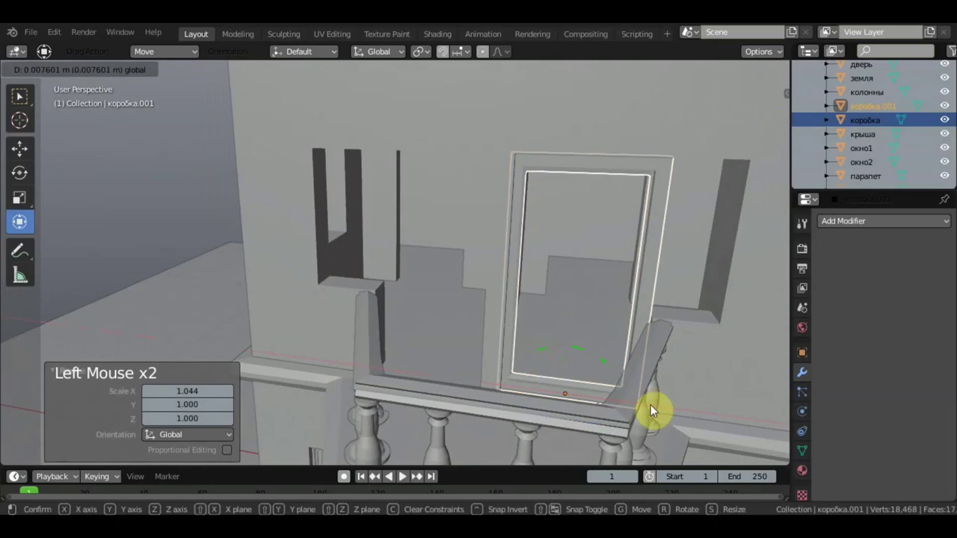
scroll("down", 3)
middle_click(675, 344)
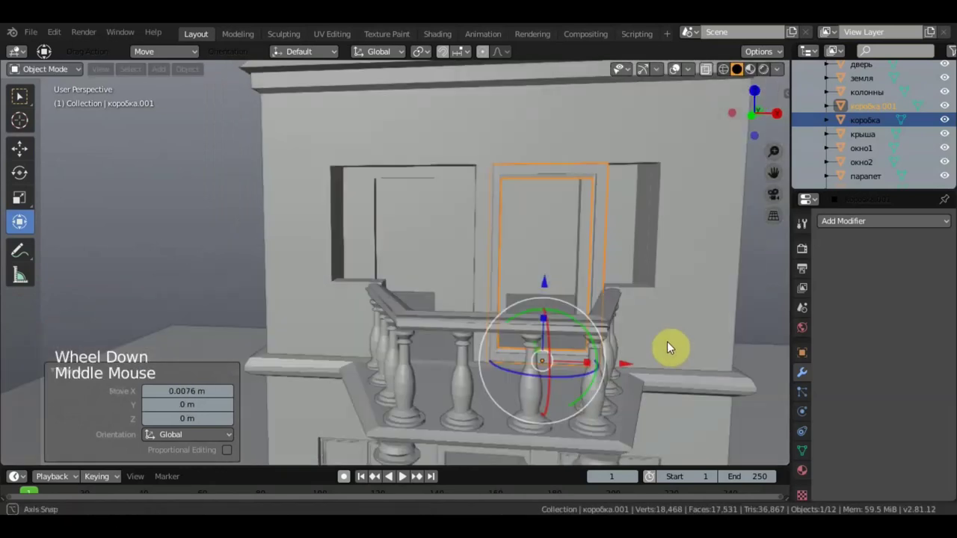
Duplicate the fitted door frame as коробка.002 and drop it into the left upper-floor doorway.
key("shift+d")
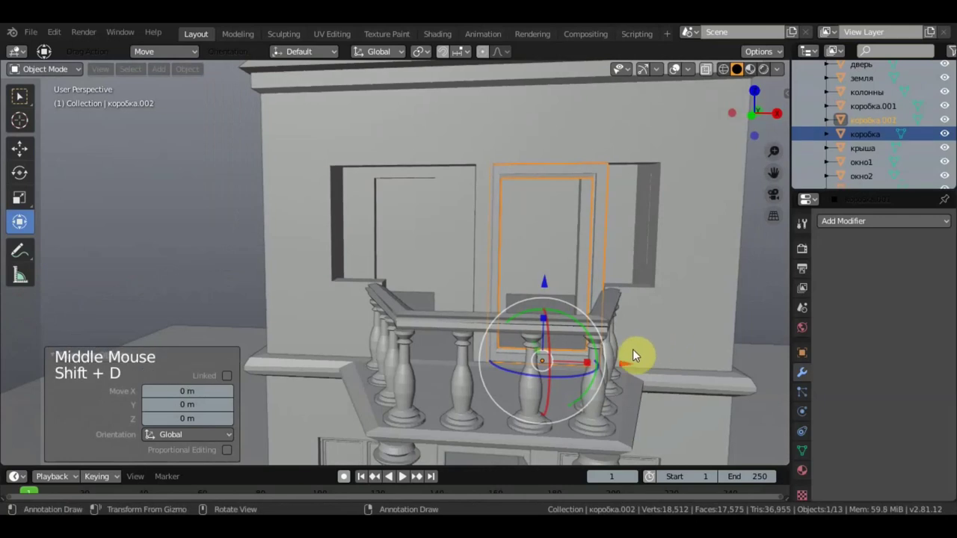
left_click(630, 358)
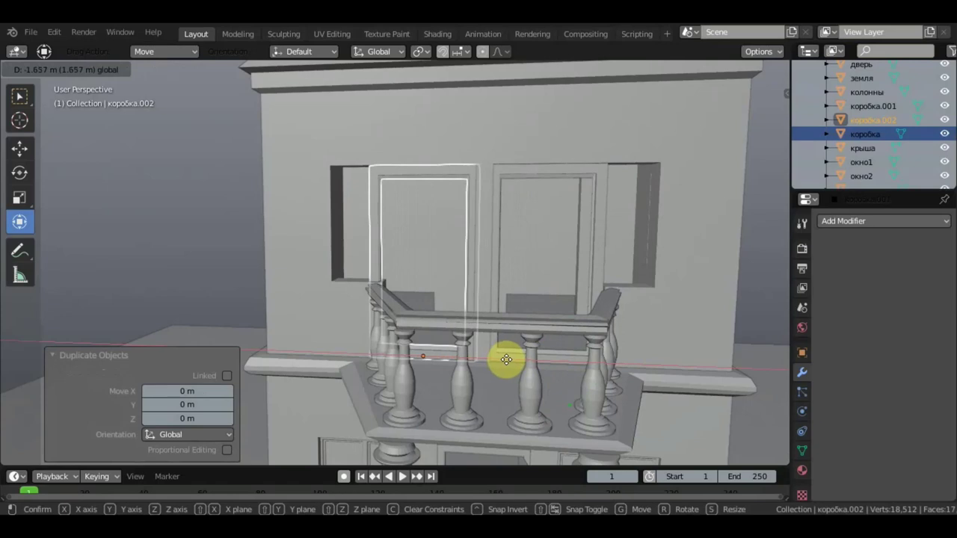
middle_click(561, 332)
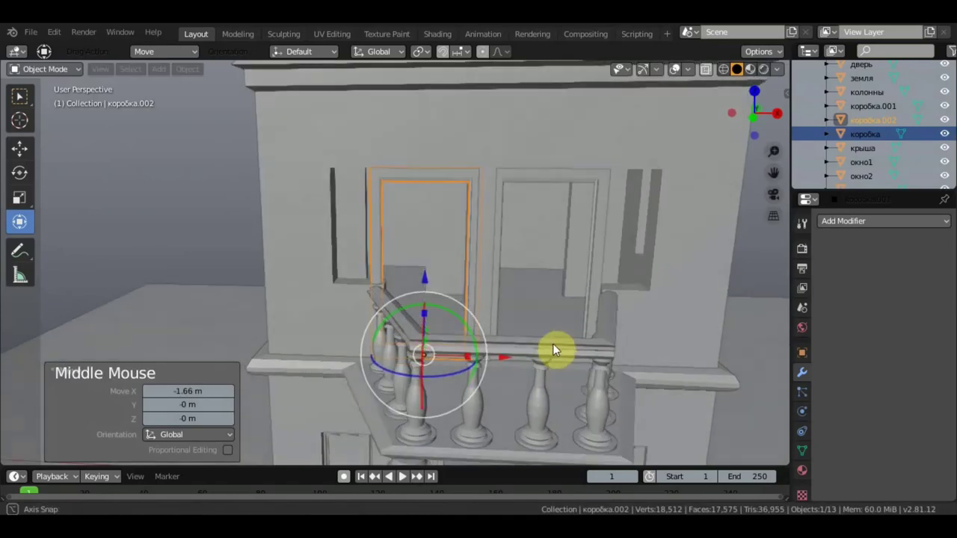
scroll("up", 3)
middle_click(538, 313)
scroll("up", 3)
scroll("down", 3)
Select the upper-floor wall and orbit around both doorways to check the frame's fit against the opening edges.
left_click(563, 271)
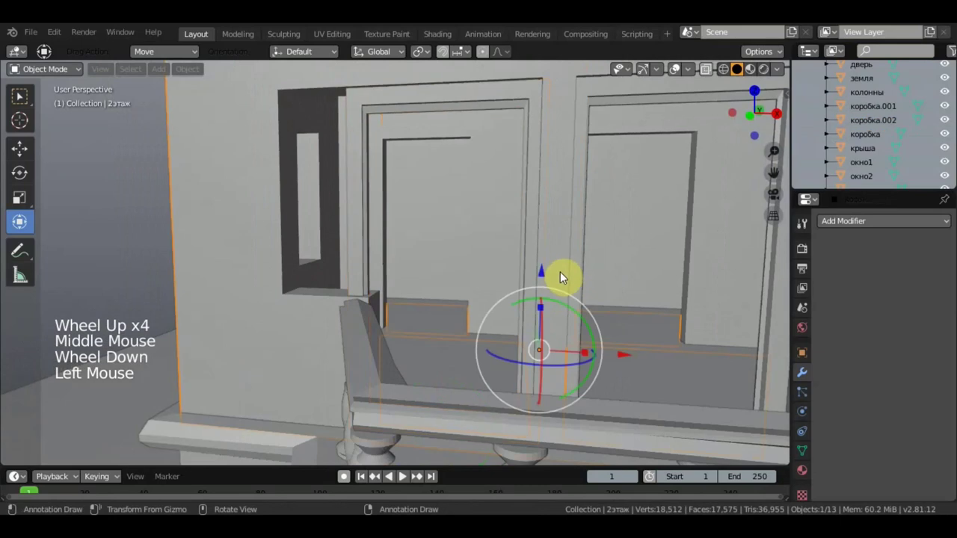
left_click(22, 92)
middle_click(402, 200)
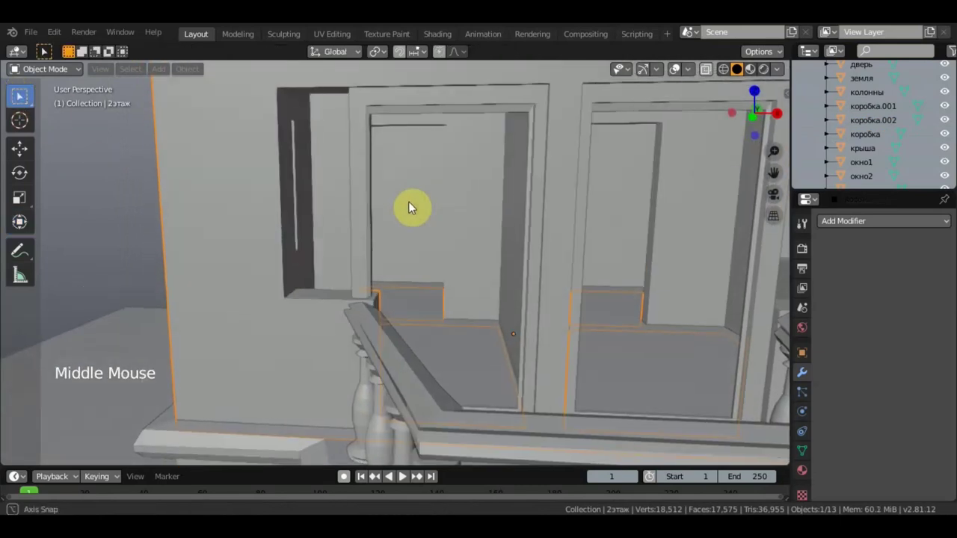
middle_click(560, 307)
scroll("down", 3)
middle_click(440, 307)
scroll("up", 3)
scroll("down", 3)
middle_click(406, 257)
middle_click(482, 244)
middle_click(417, 260)
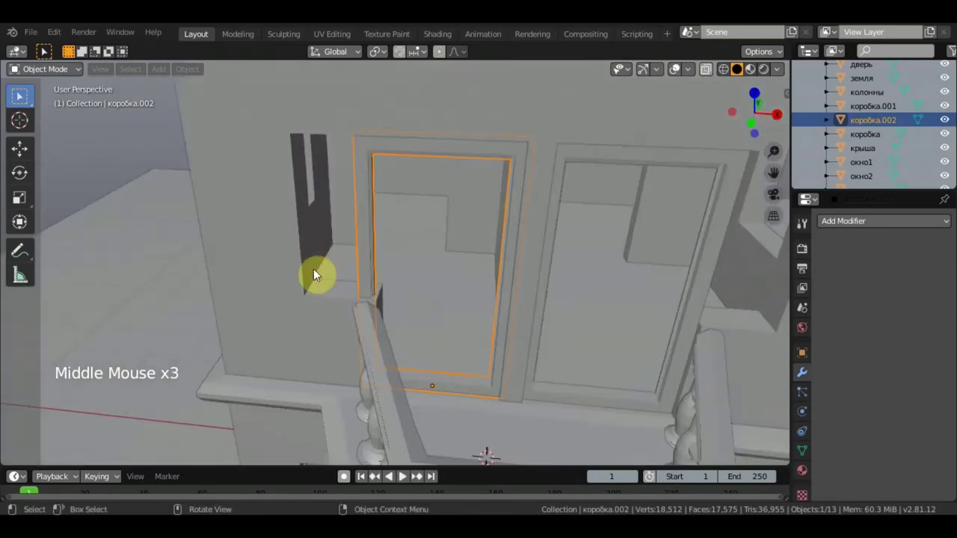
middle_click(288, 251)
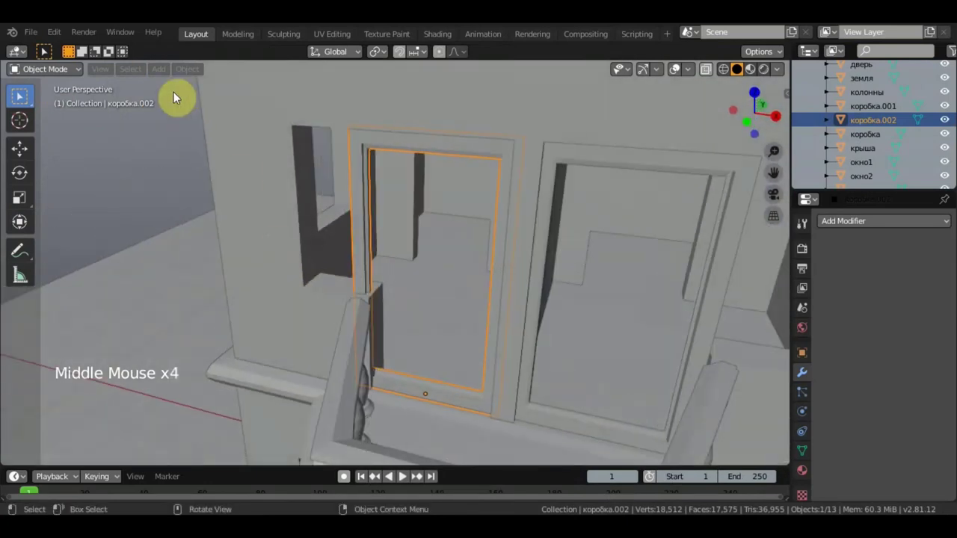
Edit wall 2этаж, move the left doorway's corner vertices to meet the frame, and return to Object Mode.
left_click(255, 135)
left_click(67, 71)
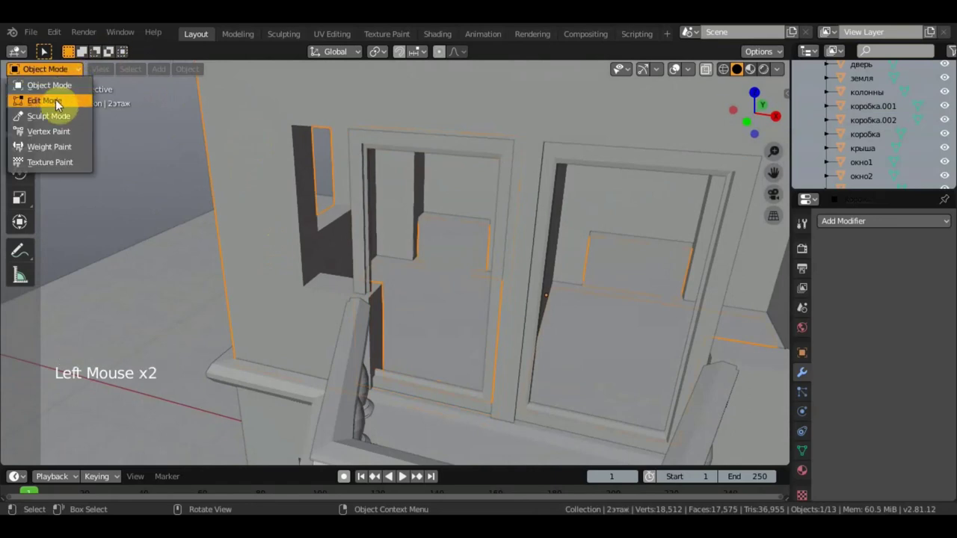
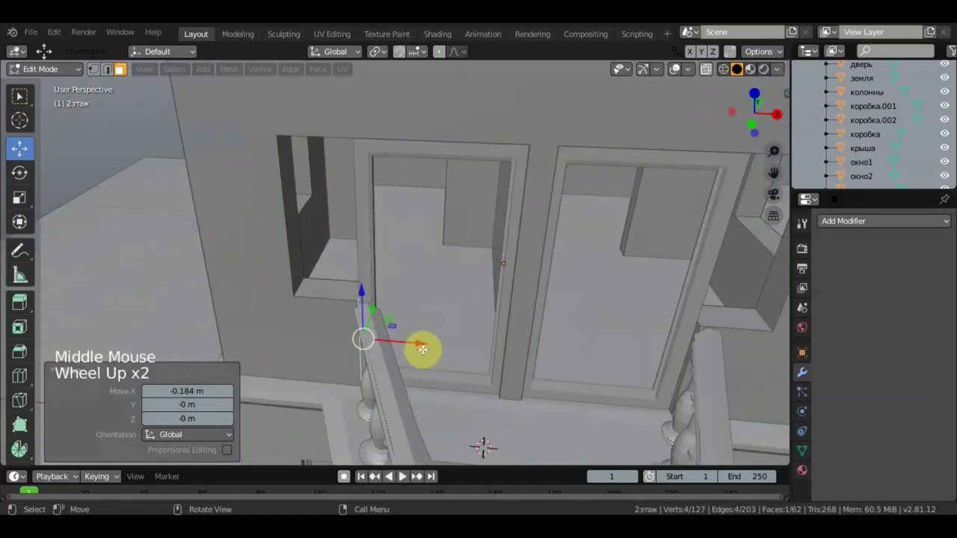
left_click(427, 338)
scroll("up", 3)
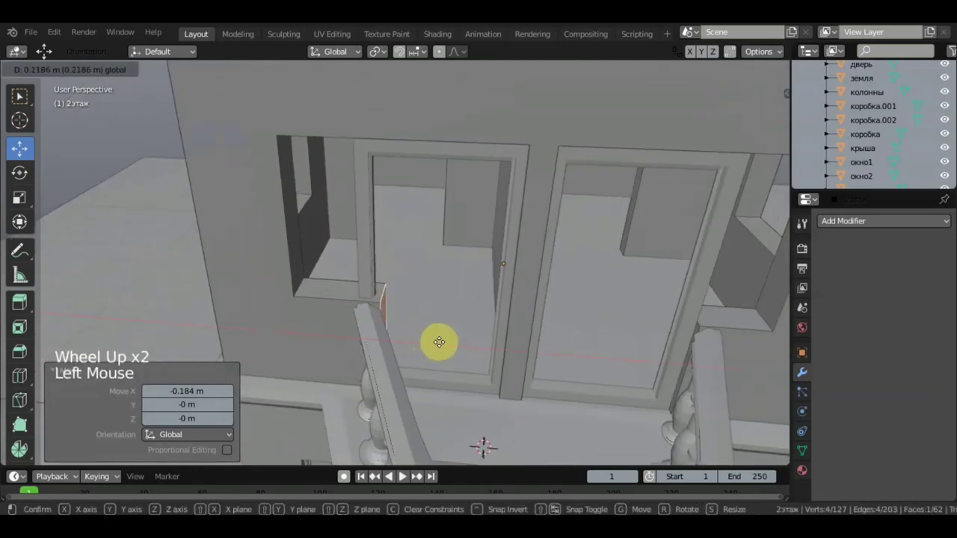
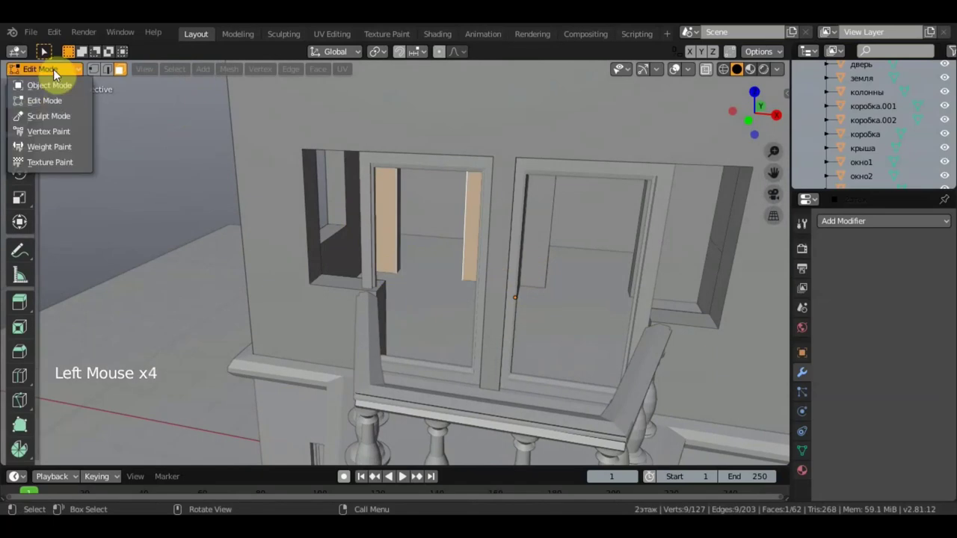
middle_click(387, 251)
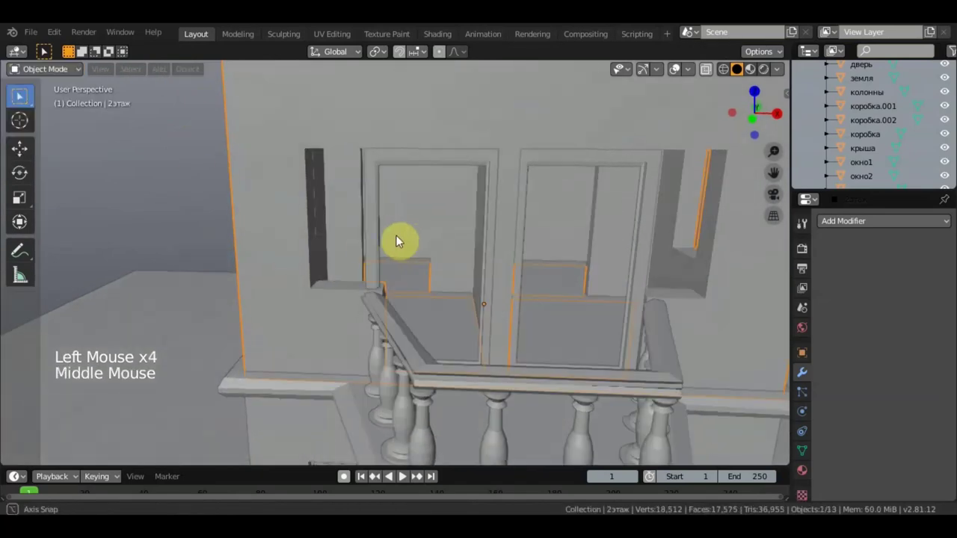
Scale the left frame коробка.002 down to its opening and delete the right-hand frame коробка.001.
left_click(366, 246)
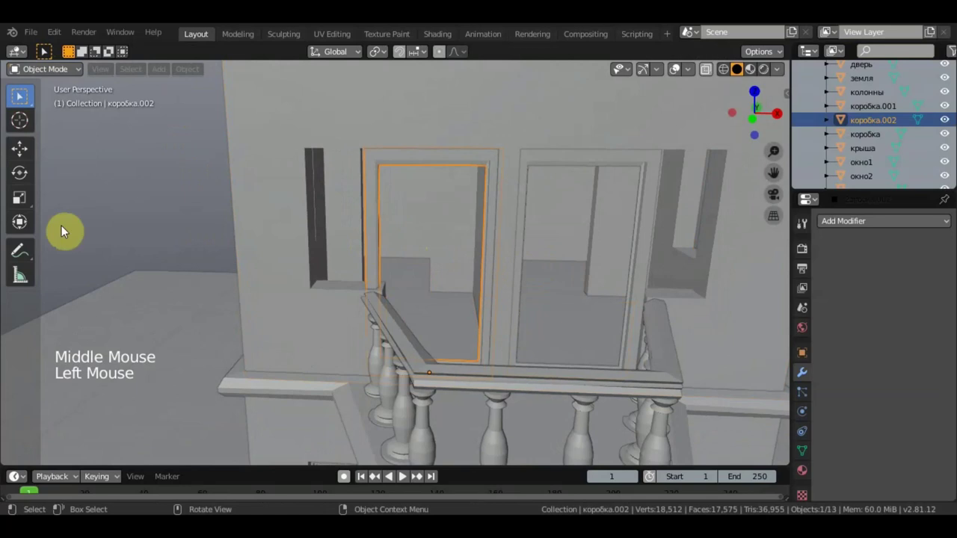
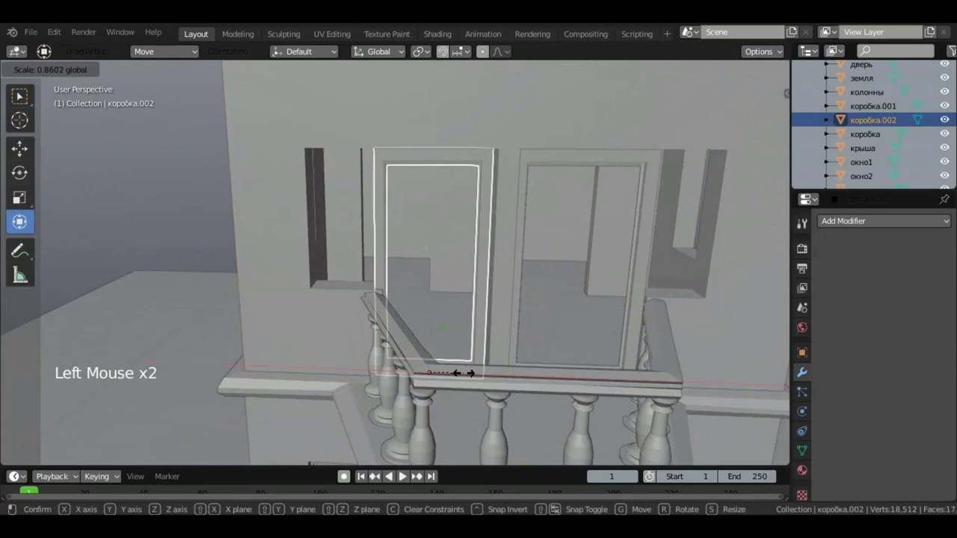
left_click(518, 368)
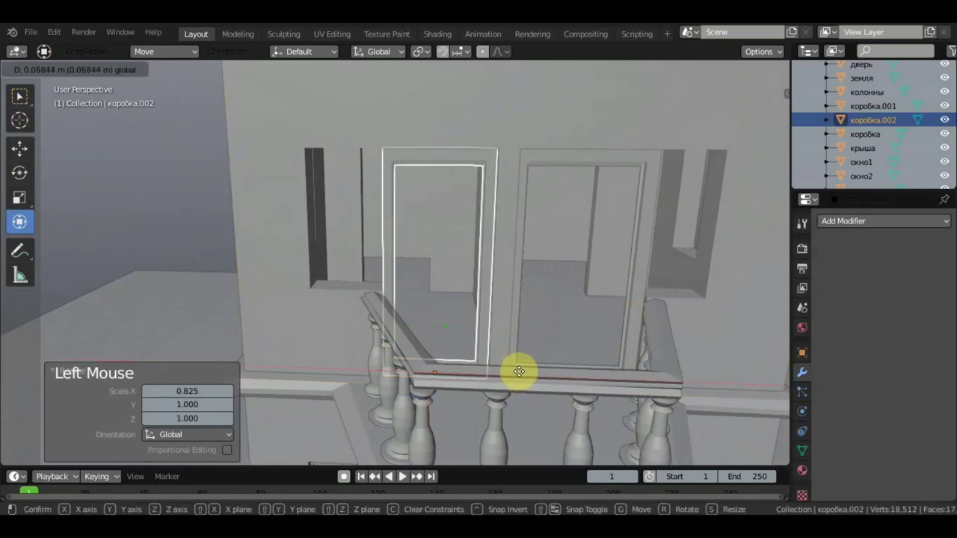
middle_click(518, 389)
middle_click(570, 311)
left_click(641, 296)
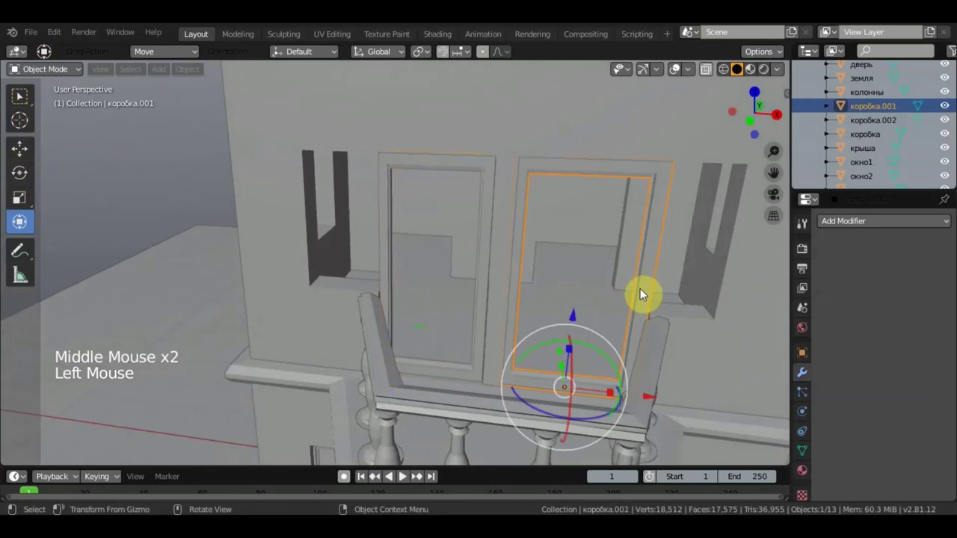
key("Delete")
middle_click(623, 287)
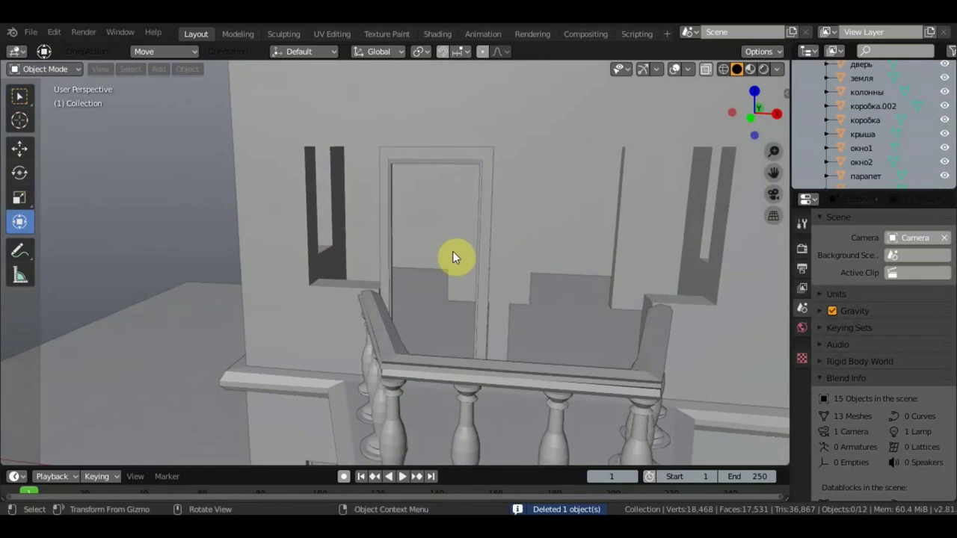
Duplicate the left frame into the right doorway, then select wall 2этаж for further editing.
left_click(488, 256)
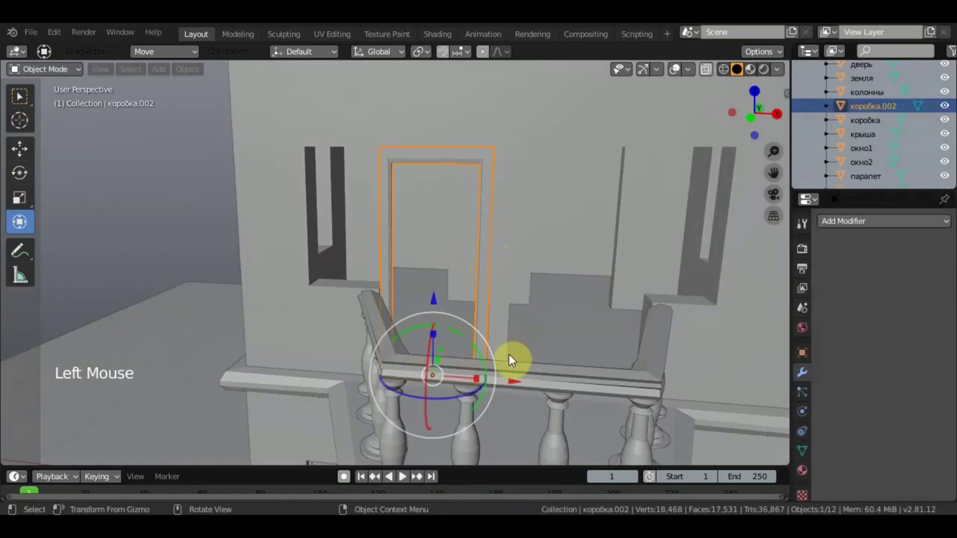
key("shift+d")
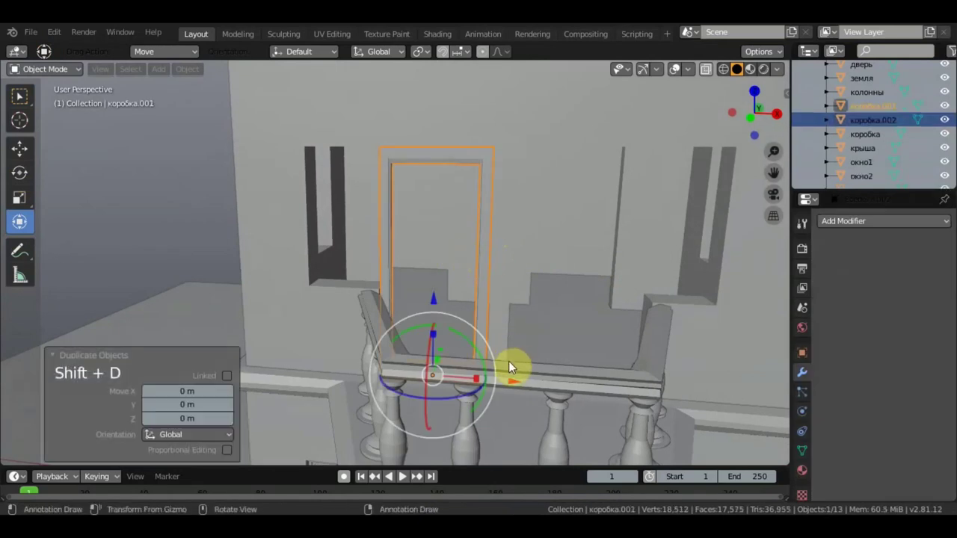
left_click(529, 375)
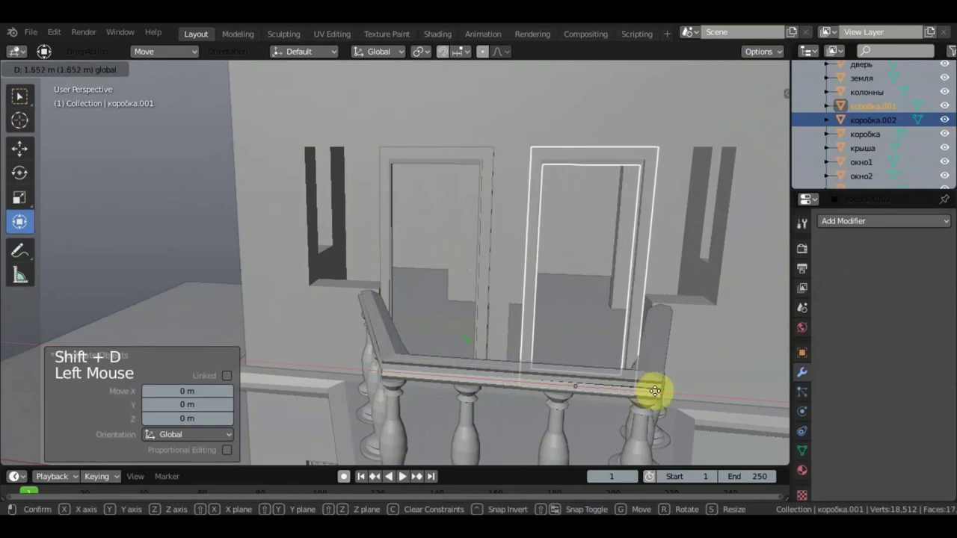
middle_click(654, 395)
scroll("up", 3)
middle_click(497, 234)
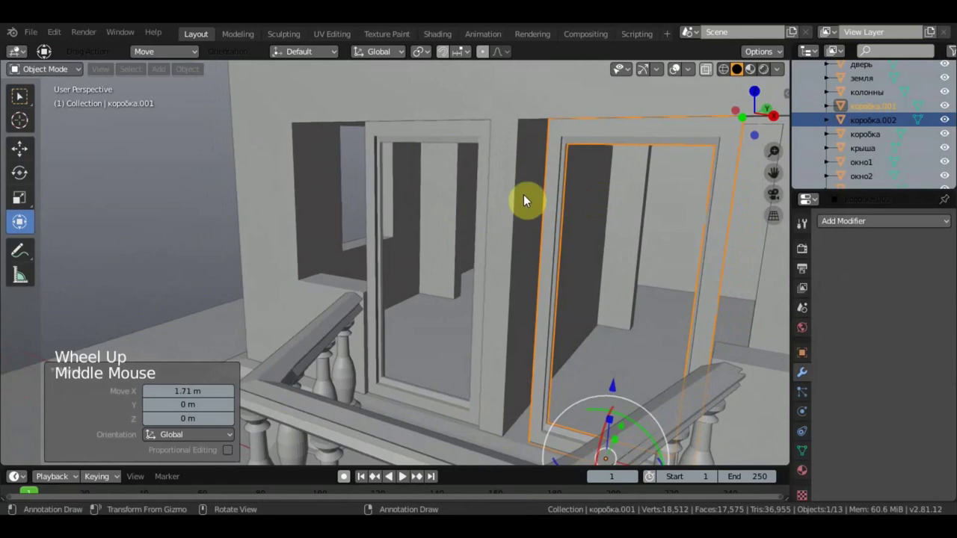
left_click(398, 98)
Switch wall 2этаж into Edit Mode from the mode list.
left_click(33, 80)
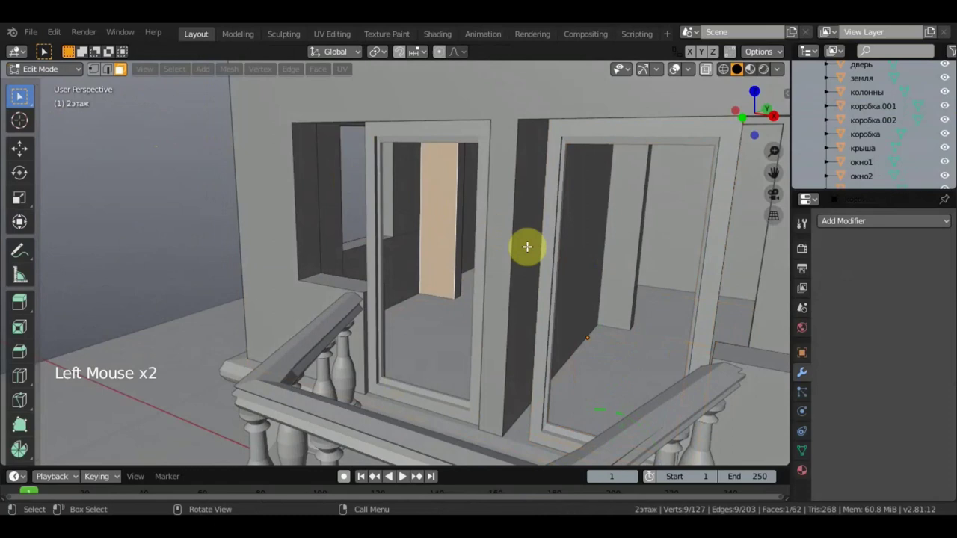
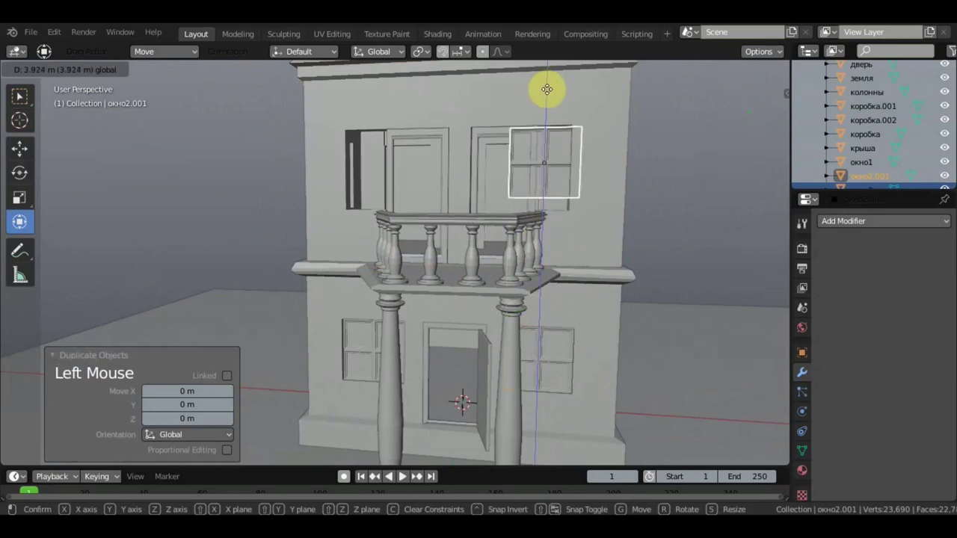
Scale window copy окно2.001 tall and narrow beside the right balcony door.
middle_click(617, 237)
scroll("up", 3)
scroll("down", 3)
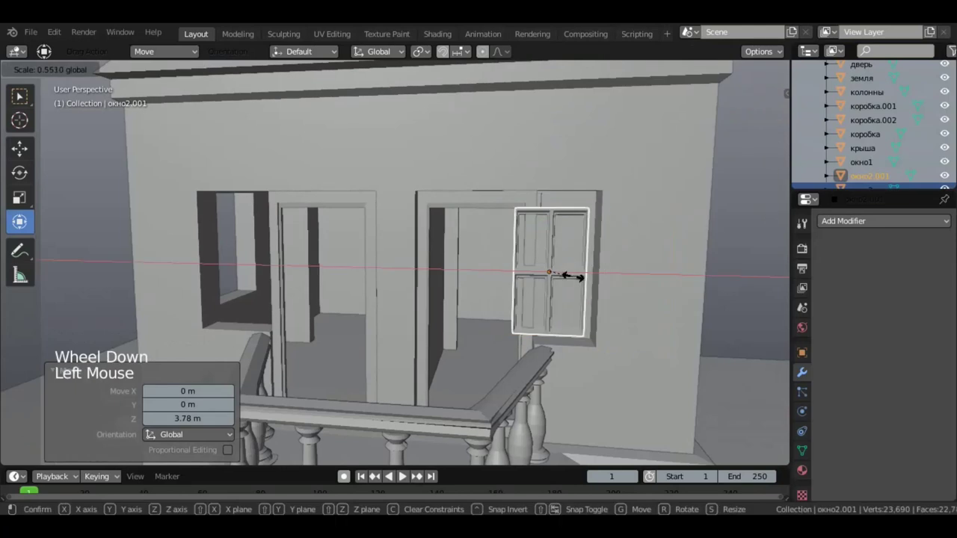
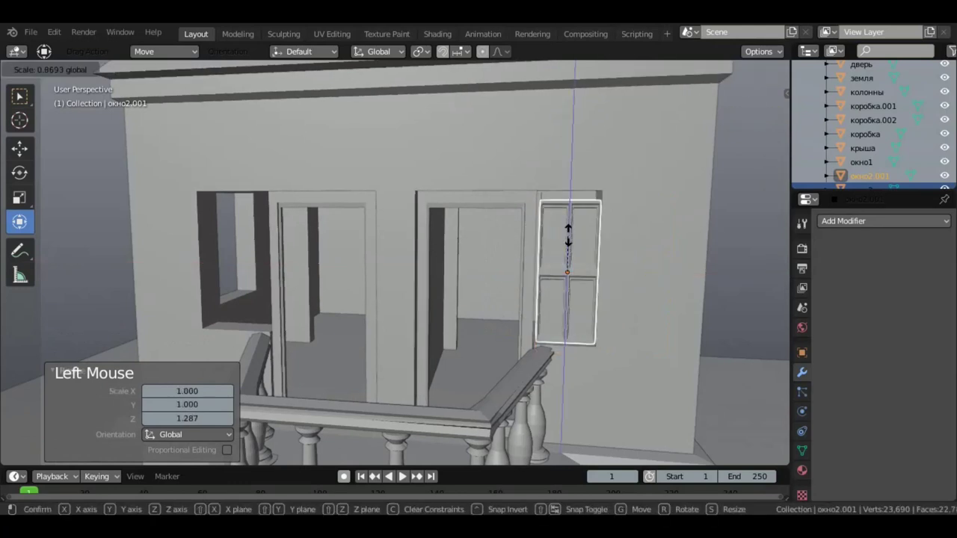
left_click(575, 193)
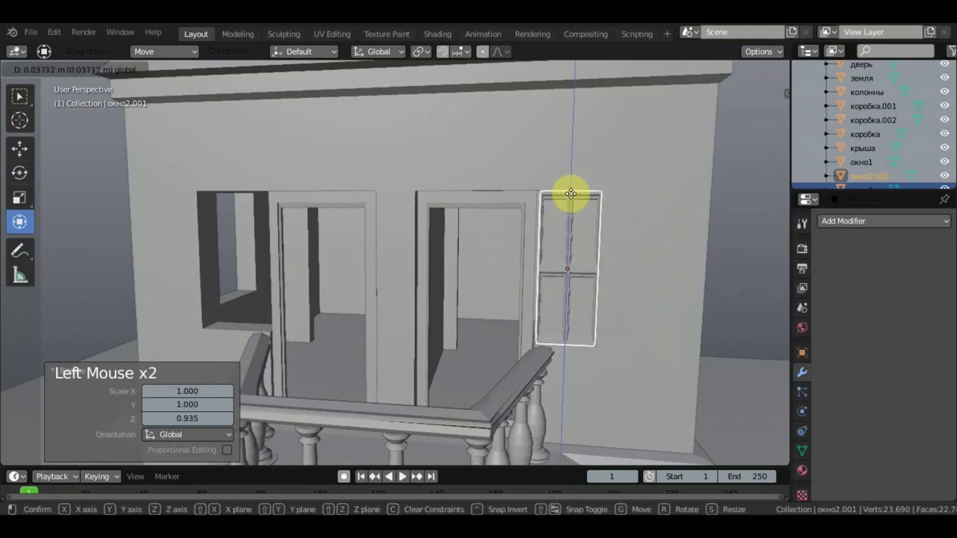
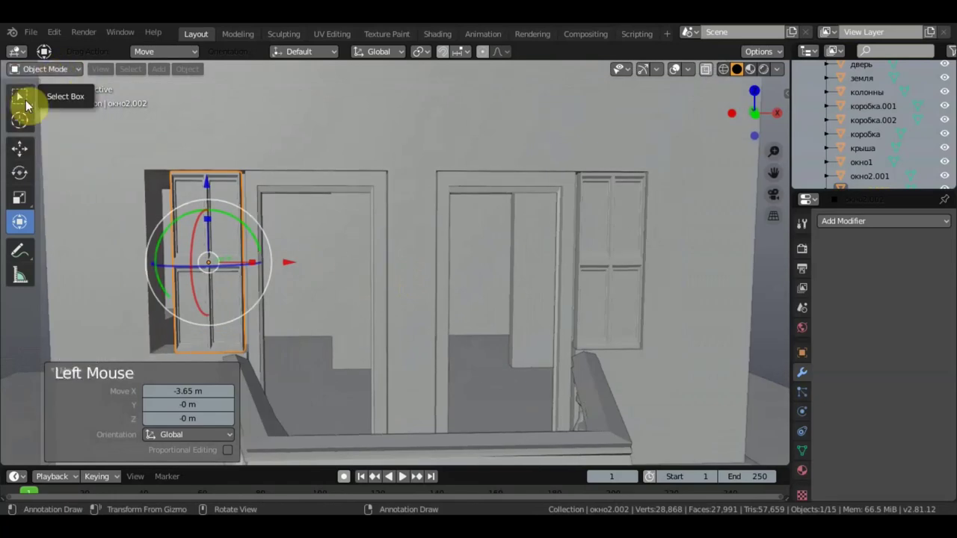
Place a second window copy окно2.002 beside the left door and select wall 2этаж.
middle_click(239, 273)
middle_click(245, 267)
scroll("up", 3)
left_click(246, 267)
scroll("down", 3)
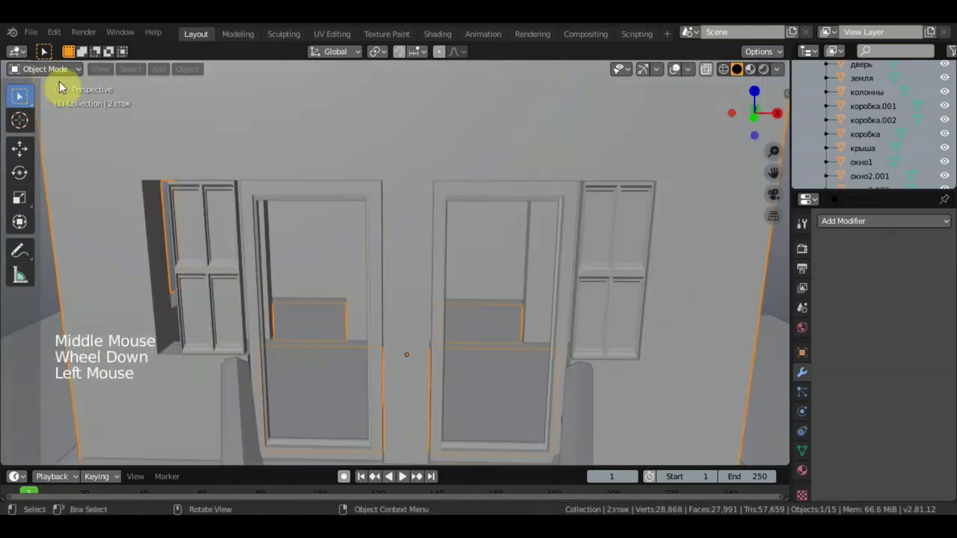
Edit wall 2этаж and shift the leftmost opening's edge vertices sideways to close the gap by the window.
left_click(65, 66)
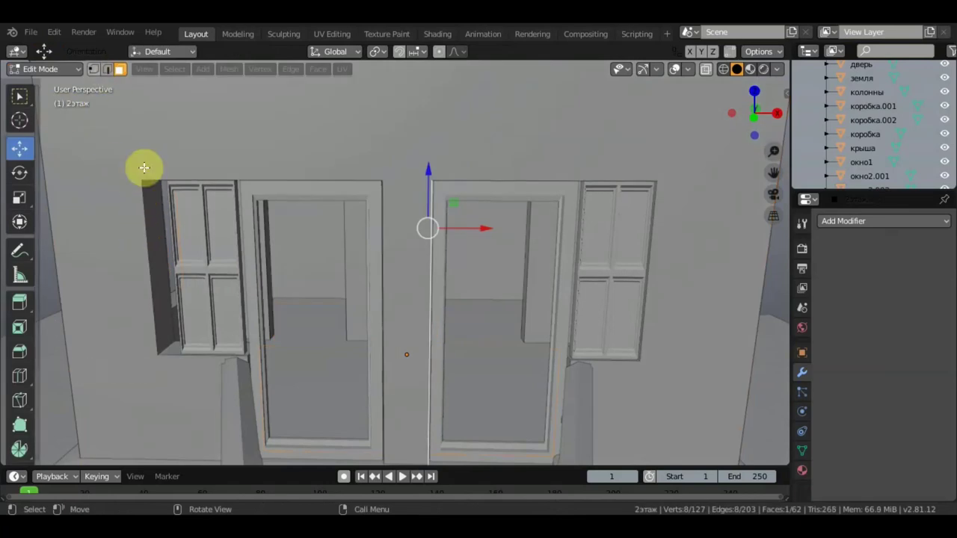
left_click(124, 66)
left_click(124, 66)
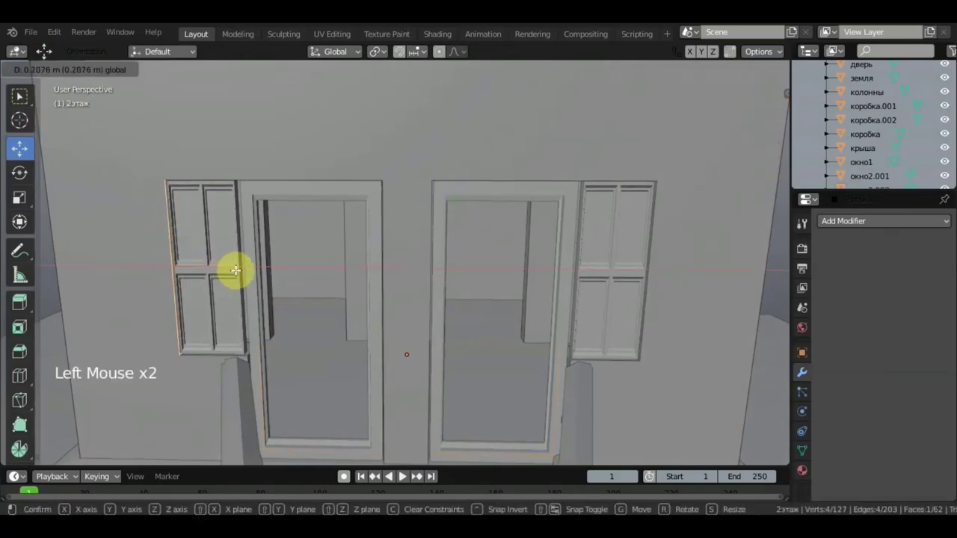